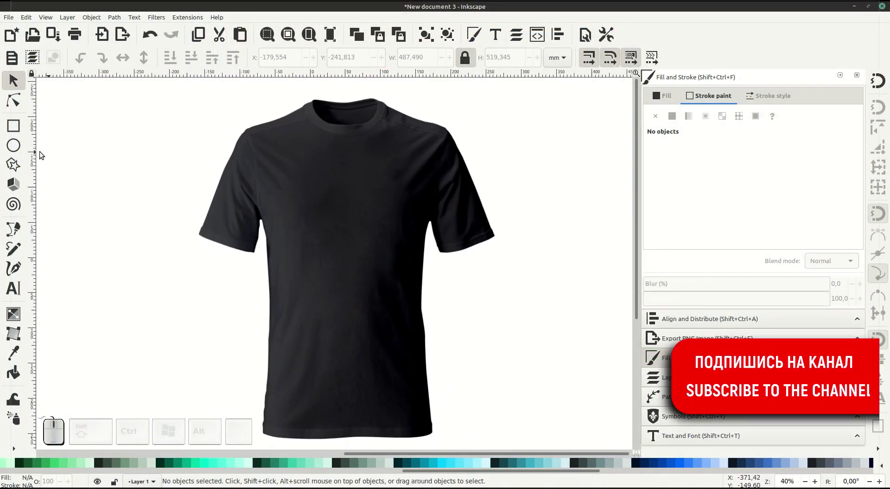
# - Draw a circle on the shirt's chest with white fill and no stroke
pyautogui.click(18, 146)
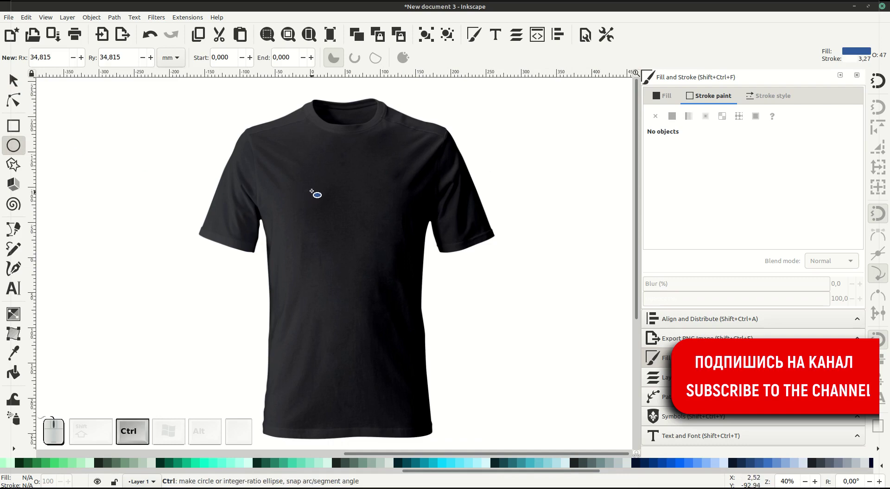
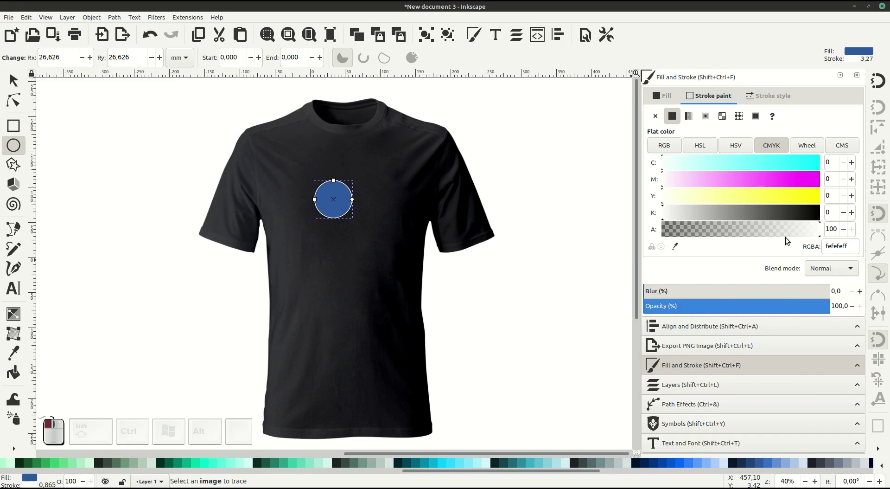
pyautogui.click(717, 95)
pyautogui.click(655, 120)
pyautogui.scroll(3)
pyautogui.click(133, 463)
pyautogui.click(16, 79)
# - Reposition the white circle on the chest and zoom in close on it
pyautogui.middleClick(378, 222)
pyautogui.click(318, 227)
pyautogui.click(303, 220)
pyautogui.moveTo(275, 207); pyautogui.dragTo(373, 210)
pyautogui.middleClick(349, 217)
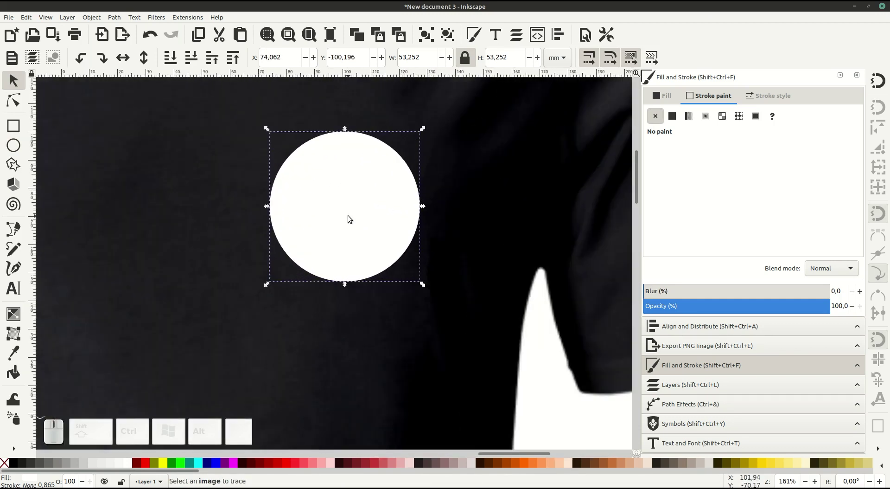
pyautogui.middleClick(351, 218)
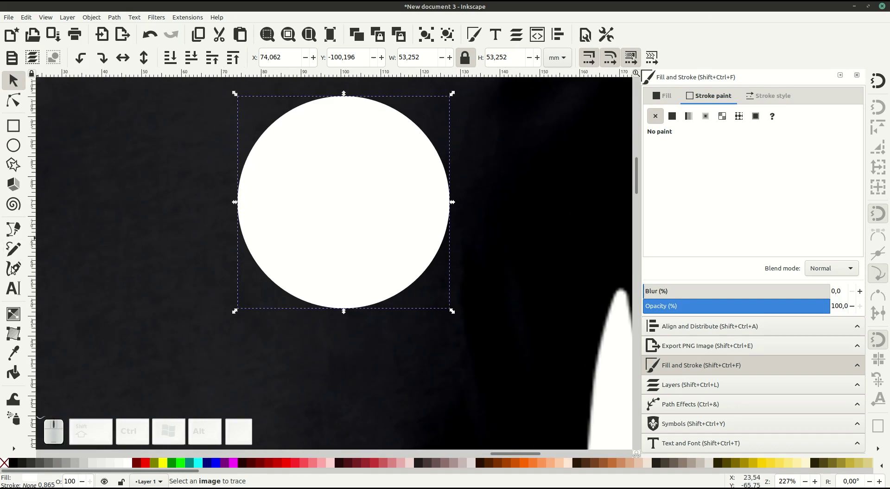
# - Write the word COMPANY as a text object inside the white circle
pyautogui.click(13, 291)
pyautogui.click(299, 211)
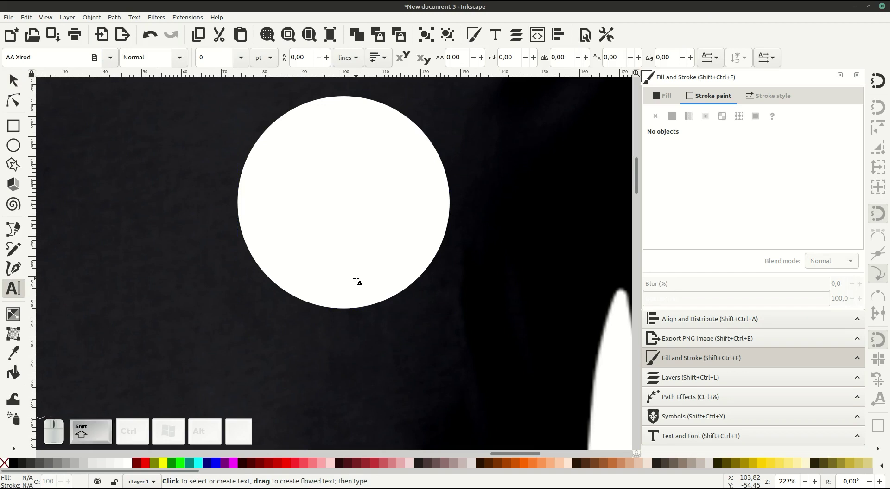
pyautogui.press('shift+c')
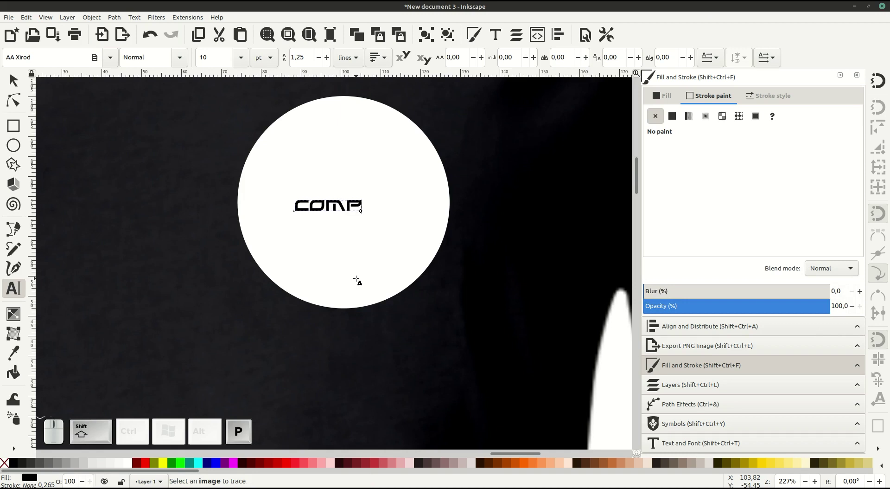
pyautogui.press('shift+a')
pyautogui.press('shift+n')
pyautogui.press('shift+y')
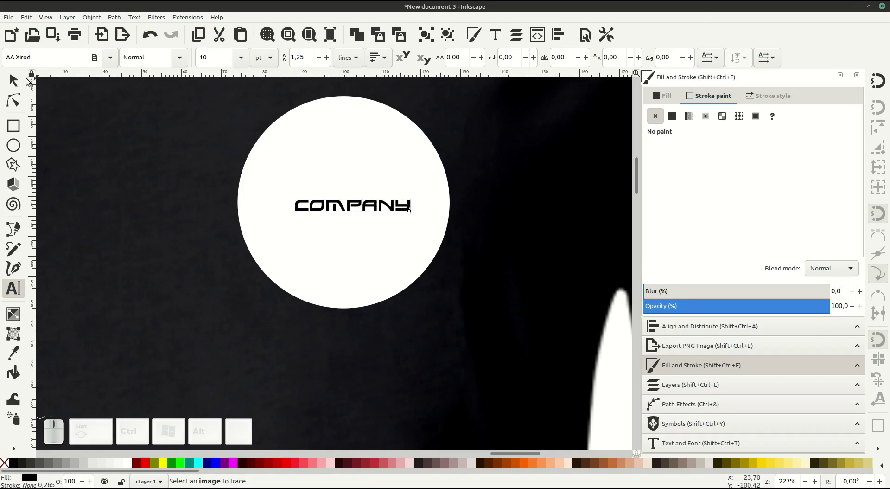
# - Enlarge COMPANY across the circle's middle and select text and circle for alignment
pyautogui.click(19, 83)
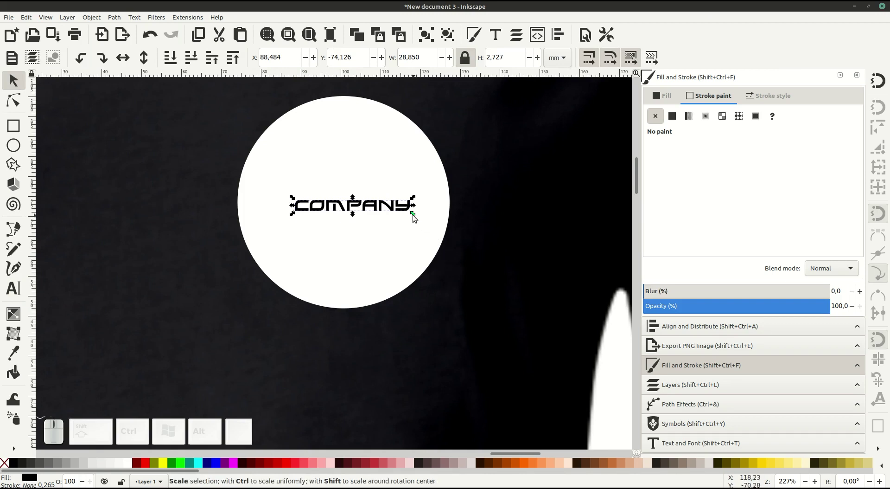
pyautogui.moveTo(418, 217); pyautogui.dragTo(430, 219)
pyautogui.moveTo(408, 213); pyautogui.dragTo(417, 253)
pyautogui.click(439, 243)
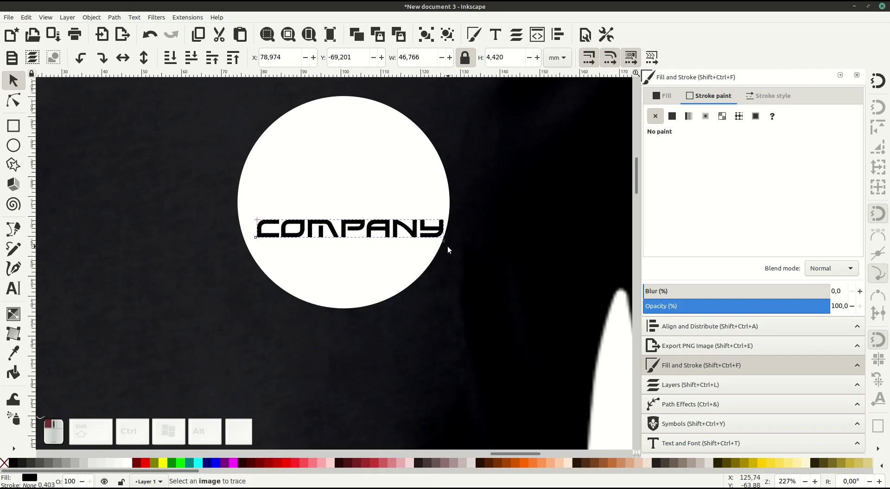
pyautogui.moveTo(416, 233); pyautogui.dragTo(400, 185)
pyautogui.click(394, 173)
pyautogui.click(696, 329)
pyautogui.click(797, 135)
# - Center COMPANY on the circle and draw a triangle above it with the pen tool
pyautogui.click(547, 250)
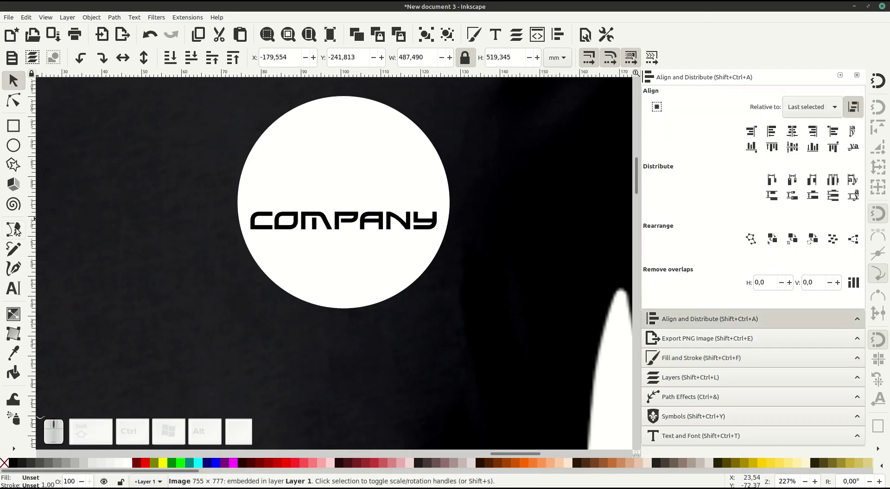
pyautogui.click(15, 231)
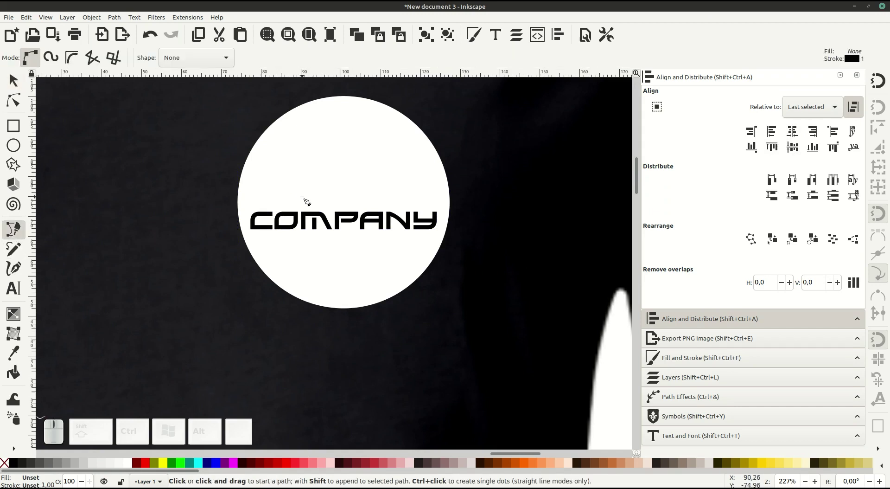
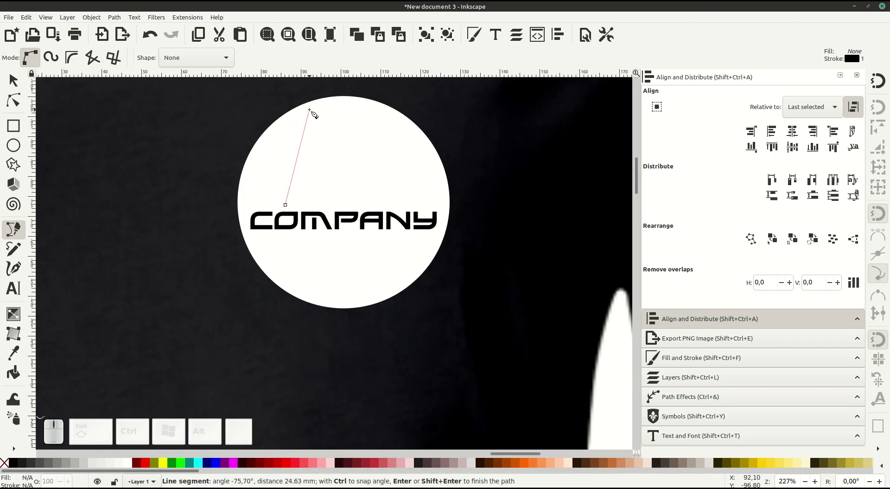
pyautogui.click(315, 114)
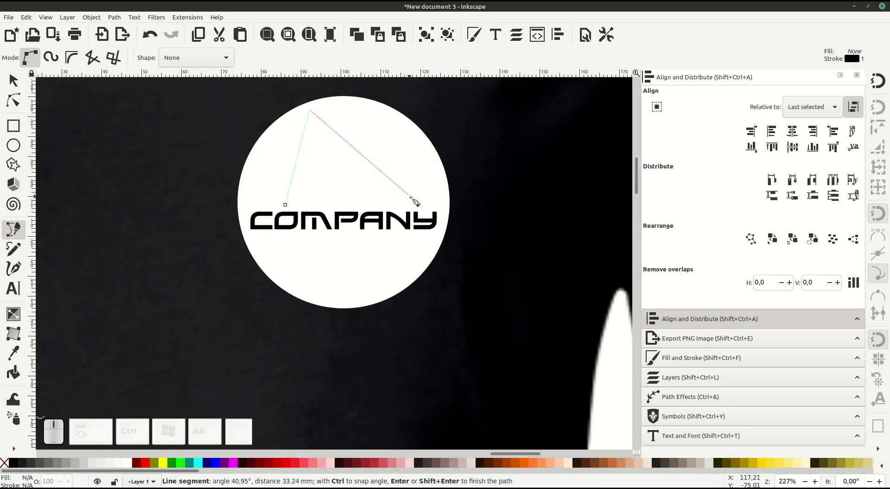
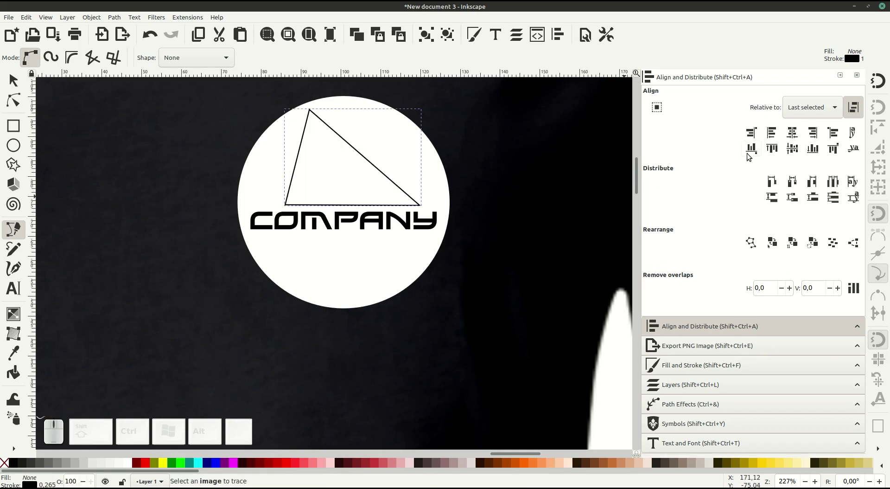
pyautogui.click(701, 348)
pyautogui.click(701, 365)
# - Give the triangle a flat pure-black fill with no stroke
pyautogui.click(710, 105)
pyautogui.click(655, 118)
pyautogui.click(663, 97)
pyautogui.click(674, 116)
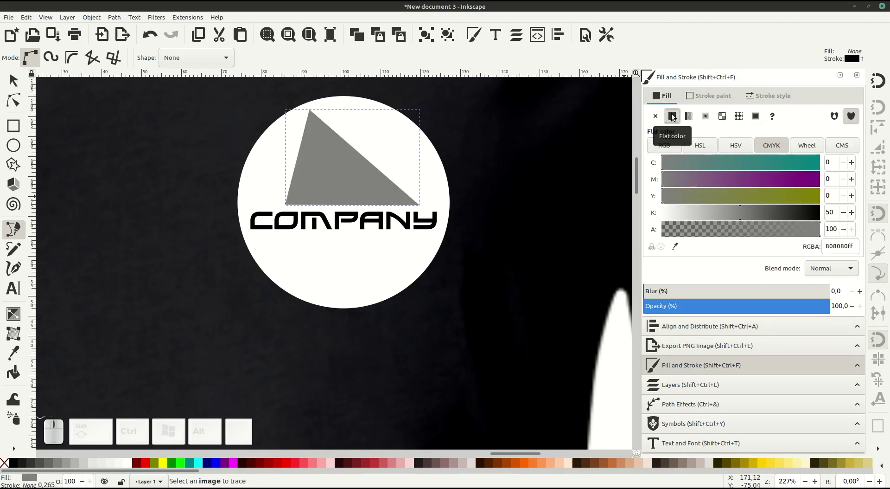
pyautogui.click(780, 212)
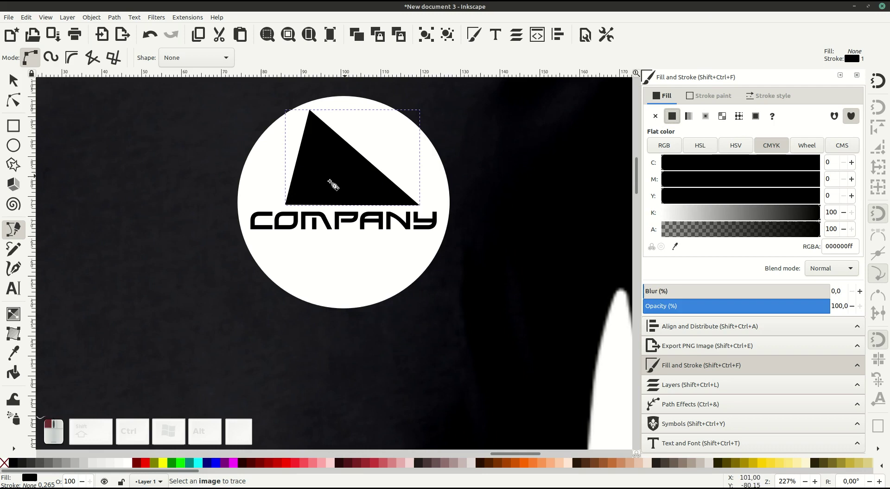
# - Resize the black triangle and position it above COMPANY inside the circle
pyautogui.click(31, 90)
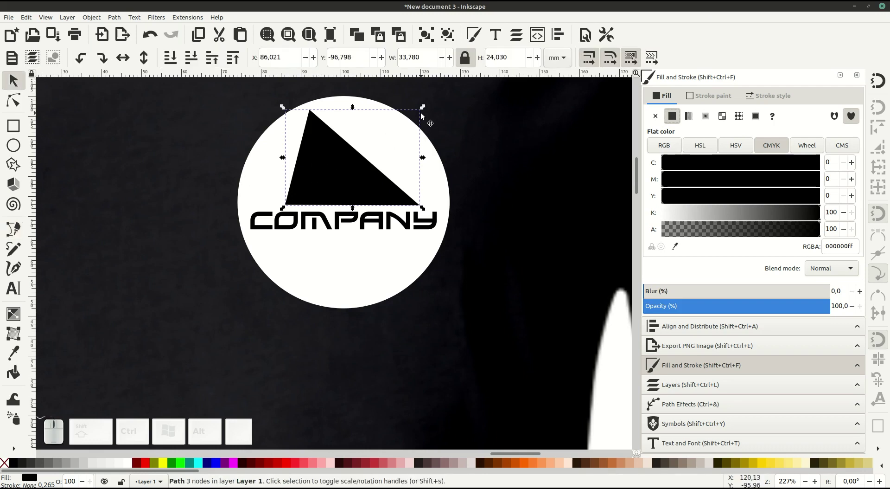
pyautogui.click(423, 110)
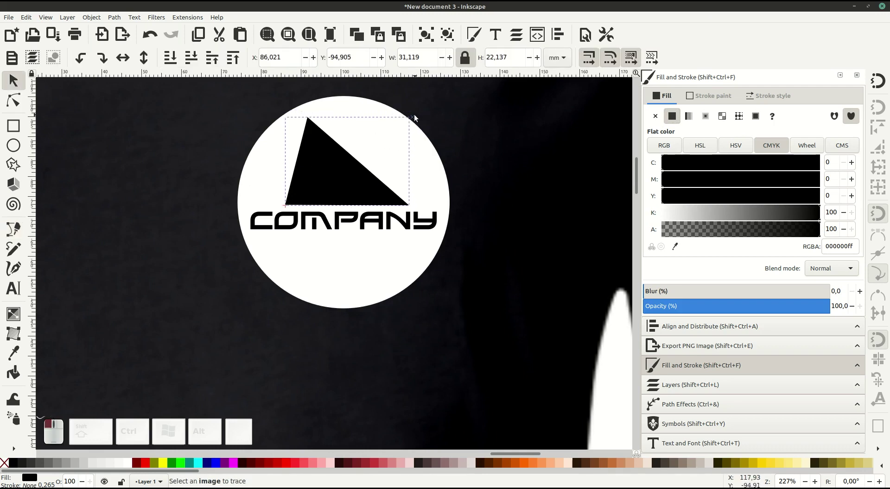
pyautogui.moveTo(352, 180); pyautogui.dragTo(372, 223)
pyautogui.moveTo(368, 221); pyautogui.dragTo(362, 190)
pyautogui.moveTo(361, 182); pyautogui.dragTo(362, 188)
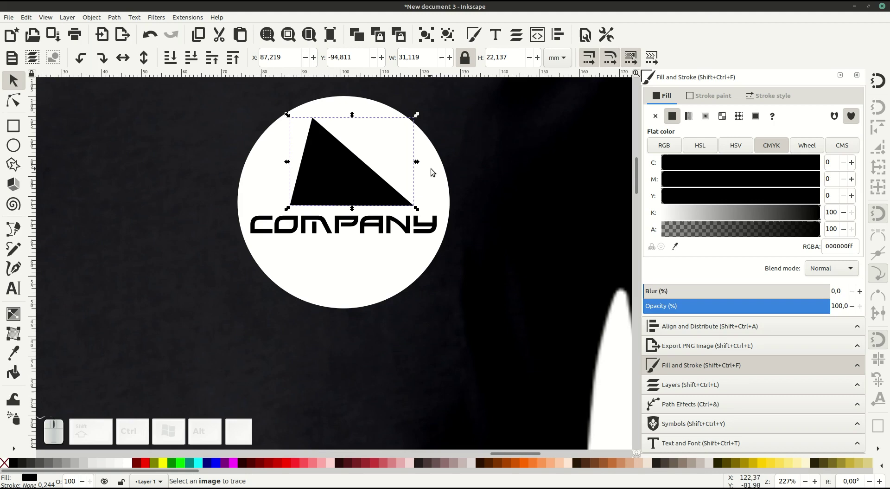
pyautogui.click(433, 171)
pyautogui.press('-')
pyautogui.middleClick(413, 176)
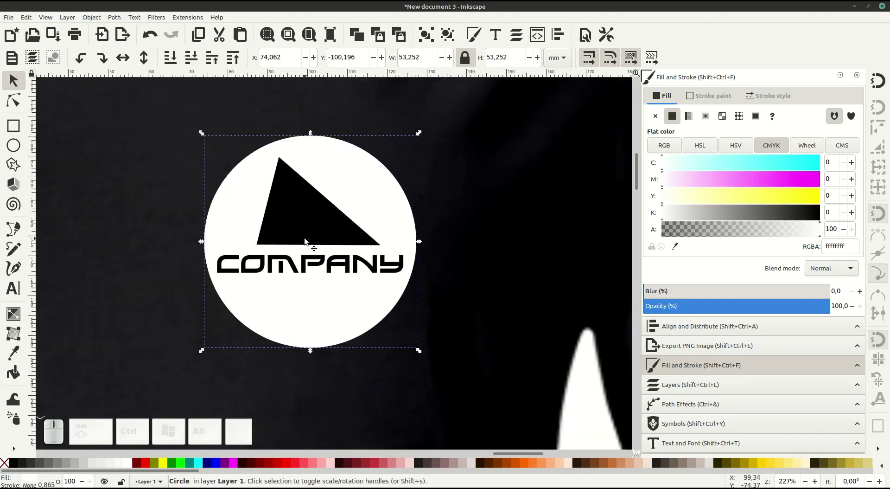
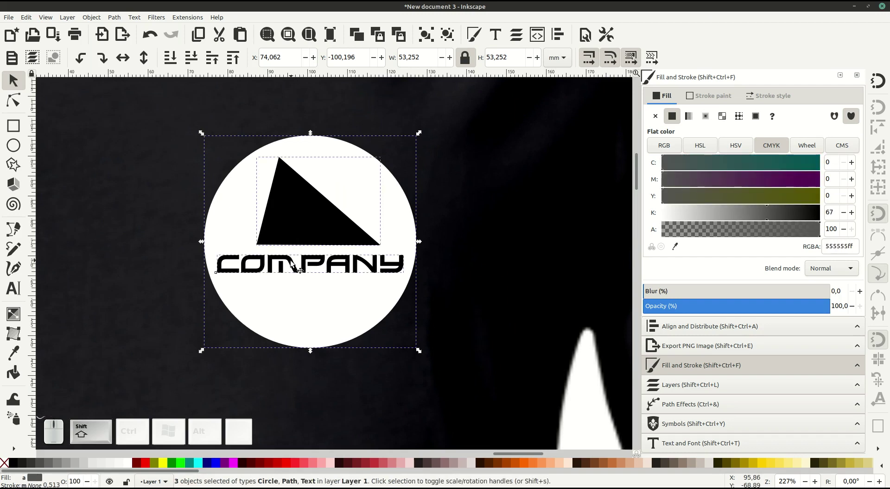
# - Group the circle, triangle and COMPANY text and shrink the grouped logo
pyautogui.rightClick(293, 263)
pyautogui.click(328, 439)
pyautogui.moveTo(419, 139); pyautogui.dragTo(398, 172)
pyautogui.press('-')
pyautogui.click(361, 194)
pyautogui.middleClick(410, 167)
# - Move the small logo onto the shirt's upper chest and fine-tune its position
pyautogui.moveTo(390, 236); pyautogui.dragTo(402, 216)
pyautogui.press('-')
pyautogui.middleClick(402, 227)
pyautogui.moveTo(395, 196); pyautogui.dragTo(407, 270)
pyautogui.middleClick(406, 270)
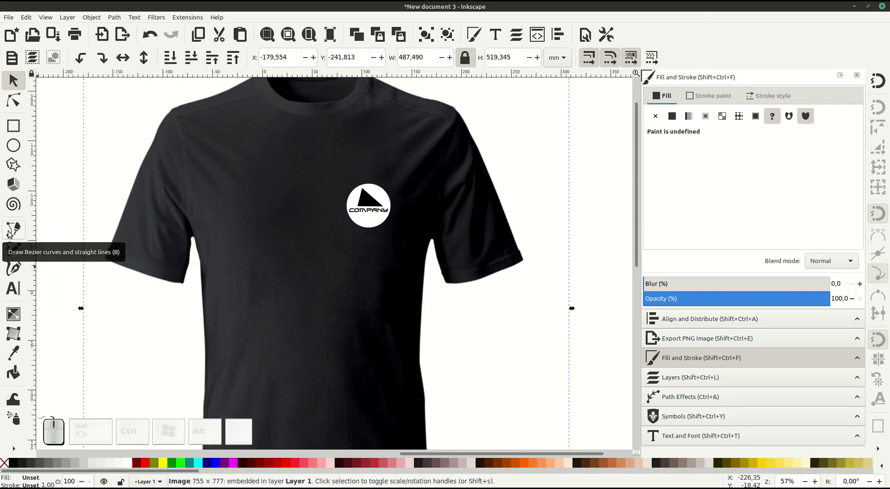
# - Start a pointed shard path beside the logo with the Bezier pen, laying its first corners
pyautogui.click(11, 233)
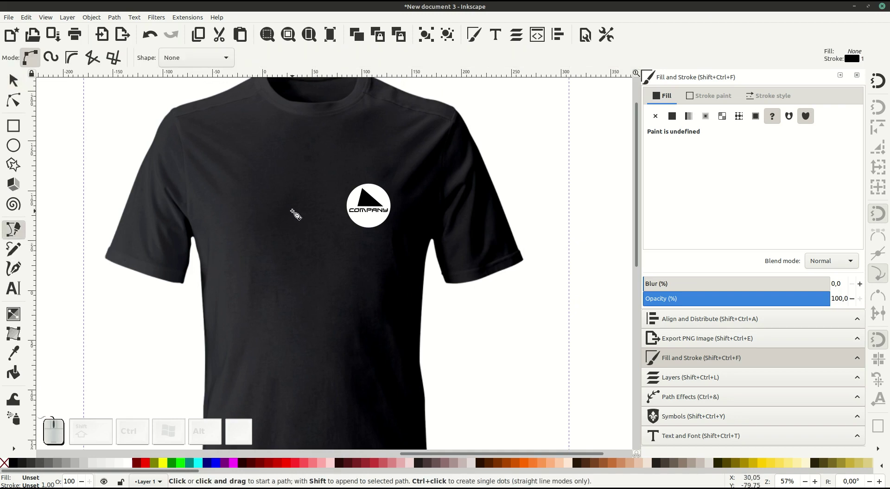
pyautogui.click(276, 209)
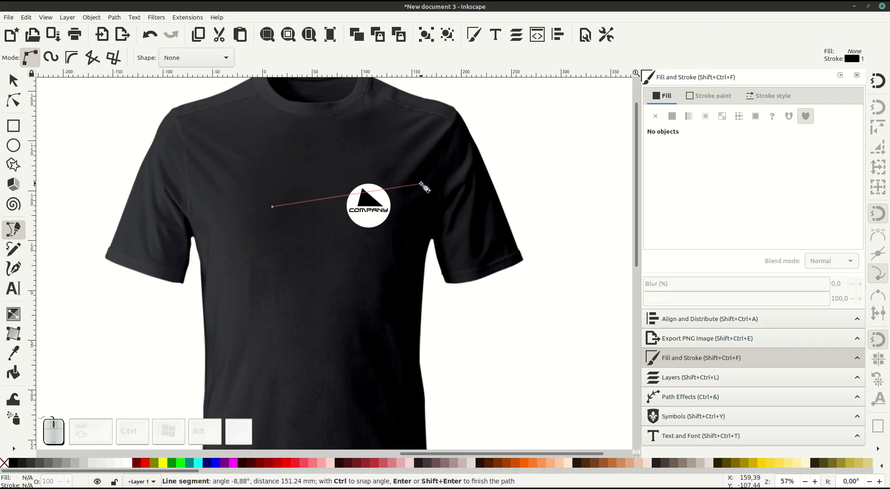
pyautogui.click(429, 186)
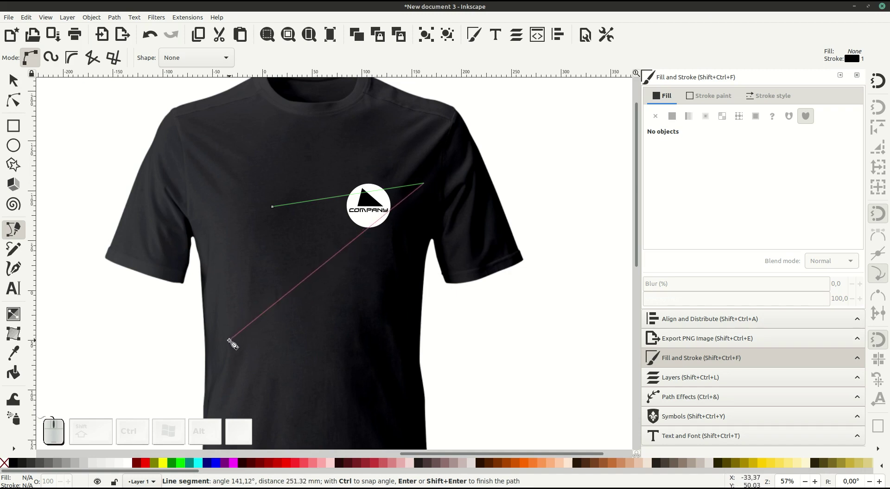
pyautogui.click(231, 342)
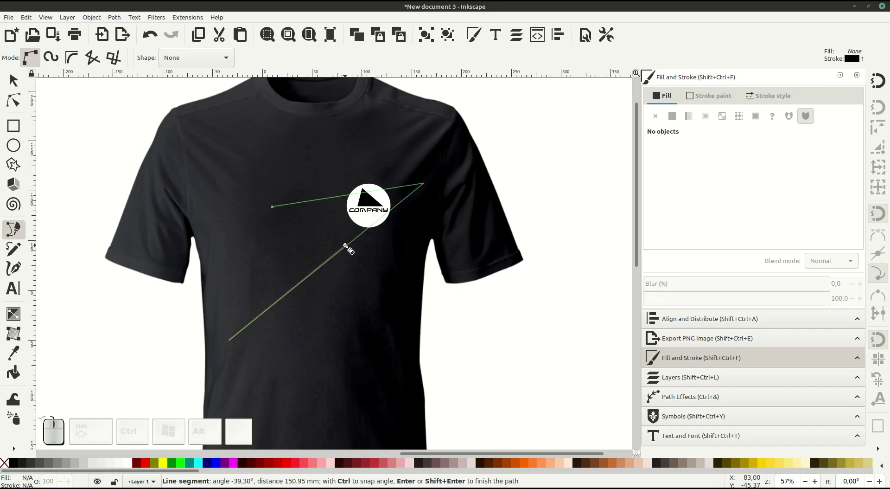
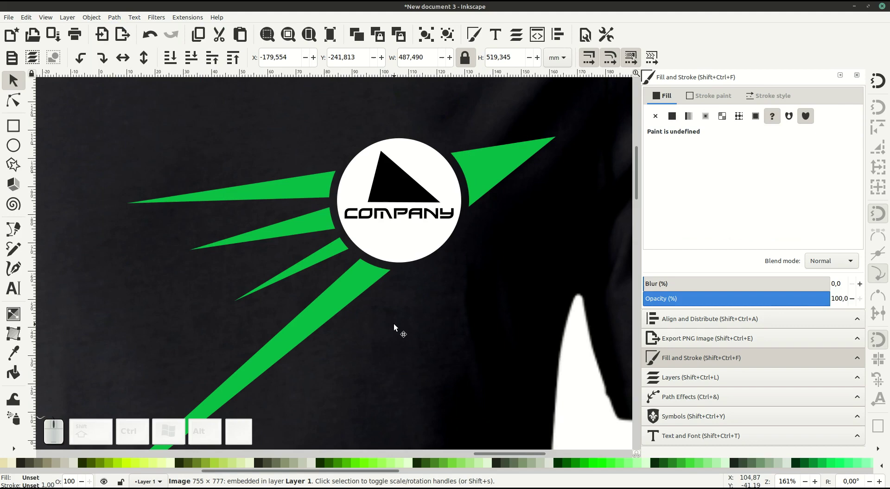
# - Draw a large triangular shard down the left side of the logo design
pyautogui.press('-')
pyautogui.click(384, 278)
pyautogui.press('-')
pyautogui.click(441, 269)
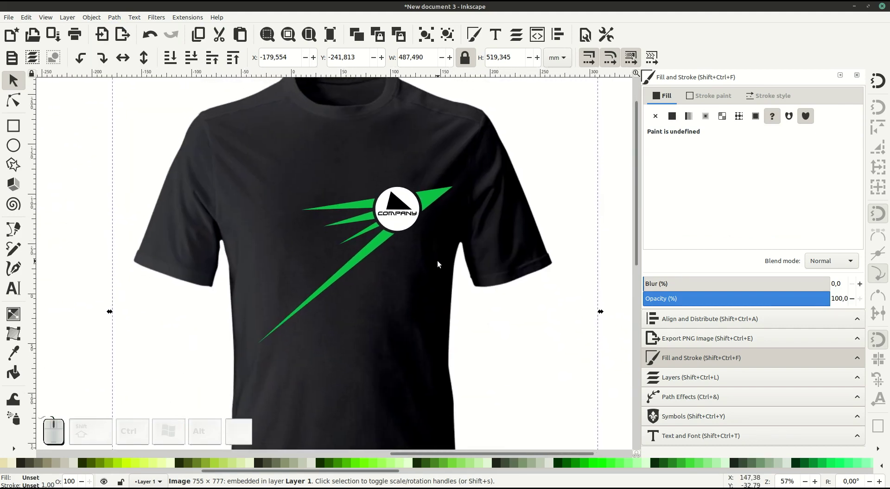
pyautogui.click(13, 233)
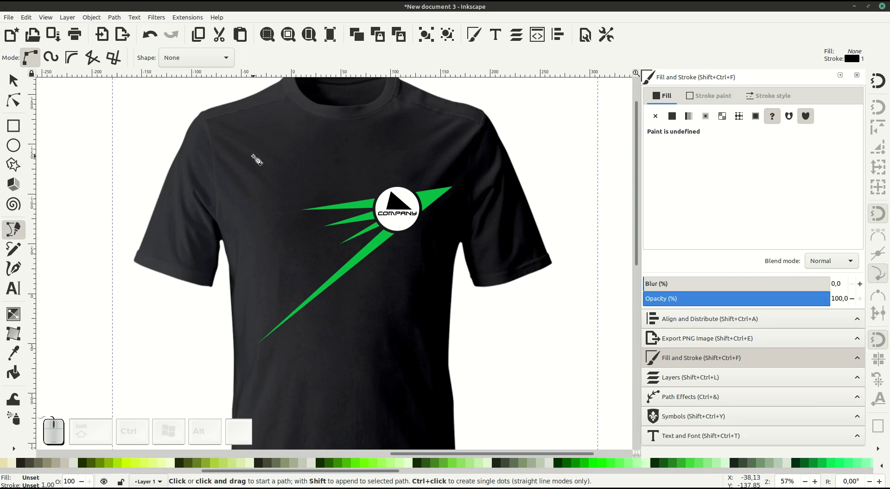
pyautogui.click(256, 159)
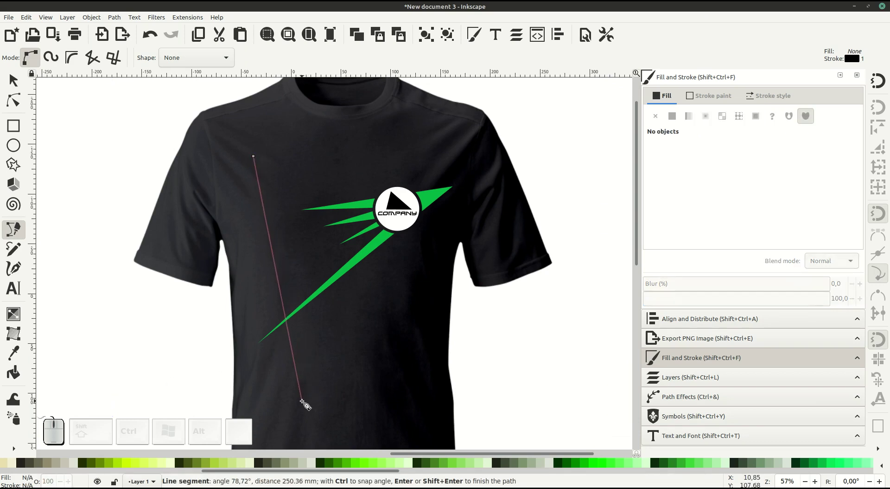
pyautogui.click(306, 405)
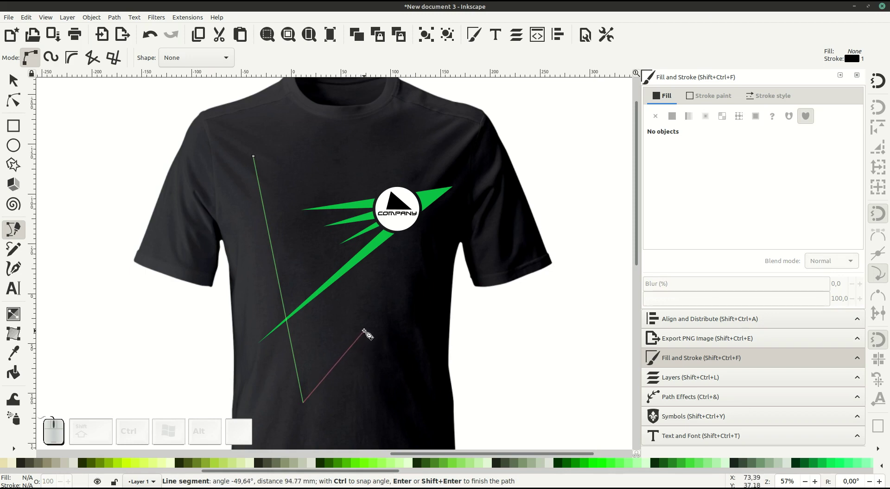
pyautogui.click(369, 331)
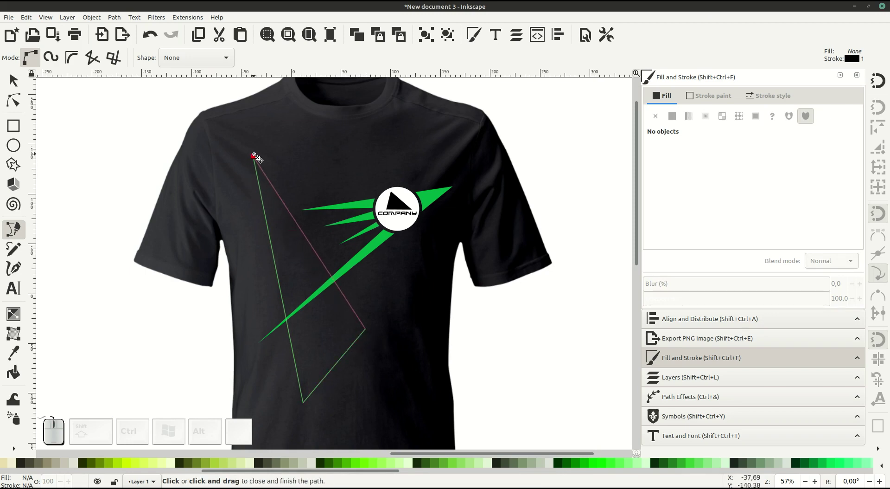
pyautogui.click(257, 157)
# - Fill the shard with the existing green, no stroke, and pull its corners into a thin spike
pyautogui.click(725, 96)
pyautogui.click(658, 119)
pyautogui.click(667, 98)
pyautogui.click(673, 117)
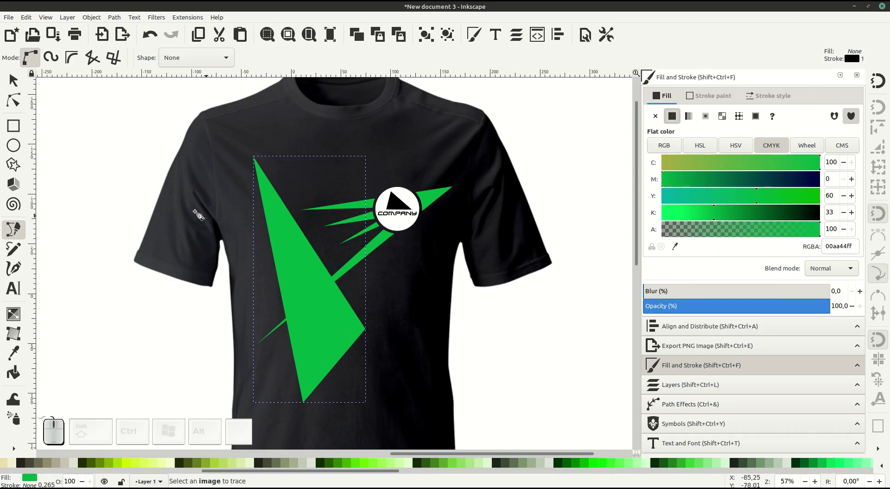
pyautogui.click(14, 102)
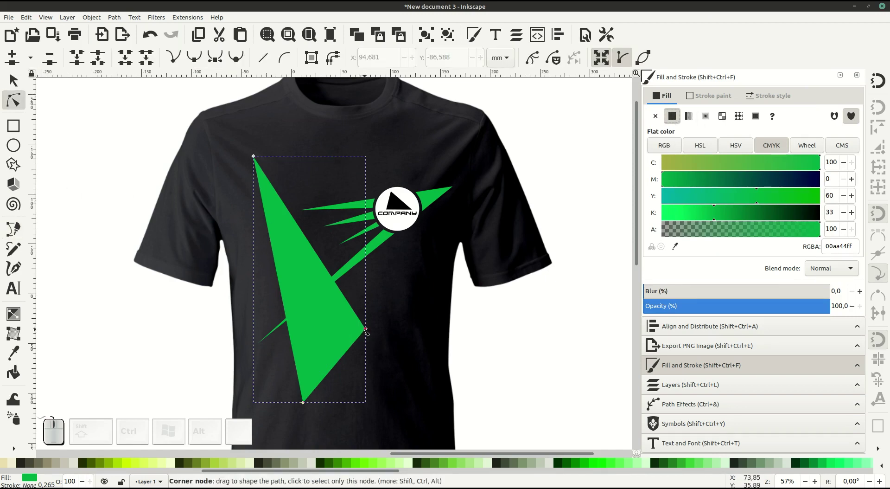
pyautogui.moveTo(365, 332); pyautogui.dragTo(304, 420)
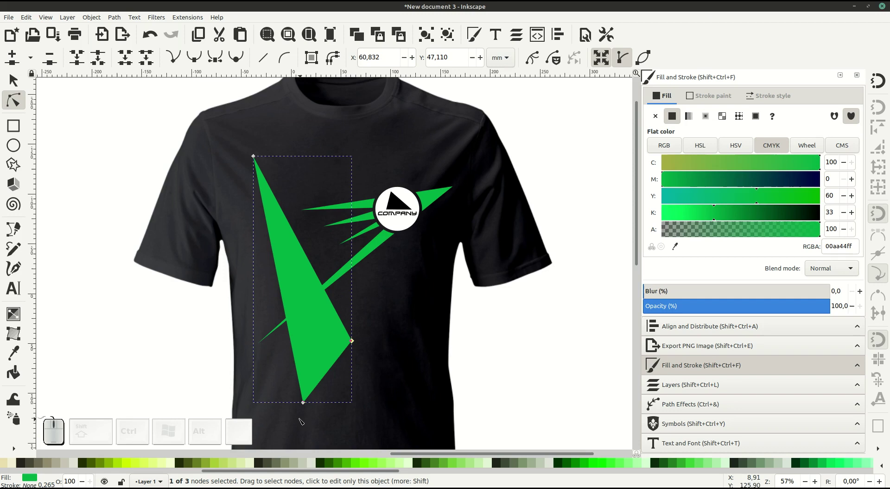
pyautogui.moveTo(307, 404); pyautogui.dragTo(307, 409)
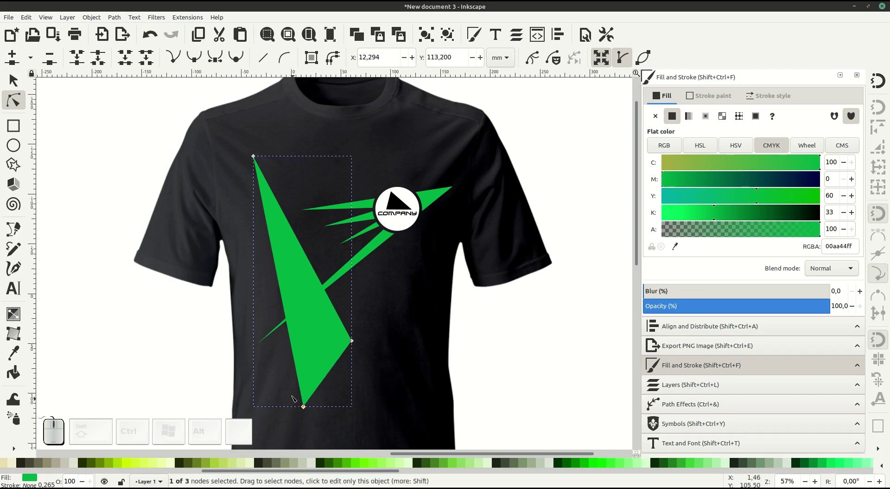
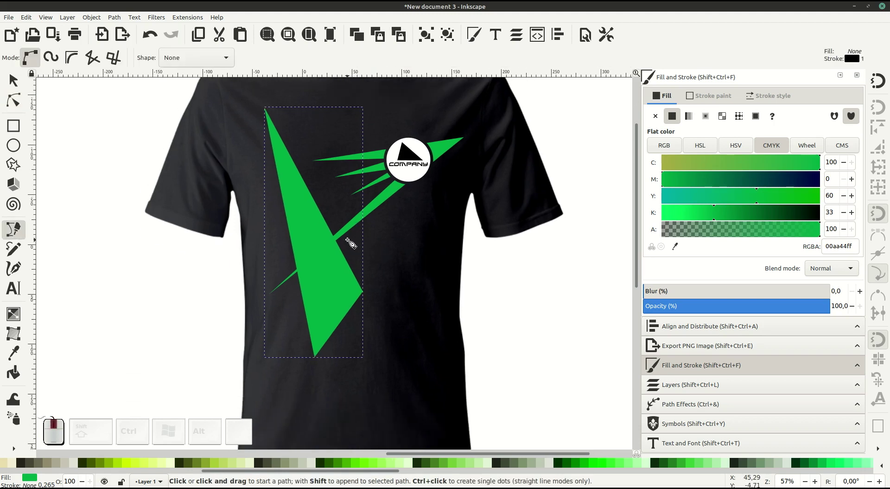
# - Cut a gap into the thin left spike using a drawn cutting shape and Path Difference
pyautogui.middleClick(304, 271)
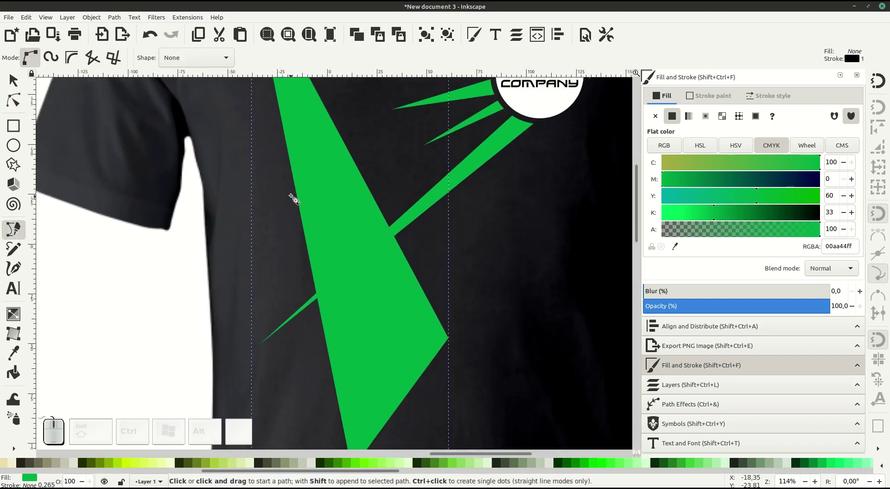
pyautogui.click(293, 194)
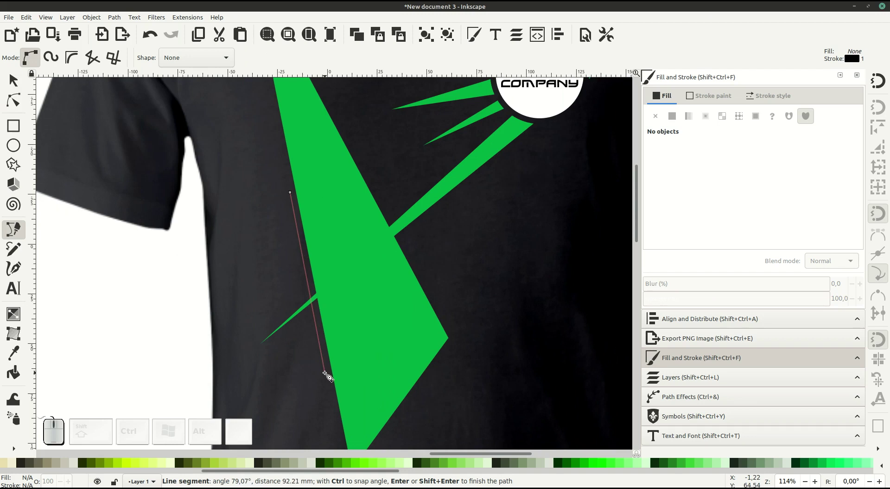
pyautogui.click(328, 375)
pyautogui.click(435, 290)
pyautogui.click(360, 158)
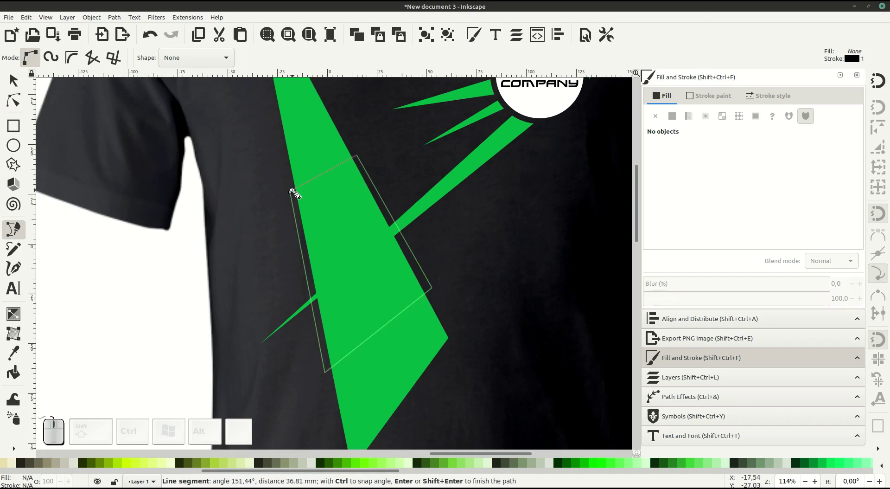
pyautogui.click(292, 196)
pyautogui.click(12, 83)
pyautogui.click(450, 186)
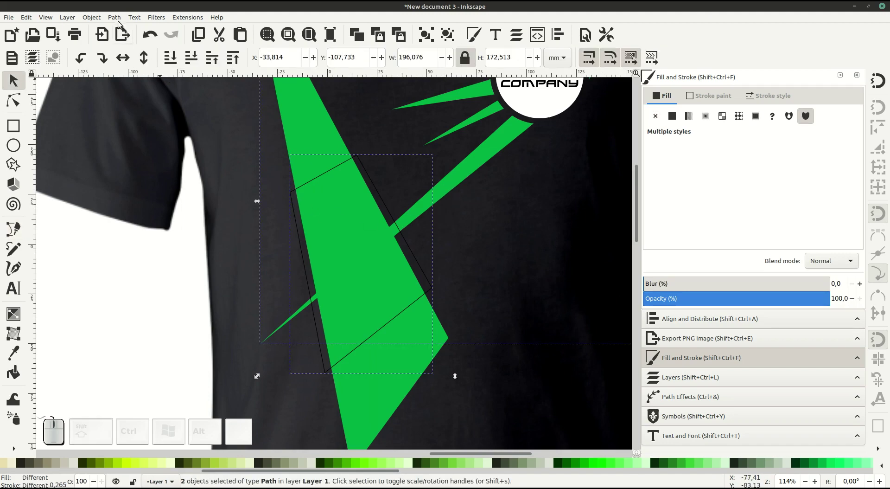
pyautogui.click(116, 20)
pyautogui.click(129, 74)
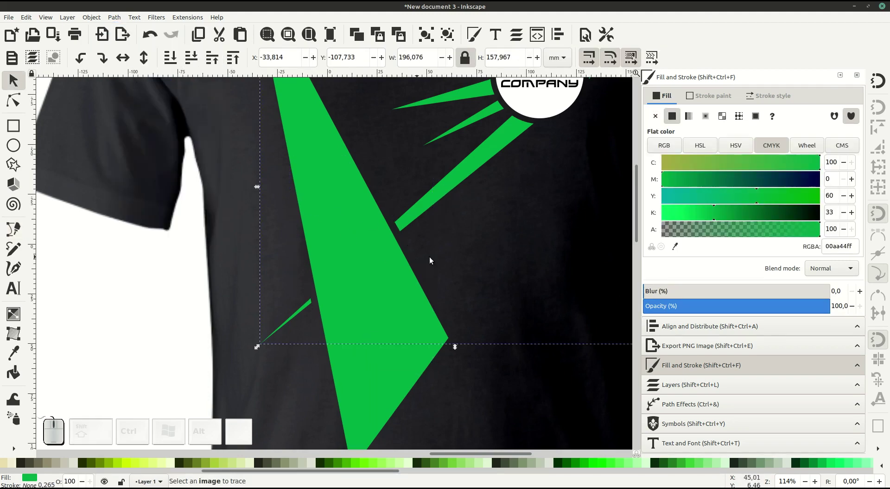
pyautogui.click(449, 261)
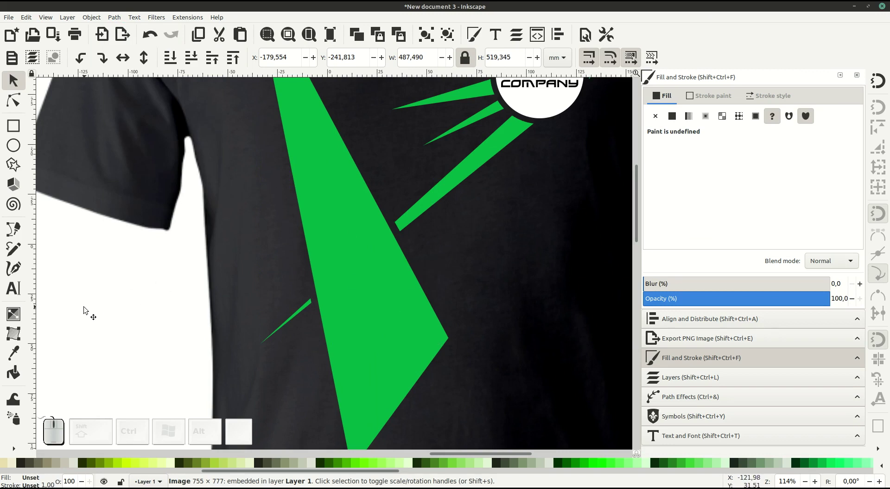
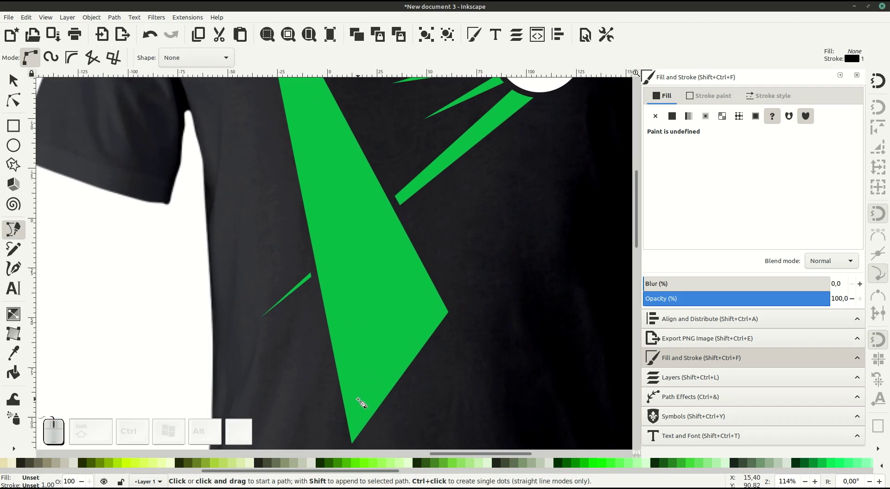
# - Hollow the large green shard with an inner triangle subtracted via Path Difference
pyautogui.click(361, 402)
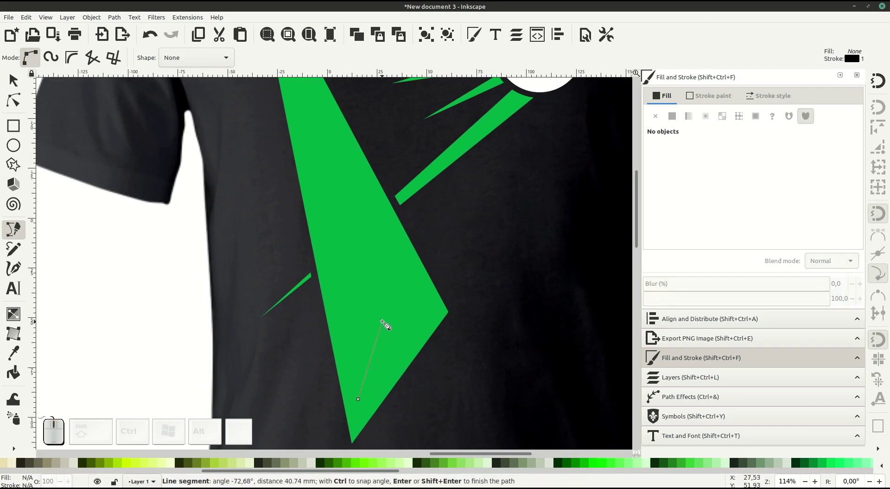
pyautogui.click(383, 315)
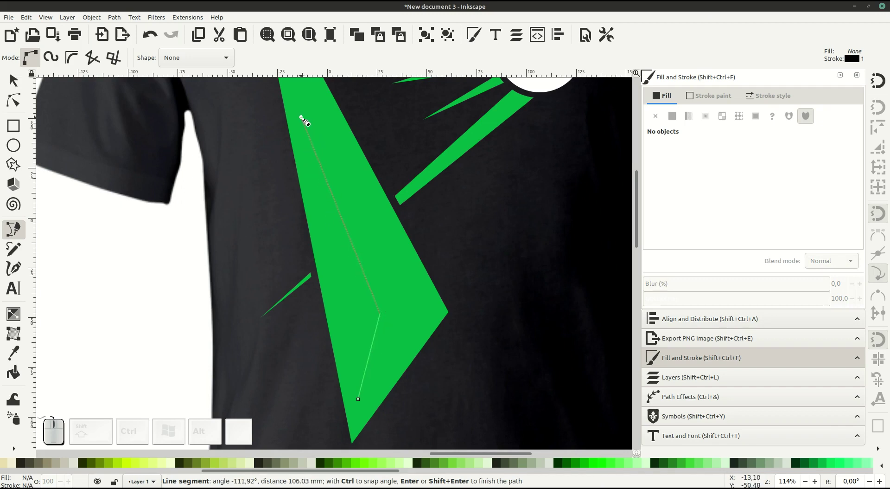
pyautogui.click(303, 119)
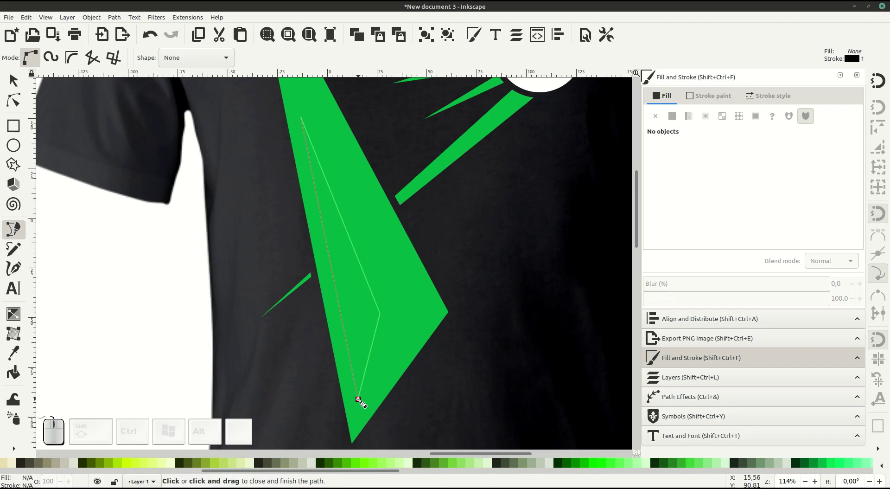
pyautogui.click(361, 402)
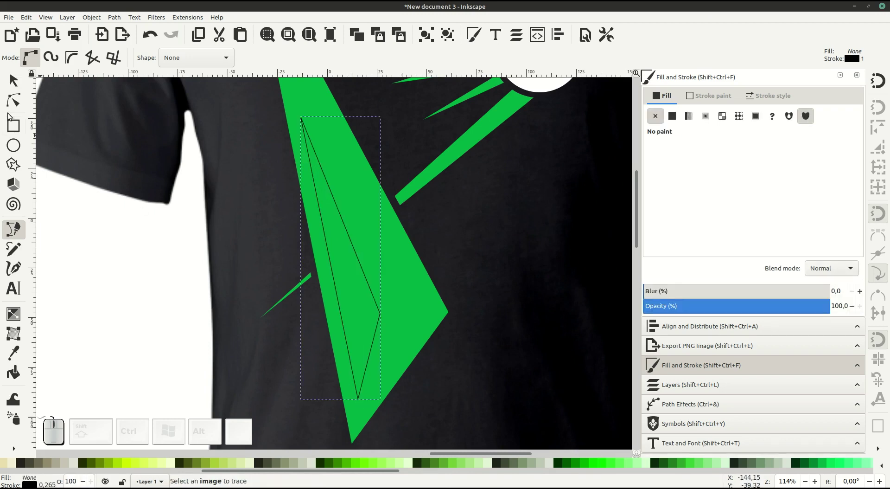
pyautogui.click(14, 99)
pyautogui.moveTo(303, 119); pyautogui.dragTo(305, 126)
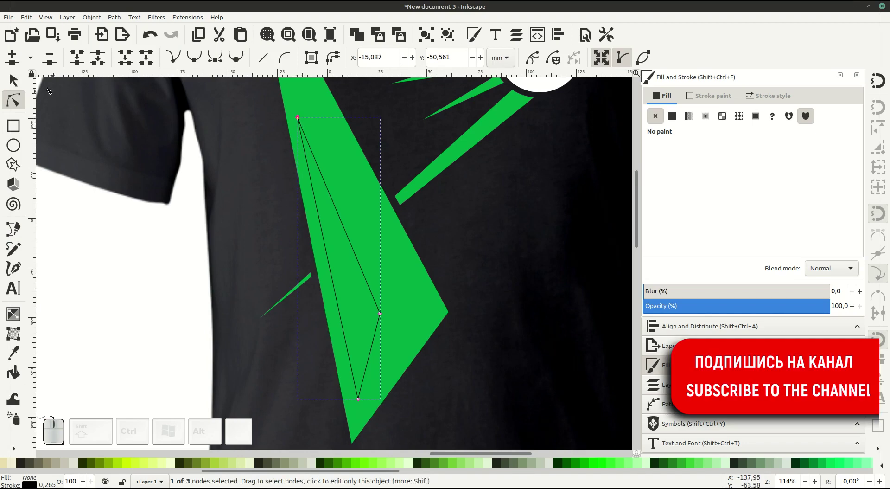
pyautogui.click(17, 82)
pyautogui.click(367, 223)
pyautogui.click(117, 19)
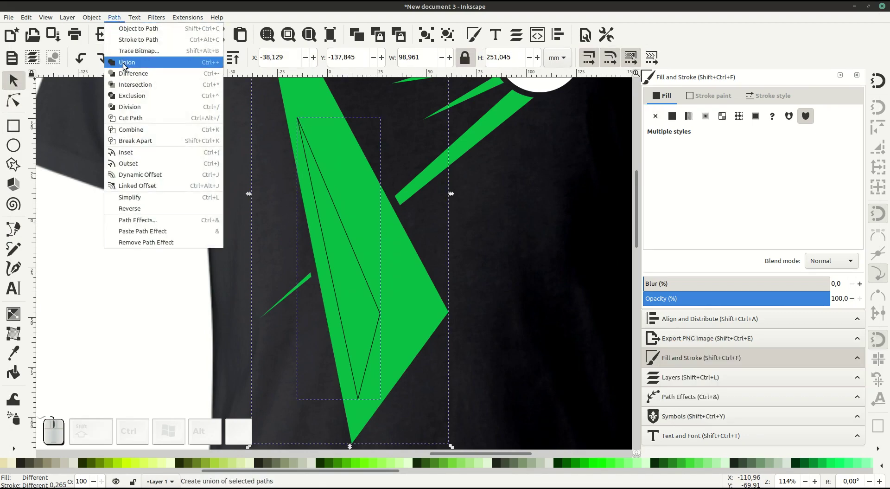
pyautogui.click(127, 71)
pyautogui.click(169, 344)
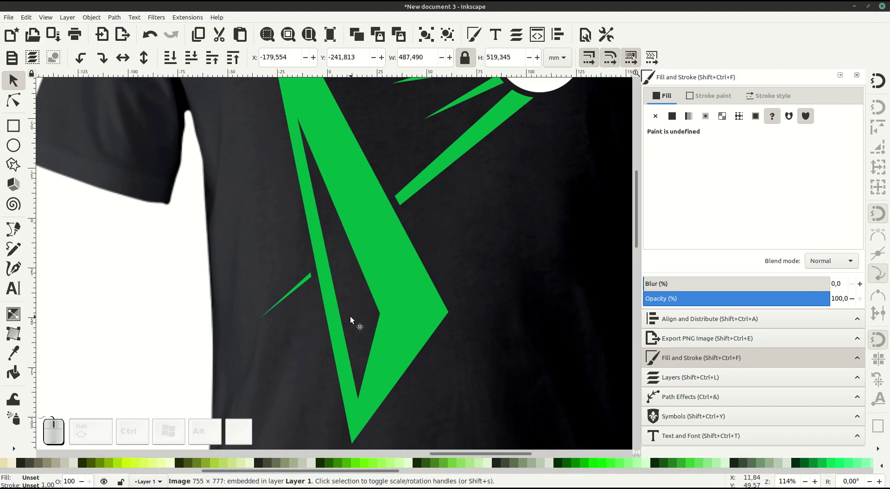
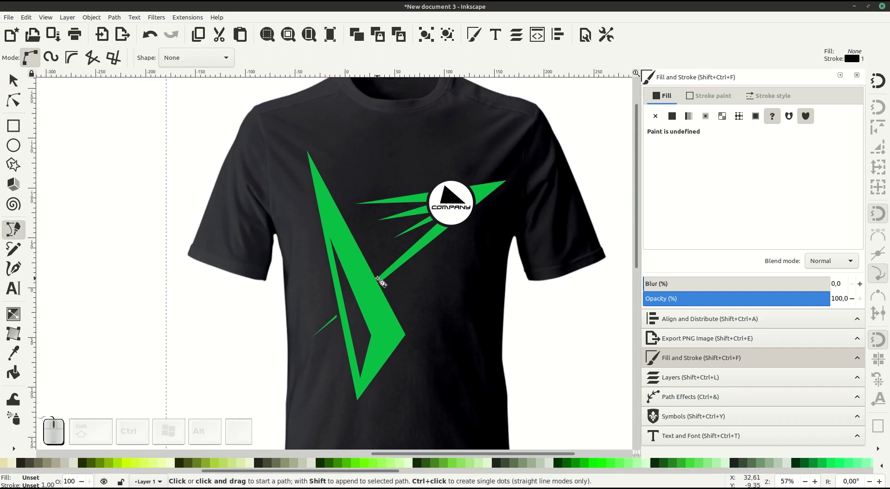
# - Zoom in on the logo rays and extend one ray's tip outward with the Node tool
pyautogui.middleClick(378, 279)
pyautogui.click(367, 270)
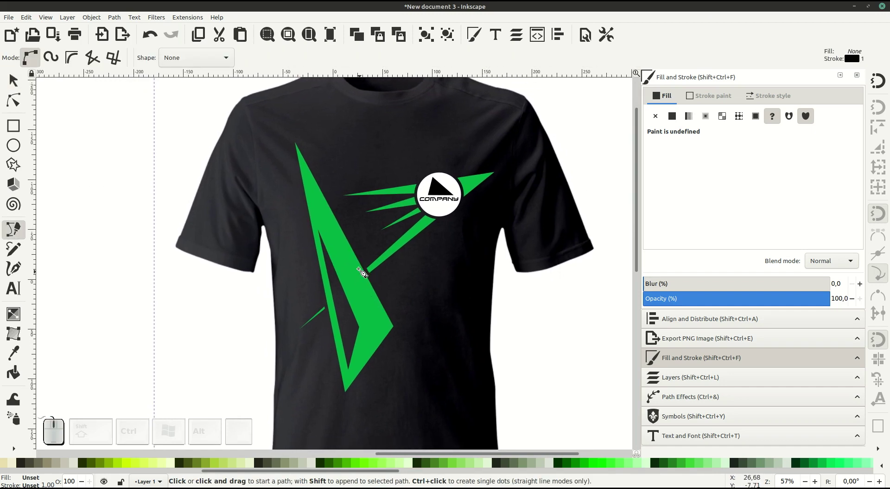
pyautogui.click(17, 102)
pyautogui.middleClick(348, 190)
pyautogui.middleClick(427, 196)
pyautogui.click(447, 210)
pyautogui.moveTo(424, 213); pyautogui.dragTo(405, 220)
# - Lengthen the lower thin ray's tip, deselect, and zoom back out to the whole design
pyautogui.click(412, 225)
pyautogui.click(430, 295)
pyautogui.click(438, 238)
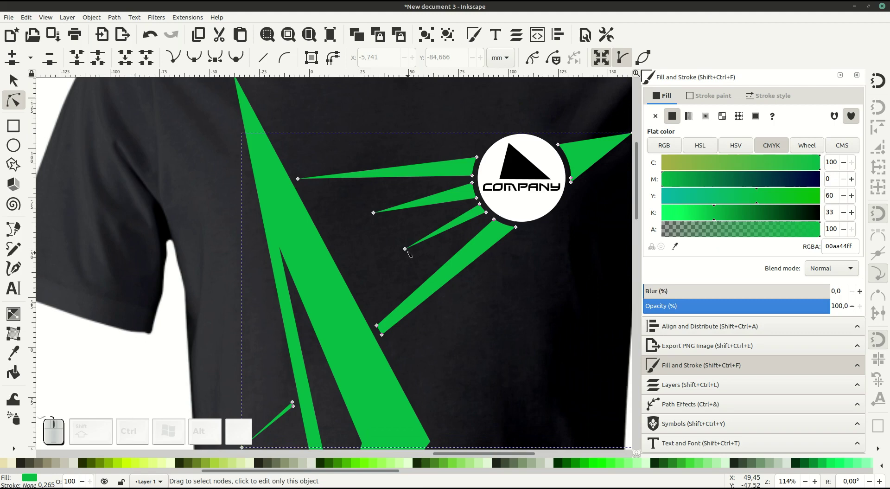
pyautogui.moveTo(409, 252); pyautogui.dragTo(417, 270)
pyautogui.click(416, 269)
pyautogui.click(441, 345)
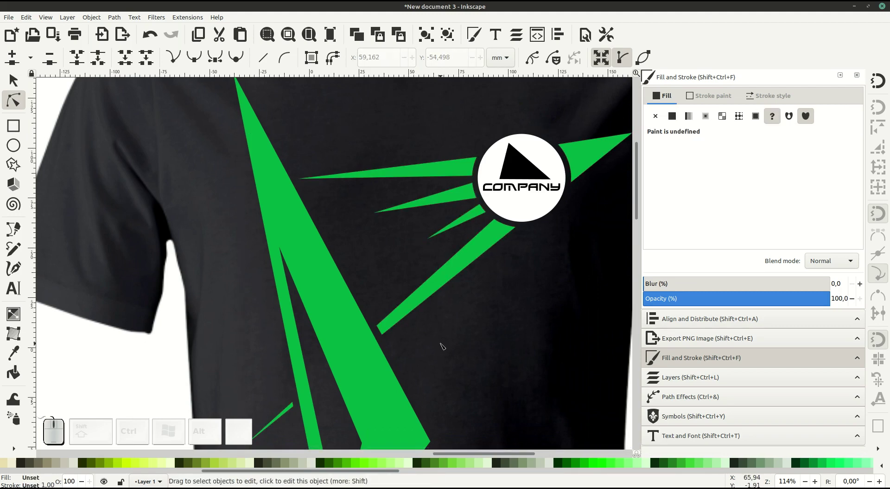
pyautogui.press('-')
pyautogui.click(426, 334)
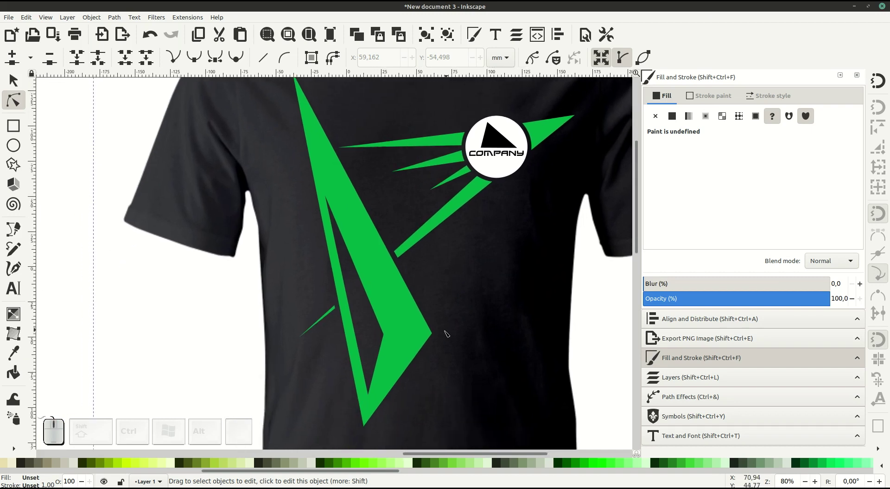
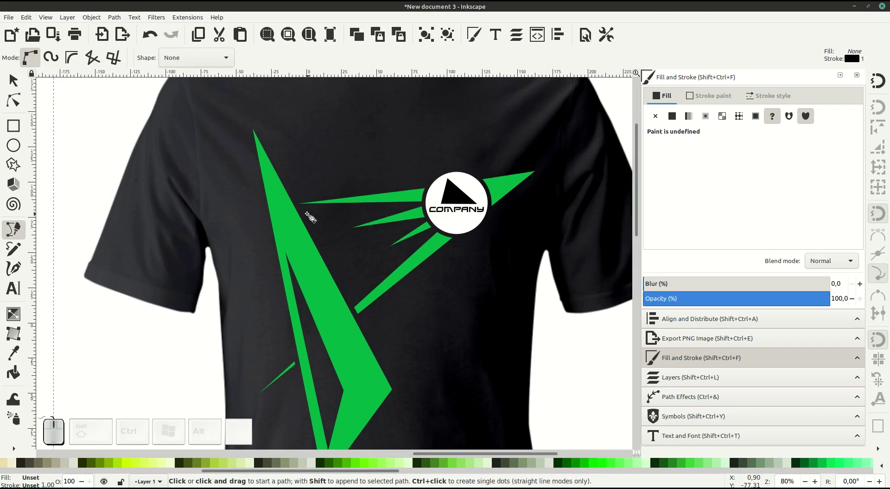
# - Draw a long green ray shard beneath the logo with solid green fill 00aa44 and no stroke
pyautogui.click(309, 215)
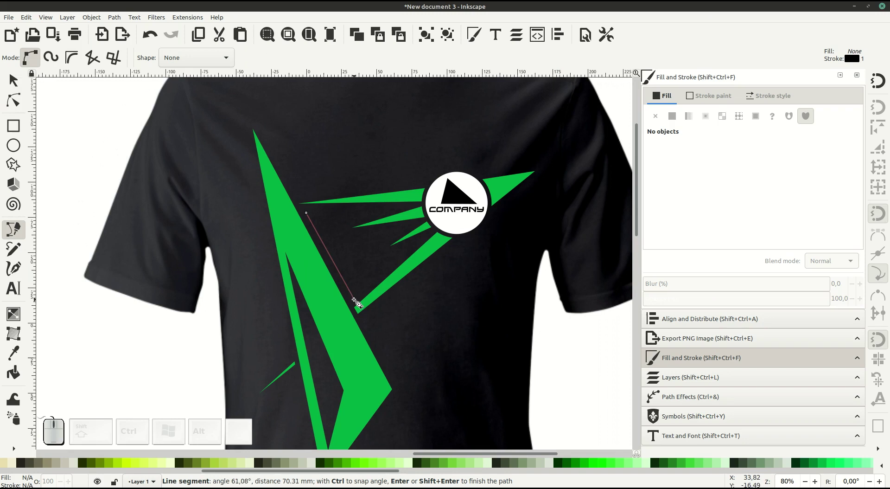
pyautogui.click(355, 303)
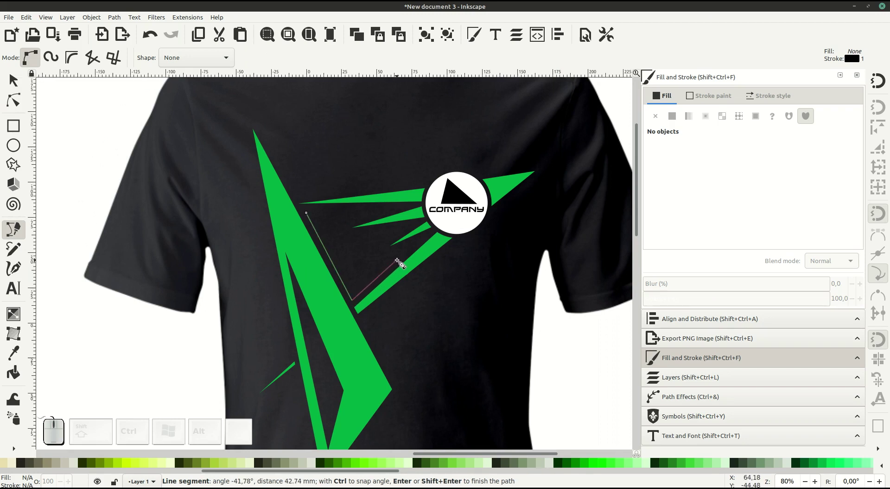
pyautogui.click(406, 260)
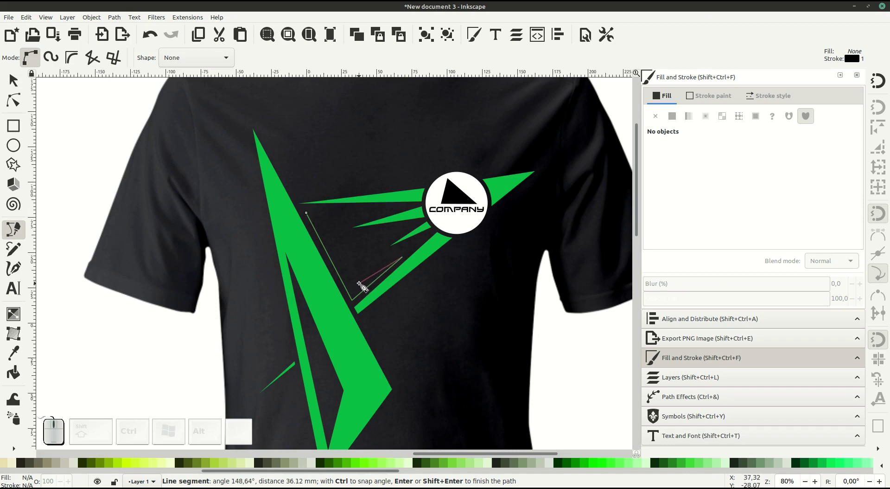
pyautogui.click(362, 285)
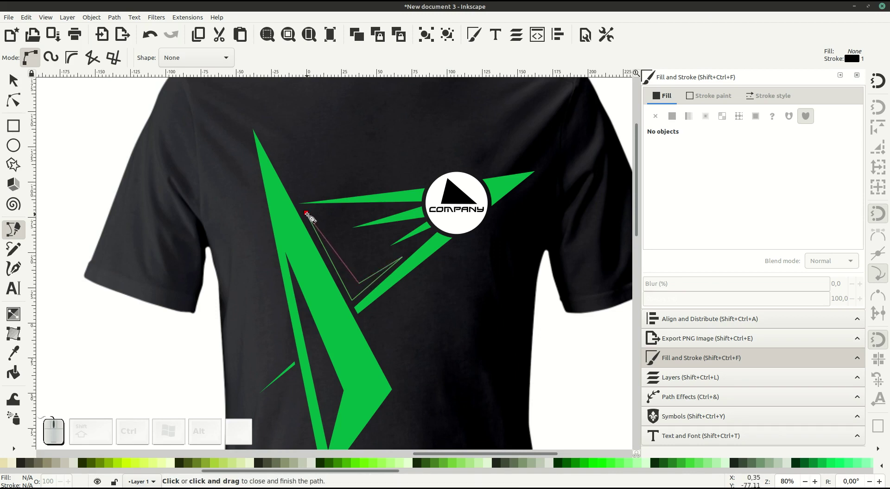
pyautogui.click(311, 216)
pyautogui.click(720, 98)
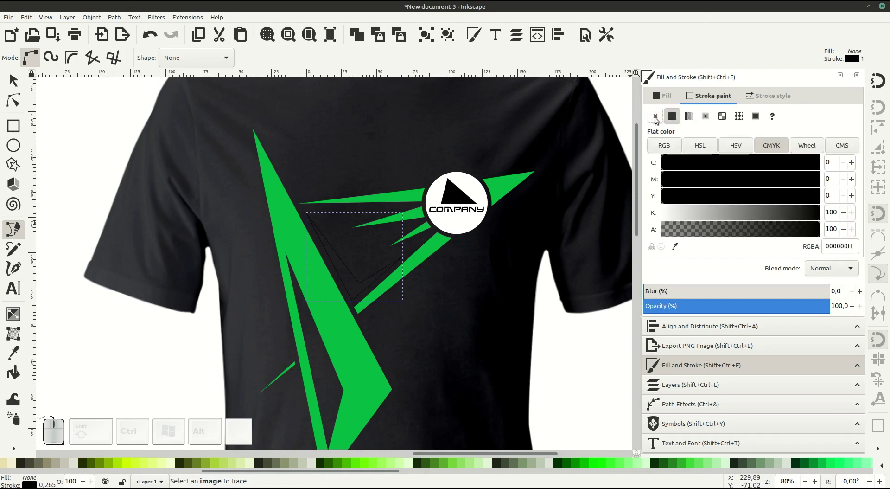
pyautogui.click(657, 119)
pyautogui.click(664, 98)
pyautogui.click(677, 121)
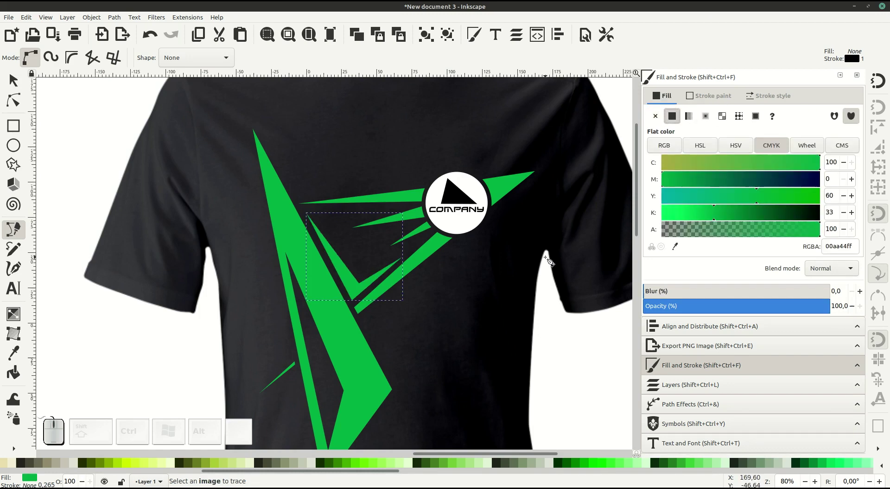
pyautogui.middleClick(376, 272)
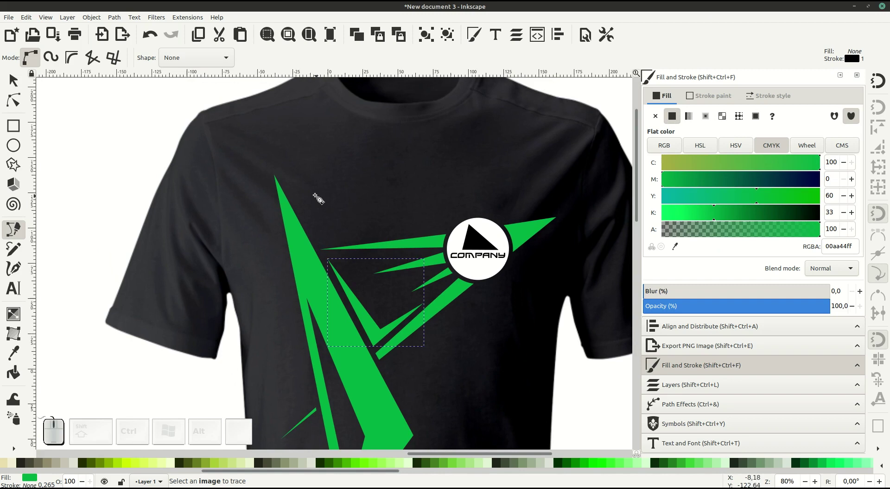
# - Outline a small angular shard to the left of the logo
pyautogui.click(312, 195)
pyautogui.click(333, 227)
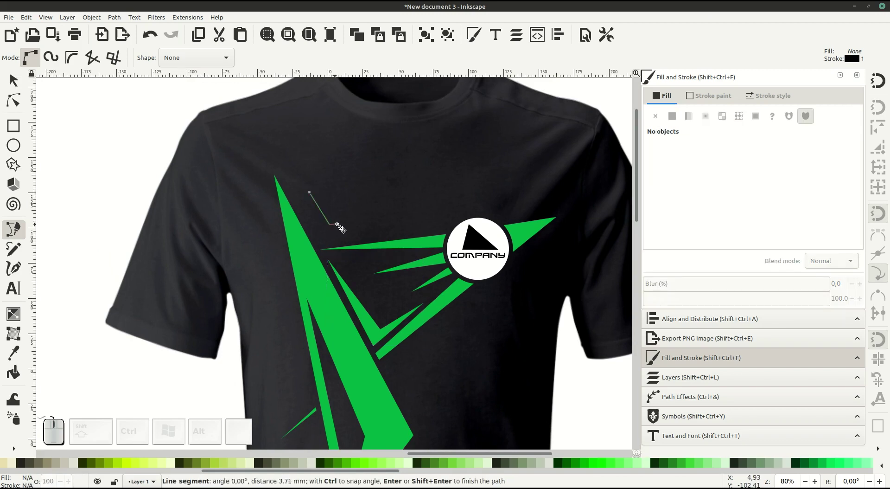
pyautogui.click(378, 218)
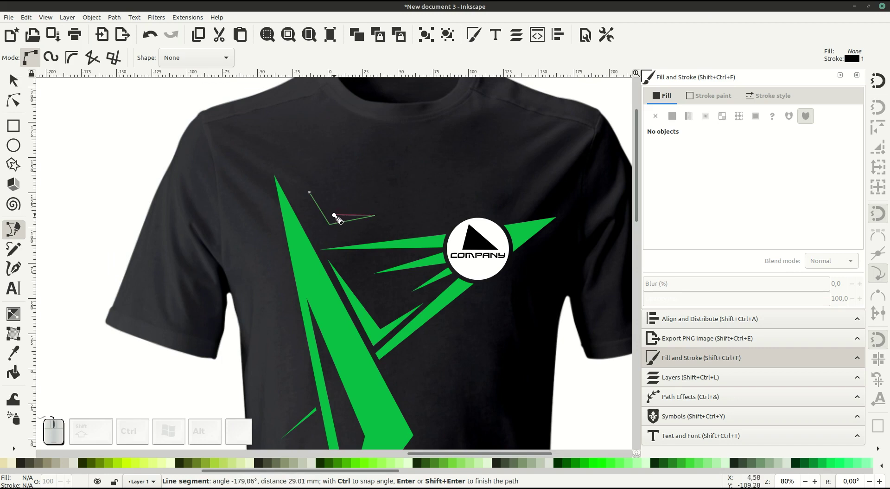
pyautogui.click(336, 217)
pyautogui.click(311, 195)
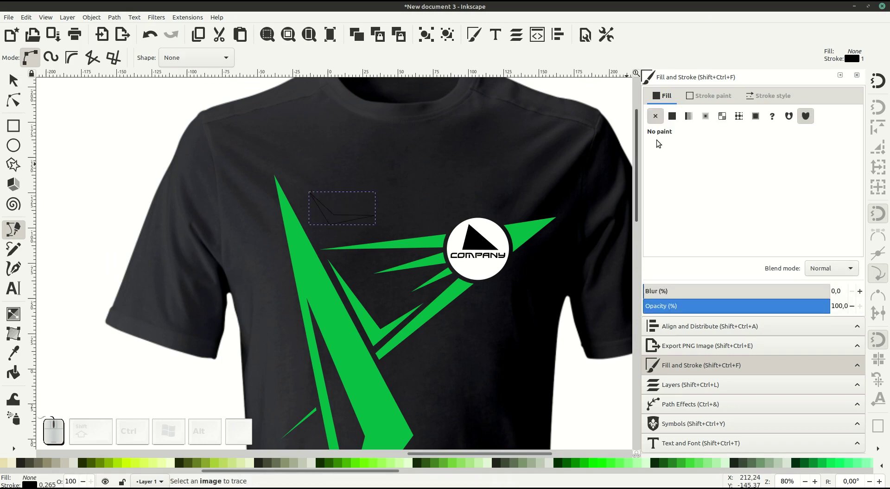
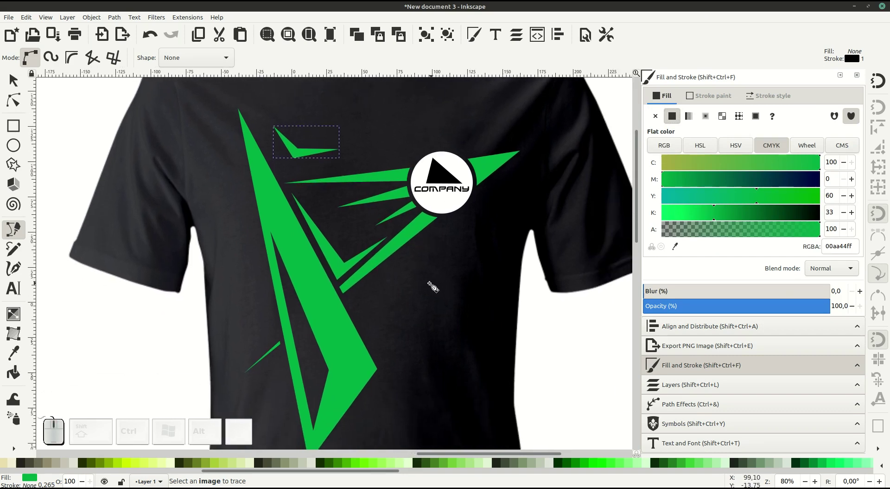
# - Draw a shard below the logo pointing up at it, filled solid green with no stroke
pyautogui.click(416, 287)
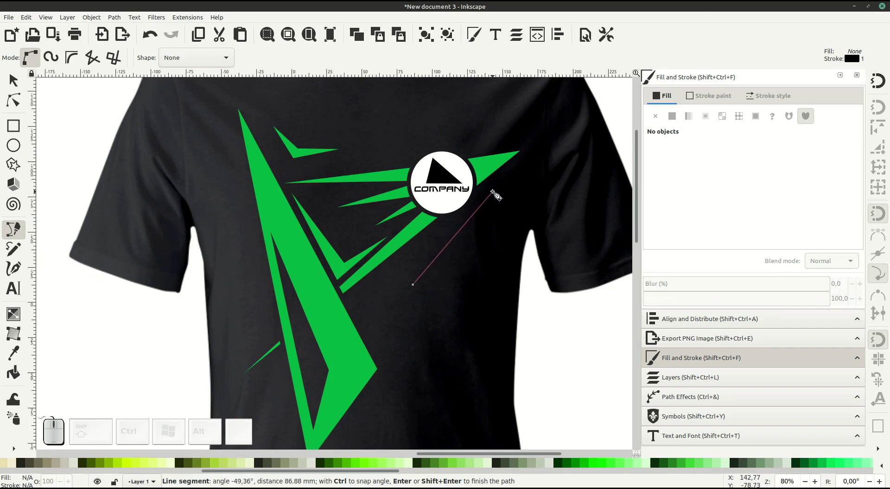
pyautogui.click(498, 195)
pyautogui.click(439, 277)
pyautogui.click(417, 288)
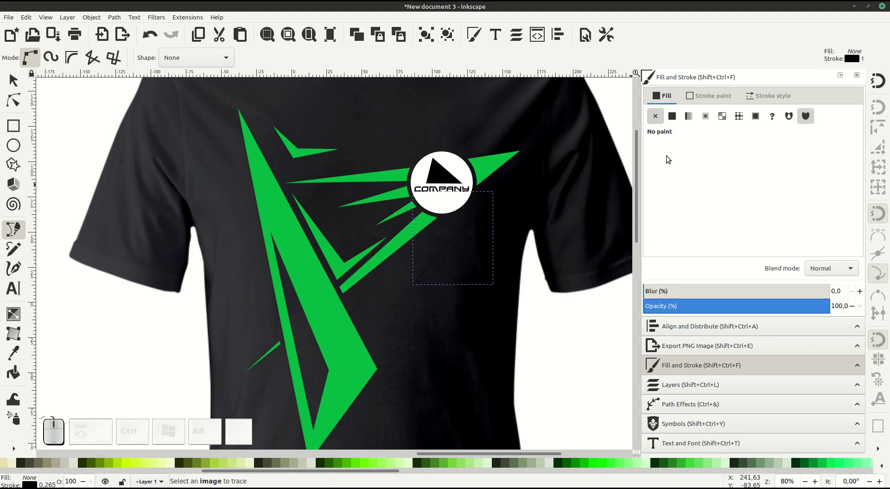
pyautogui.click(717, 99)
pyautogui.click(656, 117)
pyautogui.click(663, 98)
pyautogui.click(673, 118)
pyautogui.middleClick(449, 295)
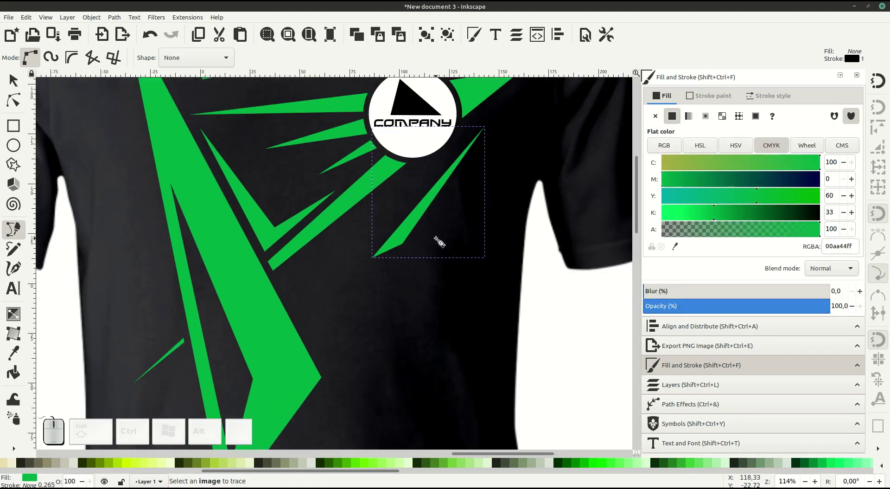
# - Add a small triangular accent shard below the logo in solid green with no stroke
pyautogui.click(447, 196)
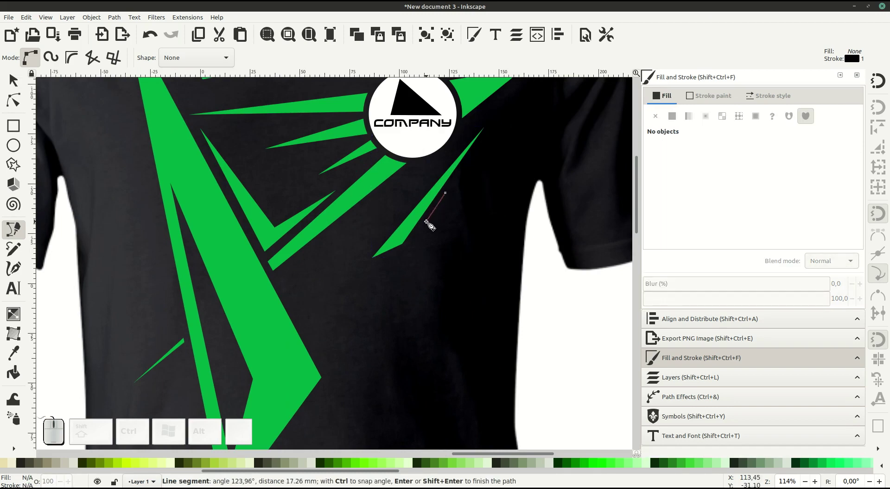
pyautogui.click(429, 224)
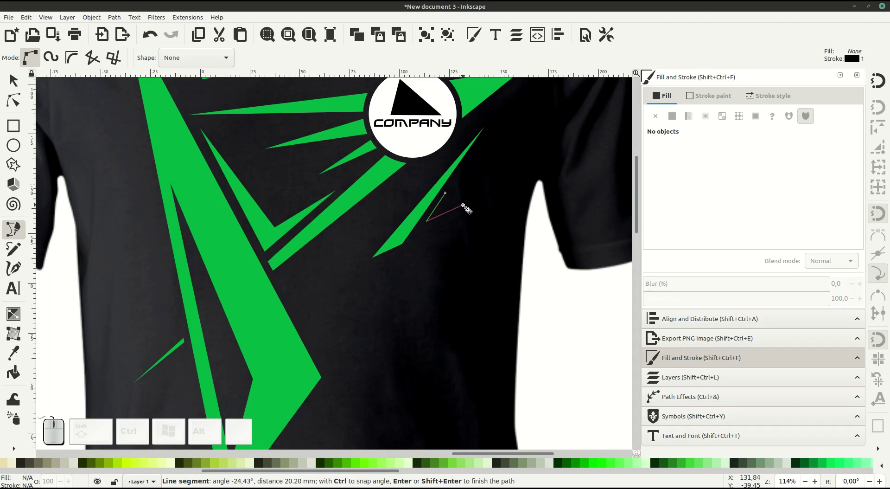
pyautogui.click(472, 206)
pyautogui.click(450, 197)
pyautogui.click(727, 96)
pyautogui.click(656, 116)
pyautogui.click(663, 100)
pyautogui.click(670, 119)
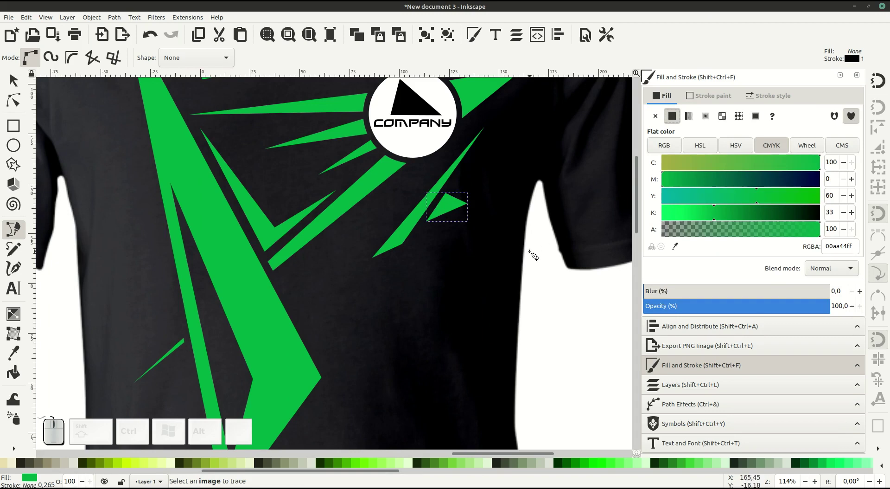
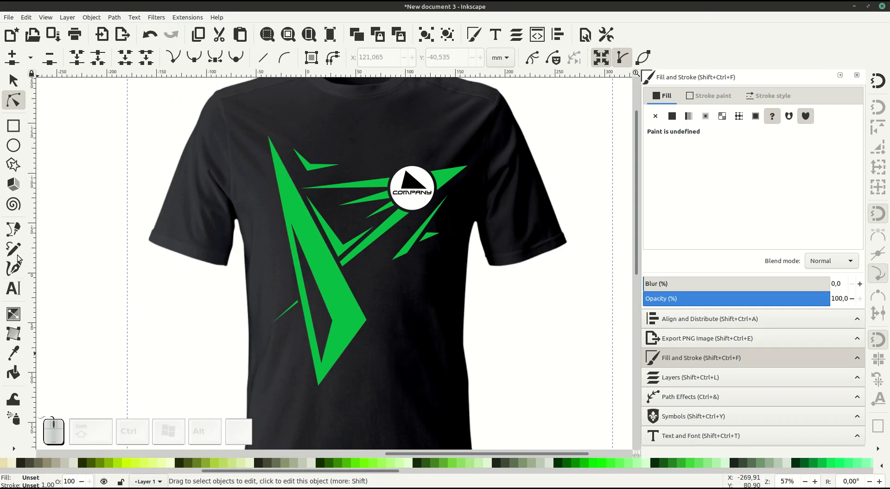
# - Draw a long slanted shard from the chevron's lower tip, filled solid green with no stroke
pyautogui.click(19, 233)
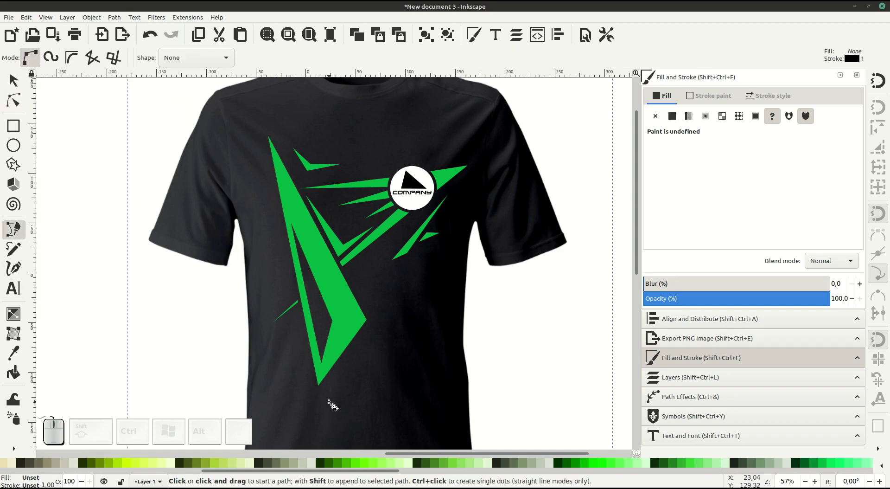
pyautogui.click(325, 396)
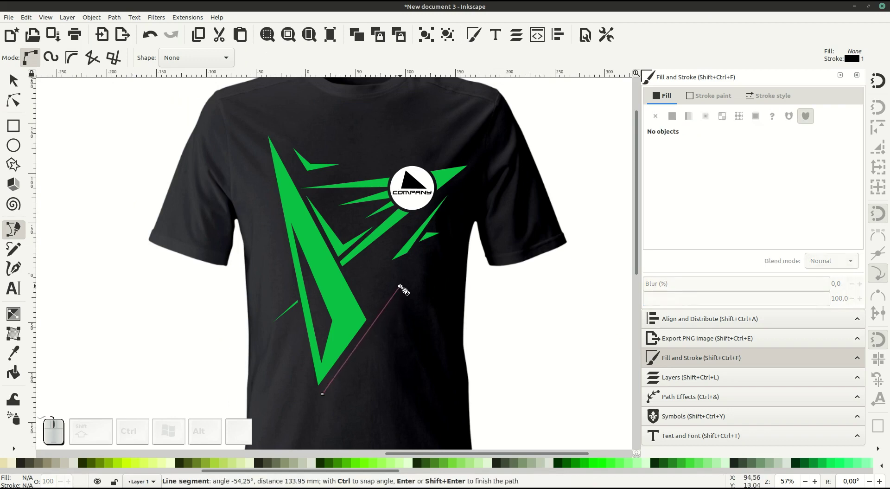
pyautogui.click(404, 287)
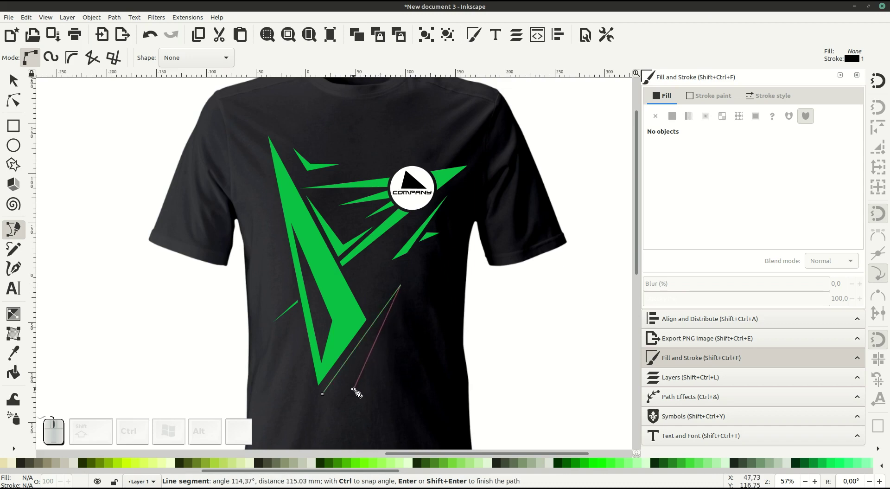
pyautogui.click(356, 392)
pyautogui.click(326, 396)
pyautogui.click(717, 93)
pyautogui.click(656, 116)
pyautogui.click(665, 99)
pyautogui.click(671, 116)
pyautogui.middleClick(389, 357)
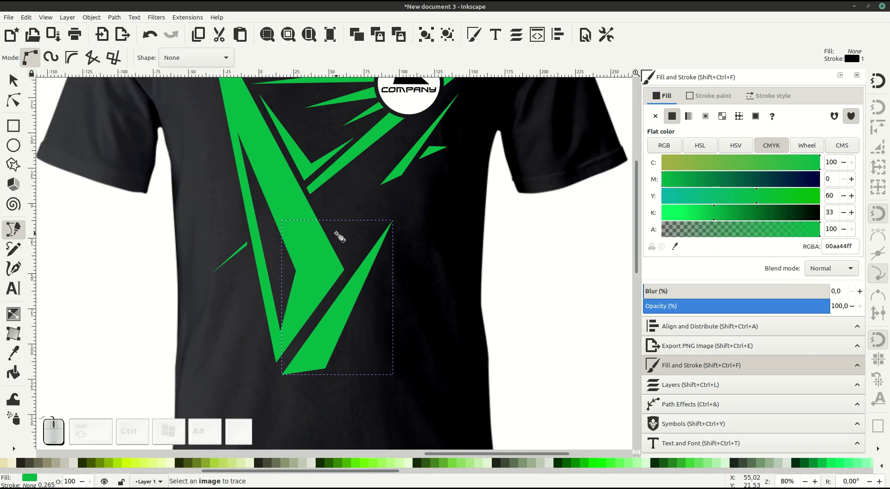
# - Draw a horizontal spear-shaped shard pointing right from the chevron, solid green, no stroke
pyautogui.click(341, 236)
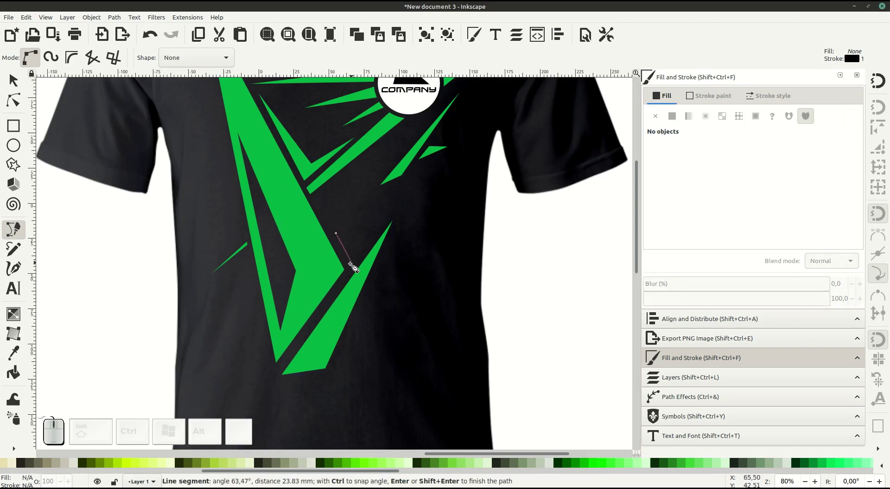
pyautogui.click(355, 266)
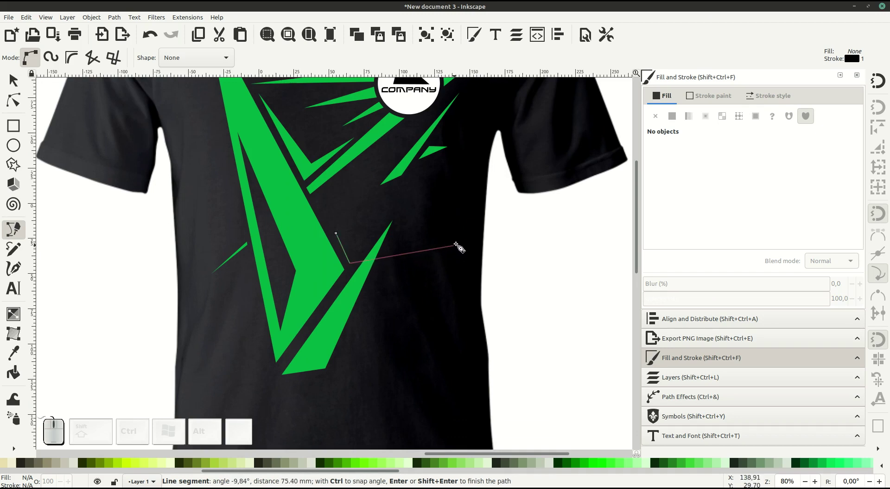
pyautogui.click(473, 244)
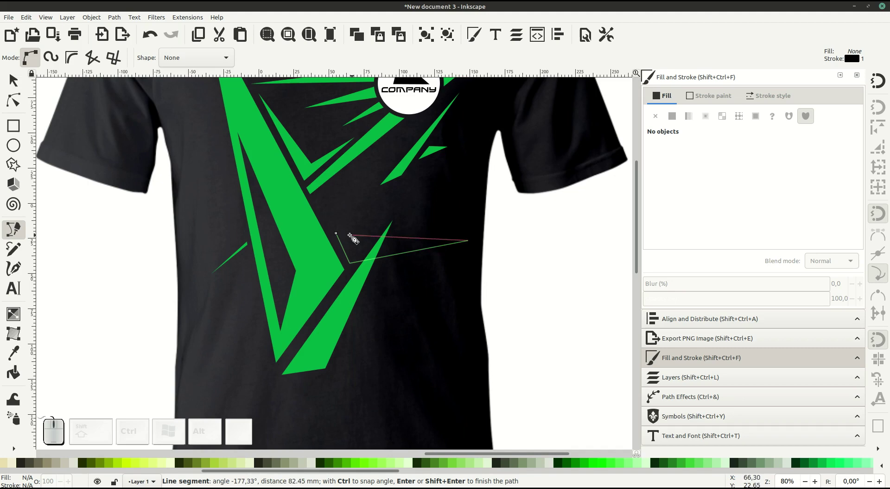
pyautogui.click(341, 237)
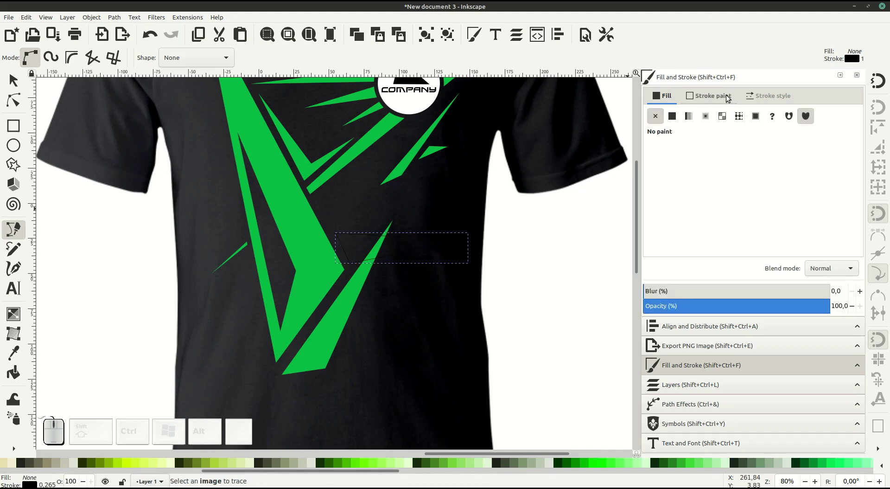
pyautogui.click(722, 92)
pyautogui.click(656, 120)
pyautogui.click(665, 97)
pyautogui.click(673, 117)
pyautogui.middleClick(395, 246)
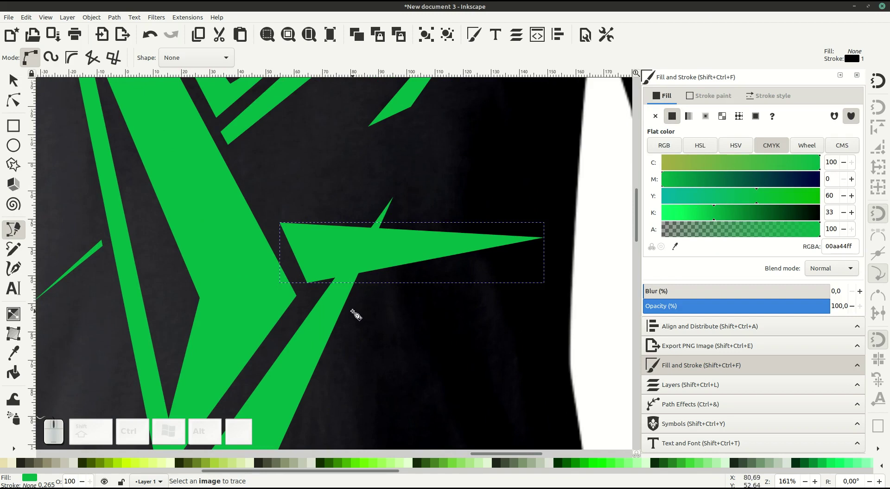
# - Draw a cutting polygon and use it to cut a gap through the horizontal shard
pyautogui.click(358, 305)
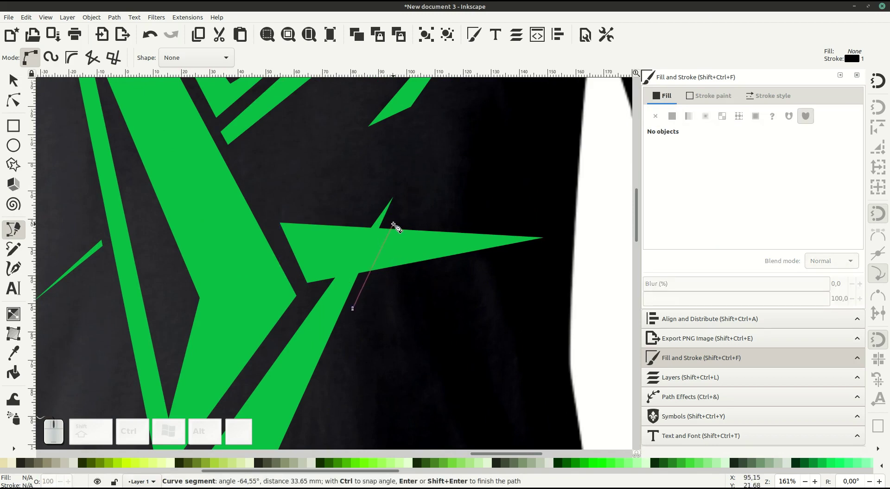
pyautogui.click(395, 224)
pyautogui.click(370, 223)
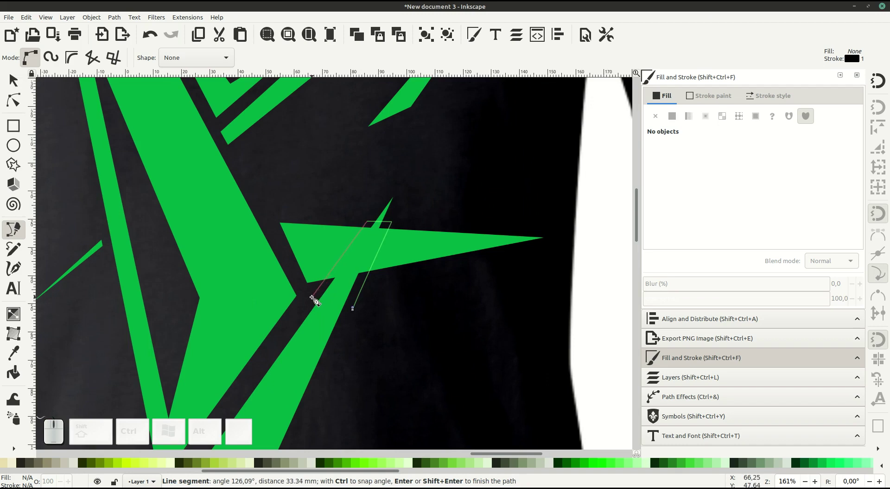
pyautogui.click(315, 299)
pyautogui.click(358, 314)
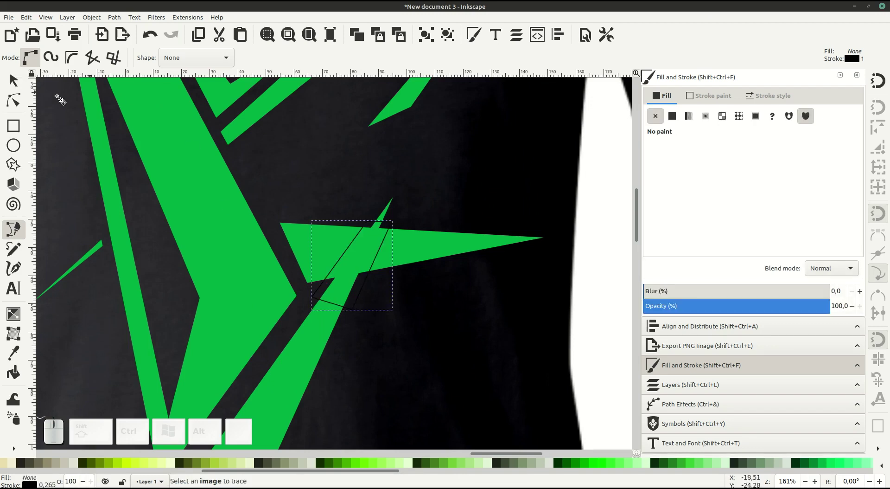
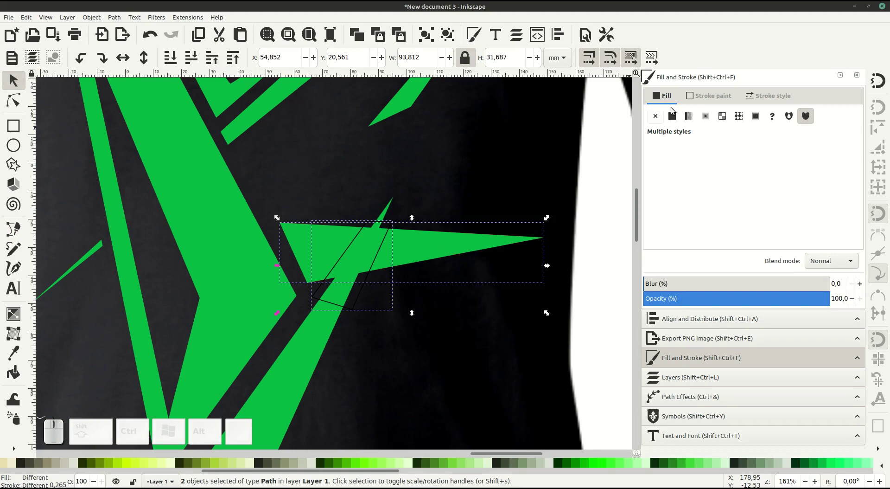
pyautogui.click(99, 20)
pyautogui.click(126, 77)
pyautogui.click(389, 374)
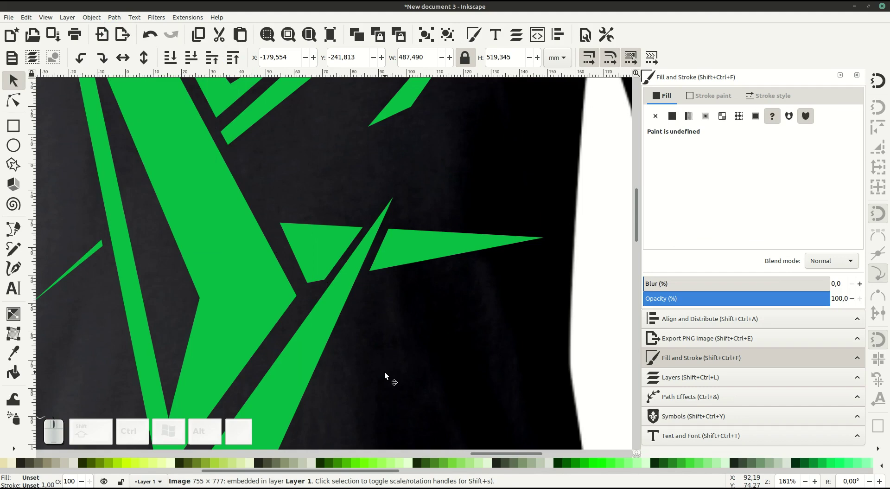
pyautogui.press('-')
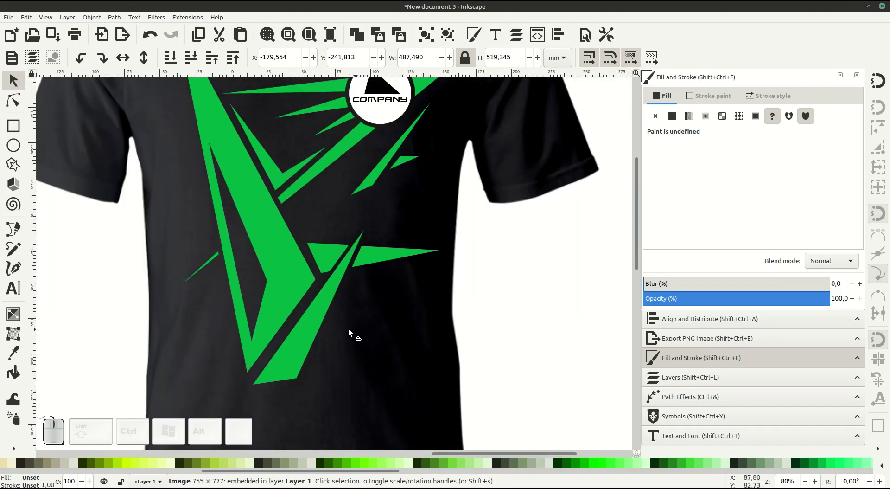
# - Draw a new angular shard below the chevron's right arm in solid green with no stroke
pyautogui.click(13, 231)
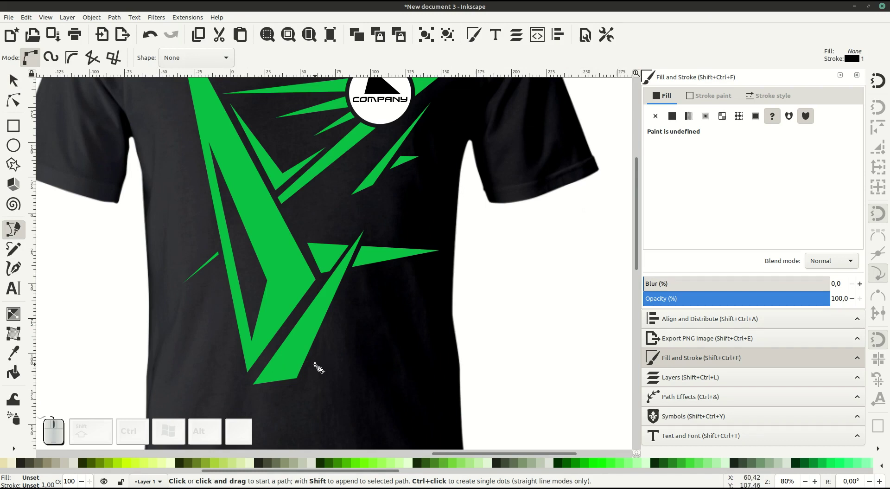
pyautogui.click(317, 367)
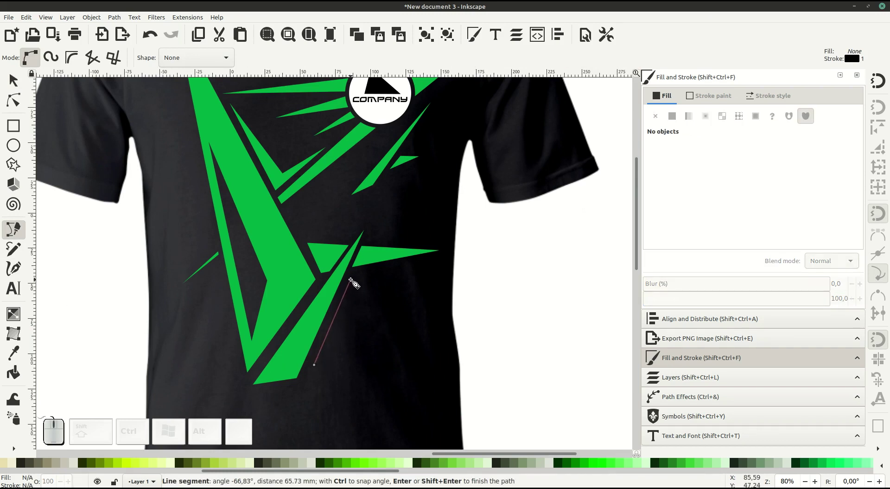
pyautogui.click(354, 280)
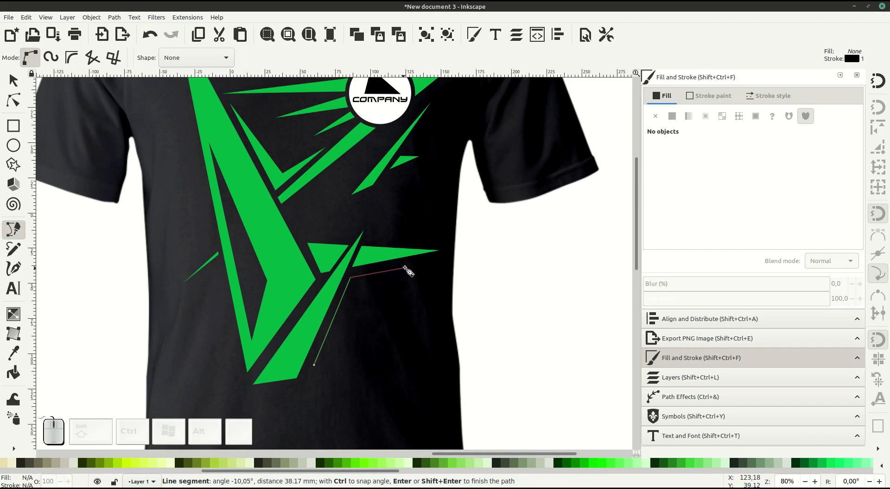
pyautogui.click(440, 261)
pyautogui.click(359, 287)
pyautogui.click(317, 369)
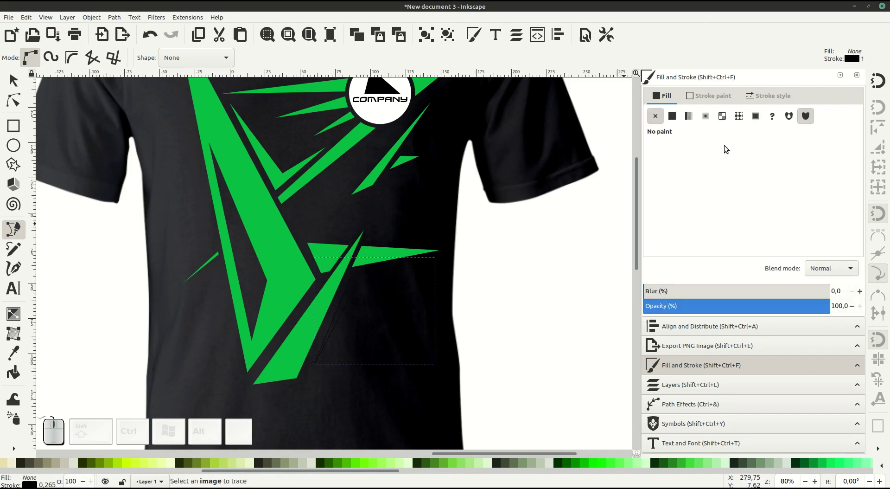
pyautogui.click(722, 98)
pyautogui.click(657, 118)
pyautogui.click(665, 98)
pyautogui.click(674, 117)
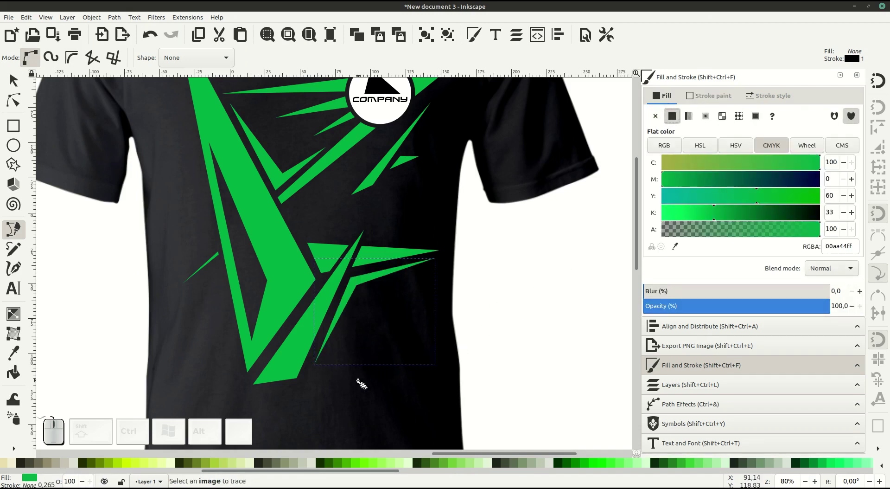
pyautogui.click(372, 353)
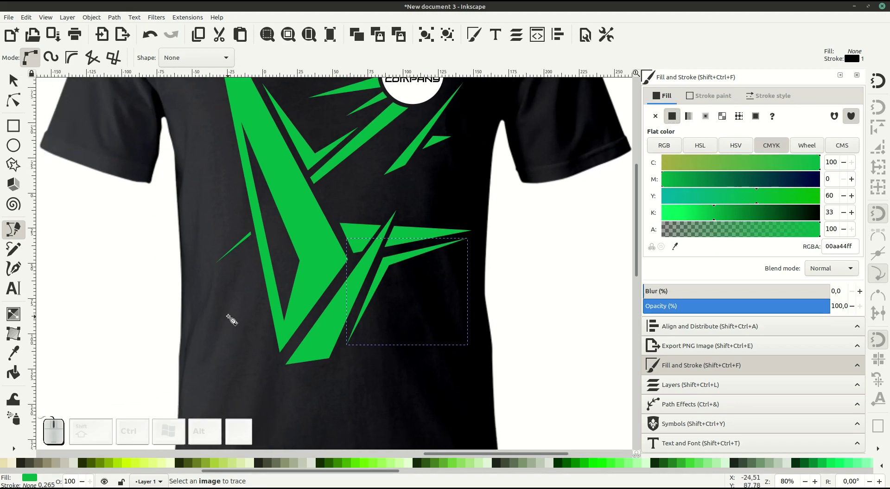
pyautogui.click(19, 83)
# - Duplicate a shard, shrink and narrow the copy into a small accent placed left of the big V
pyautogui.scroll(3)
pyautogui.click(269, 155)
pyautogui.rightClick(268, 155)
pyautogui.click(300, 218)
pyautogui.moveTo(279, 156); pyautogui.dragTo(251, 392)
pyautogui.scroll(-3)
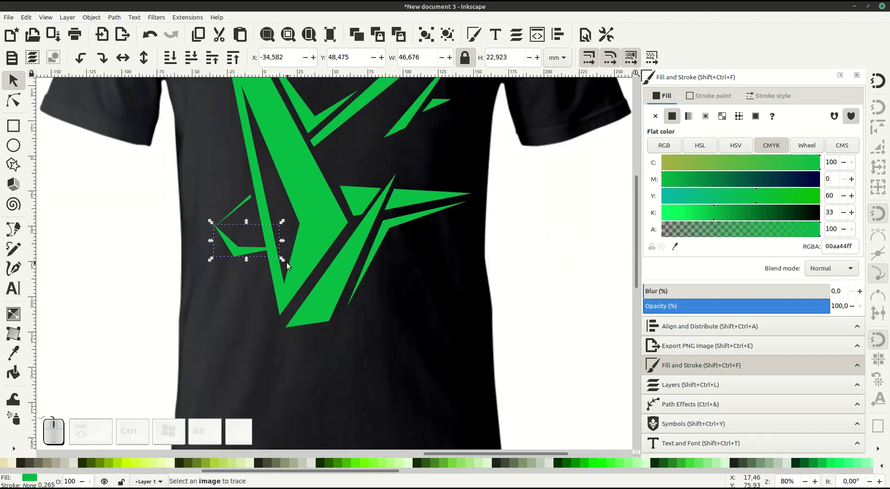
pyautogui.moveTo(287, 263); pyautogui.dragTo(244, 245)
pyautogui.click(243, 244)
pyautogui.click(265, 226)
pyautogui.moveTo(242, 253); pyautogui.dragTo(242, 301)
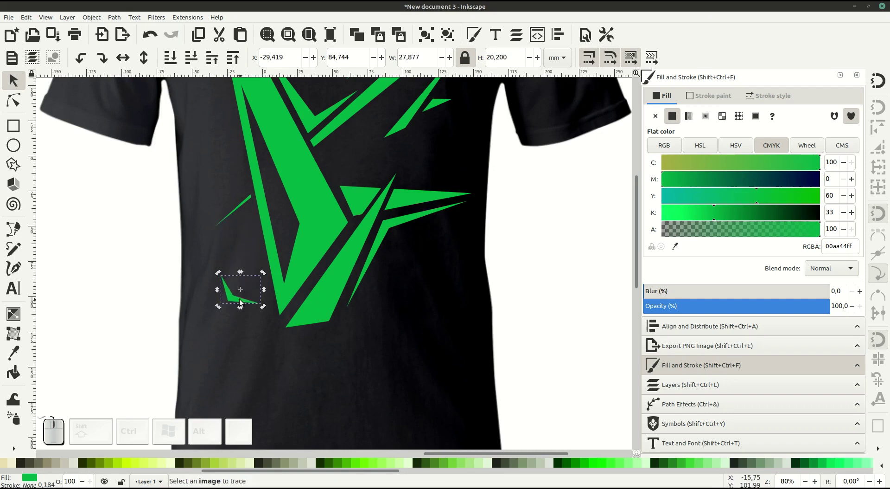
pyautogui.moveTo(264, 276); pyautogui.dragTo(244, 289)
pyautogui.moveTo(233, 284); pyautogui.dragTo(250, 296)
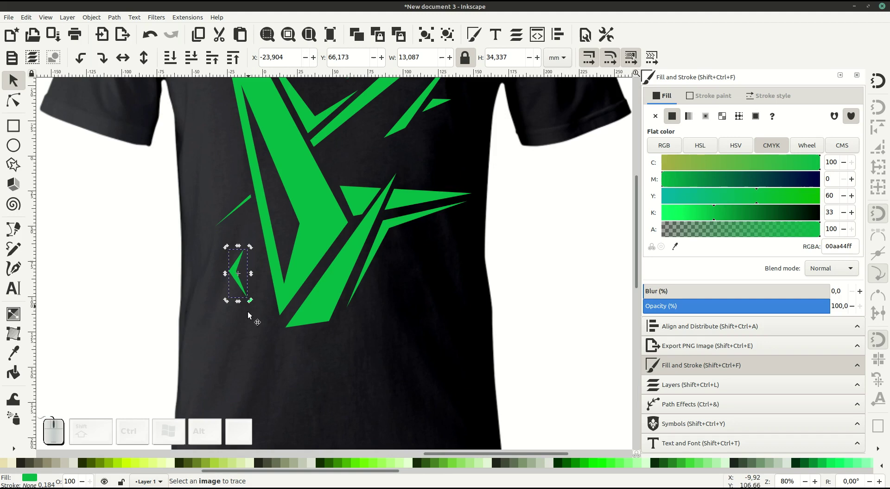
pyautogui.click(256, 335)
pyautogui.middleClick(312, 359)
# - Duplicate the small accent, rotate it and place the copy below the V's right arm
pyautogui.click(272, 359)
pyautogui.click(199, 278)
pyautogui.rightClick(198, 278)
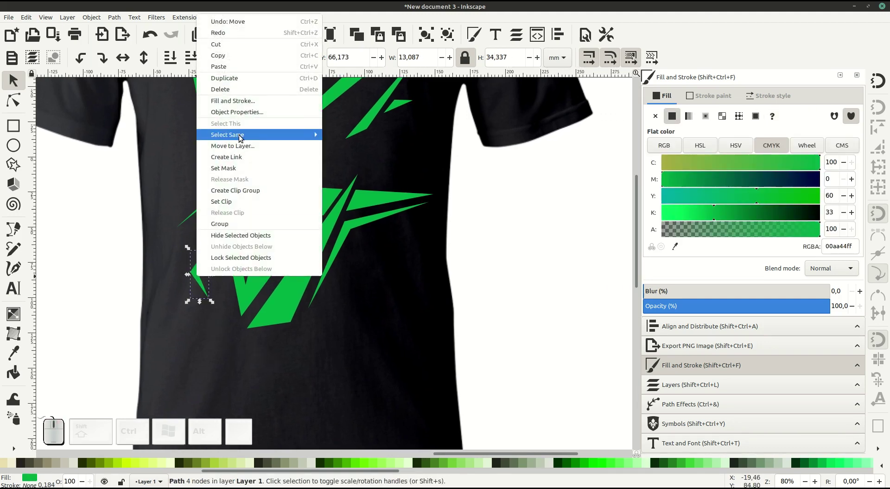
pyautogui.click(229, 78)
pyautogui.moveTo(201, 278); pyautogui.dragTo(362, 319)
pyautogui.click(363, 319)
pyautogui.moveTo(376, 341); pyautogui.dragTo(368, 311)
pyautogui.moveTo(369, 312); pyautogui.dragTo(410, 297)
pyautogui.click(411, 297)
pyautogui.middleClick(414, 298)
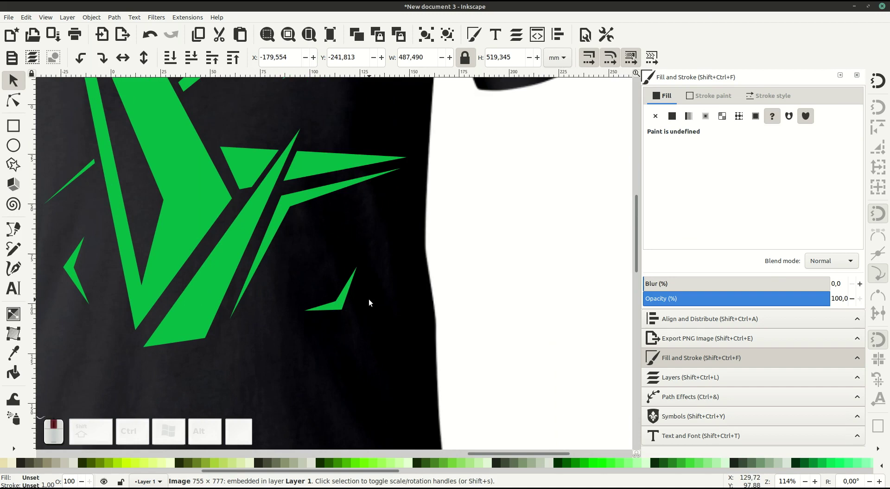
# - Begin a thin sliver polygon with the Bezier tool beside the small lower-right shard
pyautogui.click(12, 229)
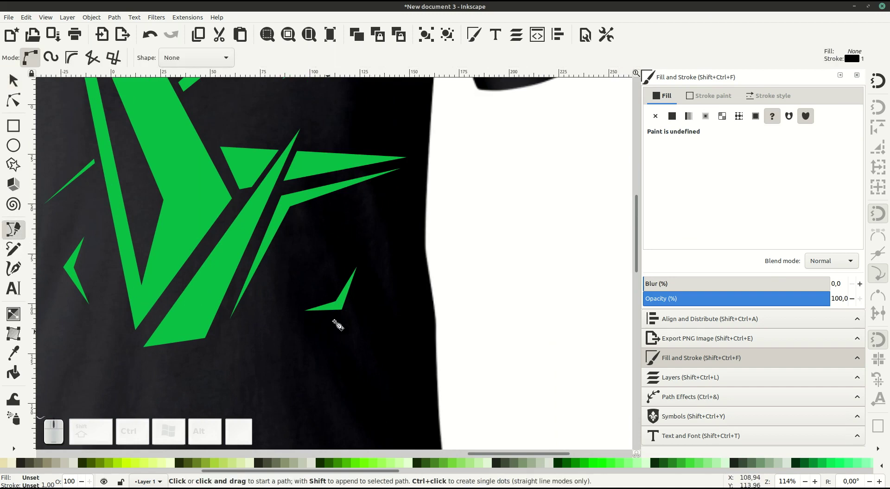
pyautogui.middleClick(327, 311)
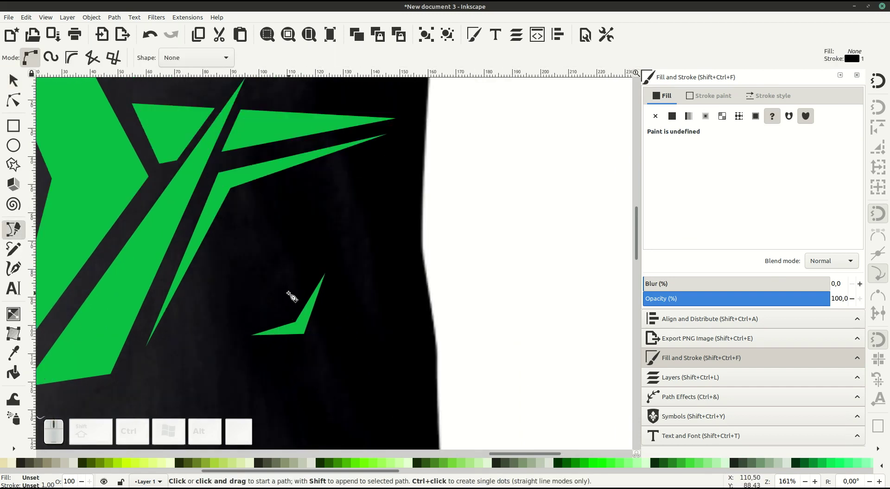
pyautogui.click(293, 295)
pyautogui.click(296, 318)
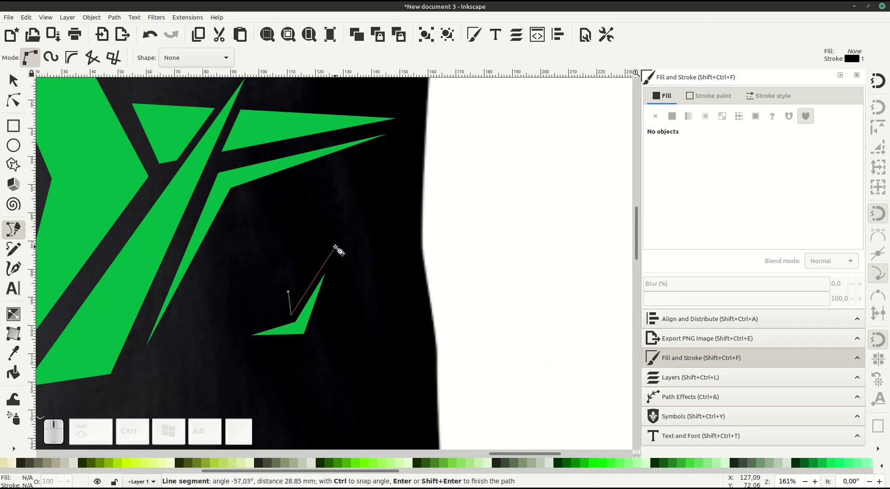
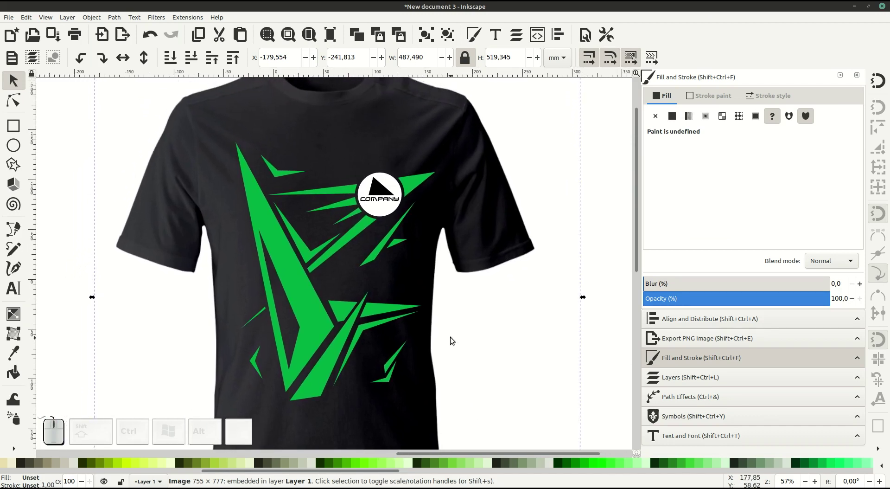
# - Duplicate the small top shard, resize and rotate the copy beside the original
pyautogui.moveTo(364, 255); pyautogui.dragTo(377, 259)
pyautogui.click(321, 176)
pyautogui.click(312, 175)
pyautogui.rightClick(310, 173)
pyautogui.click(339, 236)
pyautogui.moveTo(308, 174); pyautogui.dragTo(382, 142)
pyautogui.moveTo(415, 94); pyautogui.dragTo(342, 157)
pyautogui.click(341, 149)
pyautogui.moveTo(371, 120); pyautogui.dragTo(356, 137)
pyautogui.middleClick(351, 137)
pyautogui.middleClick(324, 180)
# - Line up and resize the chevron copy to continue the row
pyautogui.click(334, 231)
pyautogui.moveTo(402, 143); pyautogui.dragTo(336, 223)
pyautogui.moveTo(313, 234); pyautogui.dragTo(315, 235)
pyautogui.click(341, 295)
pyautogui.click(313, 234)
# - Rotate and position the third chevron into the row, then view the whole shirt
pyautogui.click(369, 200)
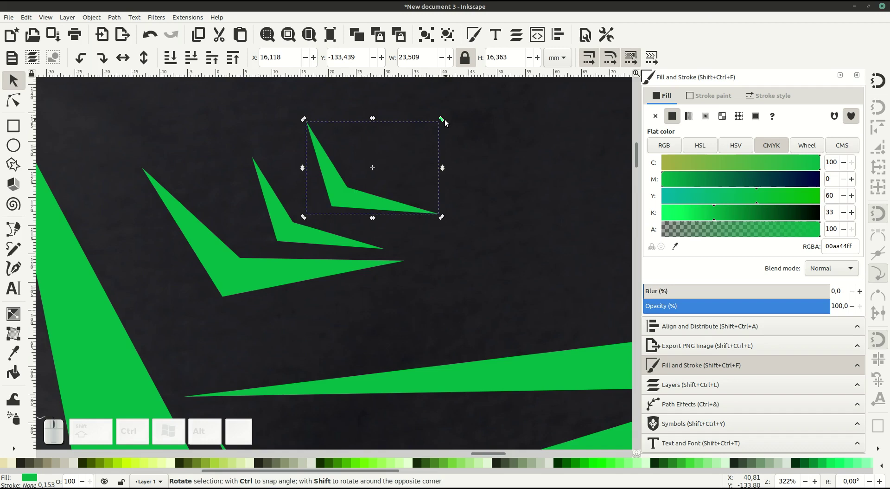
pyautogui.click(447, 126)
pyautogui.click(347, 195)
pyautogui.moveTo(426, 111); pyautogui.dragTo(372, 198)
pyautogui.moveTo(358, 219); pyautogui.dragTo(407, 268)
pyautogui.click(407, 269)
pyautogui.press('-')
pyautogui.click(383, 300)
pyautogui.click(379, 313)
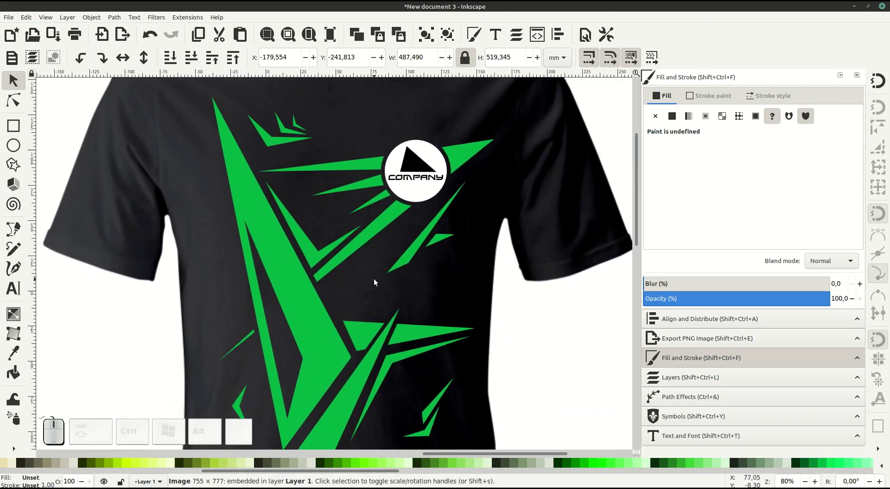
# - Duplicate a small shard and drag the copy onto the big green V
pyautogui.click(361, 283)
pyautogui.middleClick(363, 261)
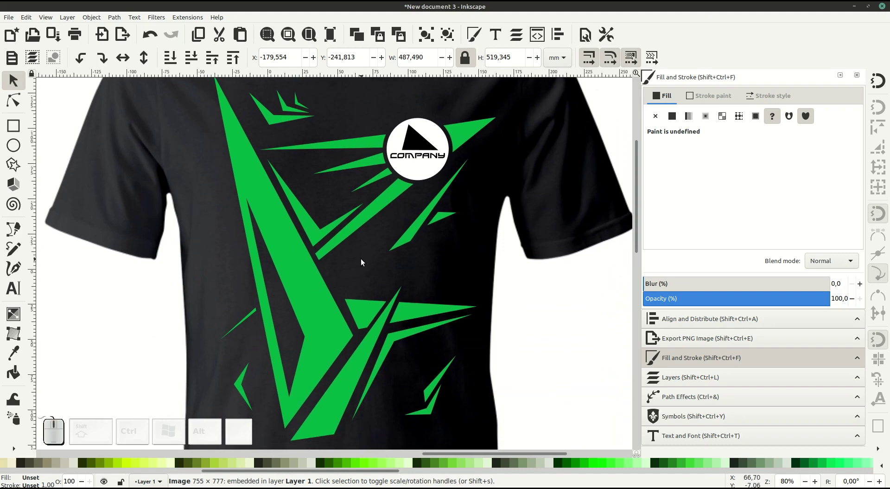
pyautogui.click(276, 123)
pyautogui.rightClick(277, 123)
pyautogui.click(312, 190)
pyautogui.moveTo(277, 125); pyautogui.dragTo(355, 286)
# - Position and resize the copy inside the V below the lower logo rays
pyautogui.click(358, 285)
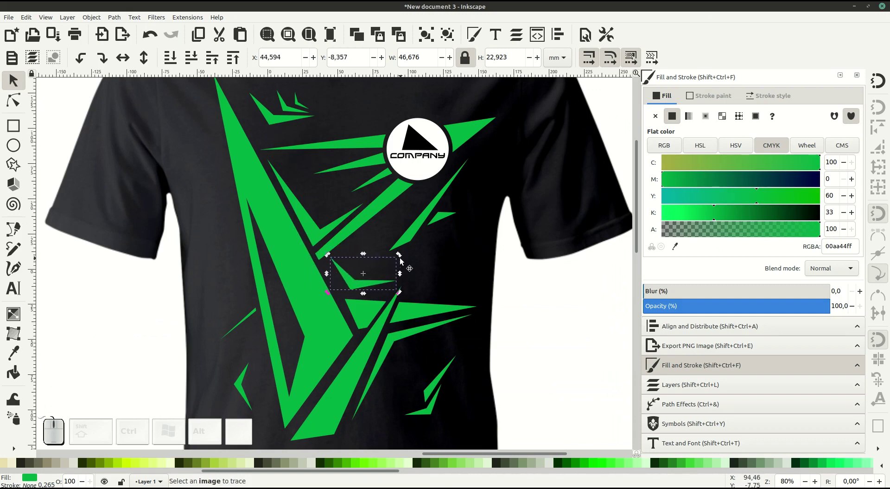
pyautogui.moveTo(402, 257); pyautogui.dragTo(387, 279)
pyautogui.moveTo(376, 283); pyautogui.dragTo(433, 314)
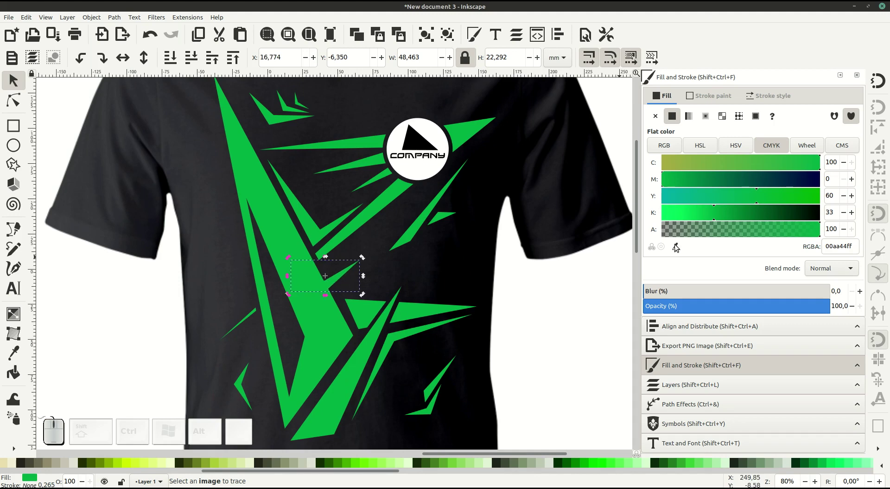
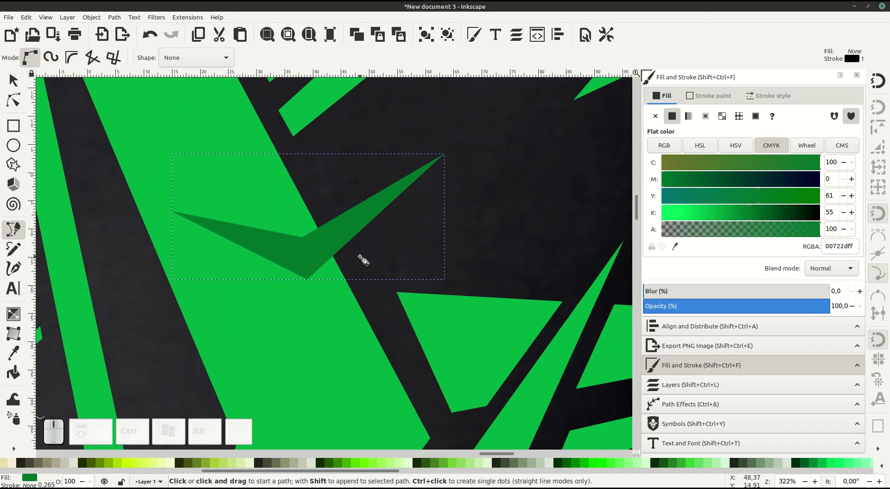
# - Draw a chevron-shaped cutting polygon around the inner chevron shard with the Bezier tool
pyautogui.click(359, 254)
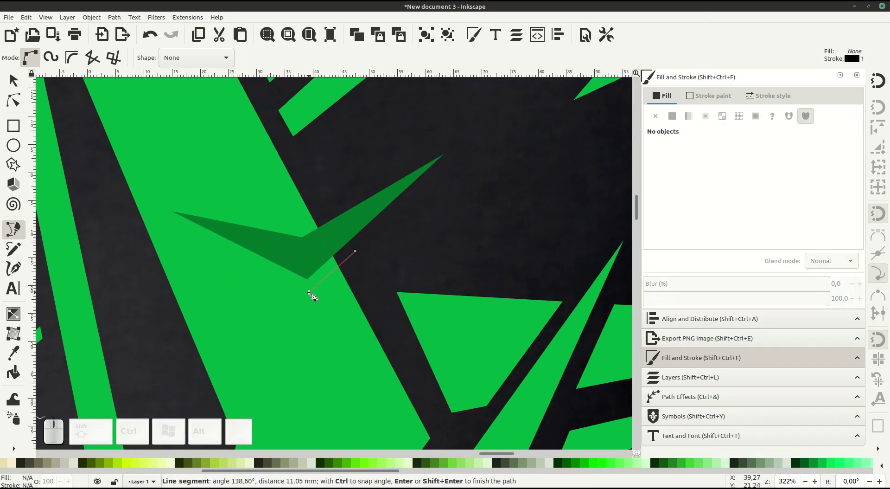
pyautogui.click(313, 296)
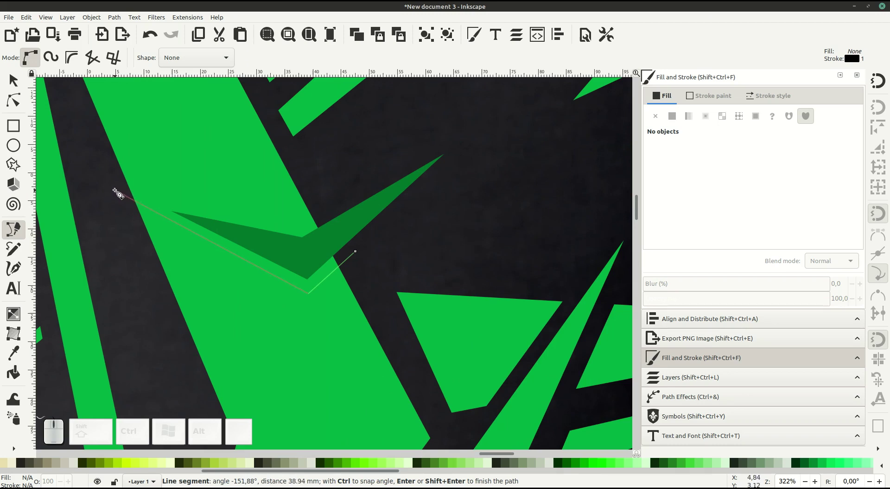
pyautogui.moveTo(117, 192); pyautogui.dragTo(119, 192)
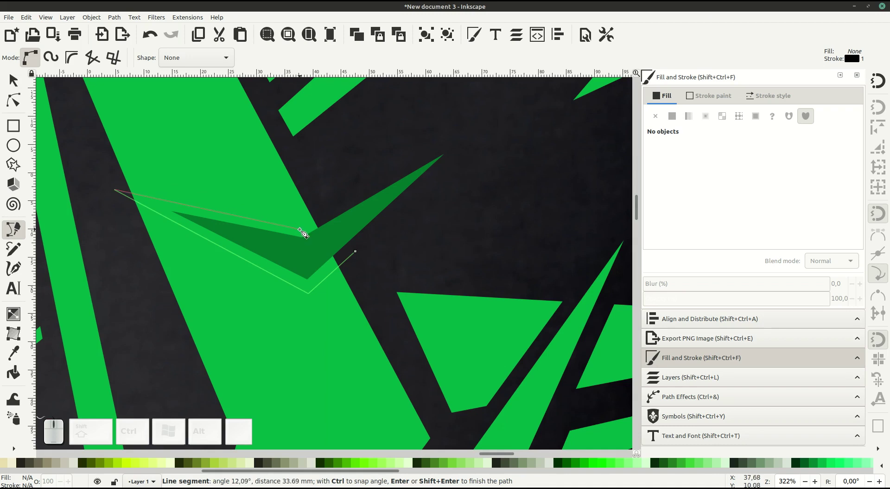
pyautogui.click(306, 234)
pyautogui.click(339, 208)
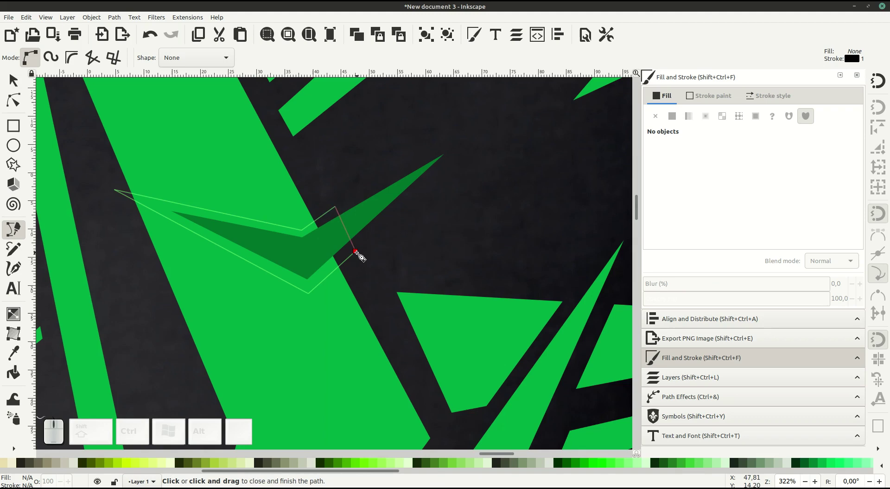
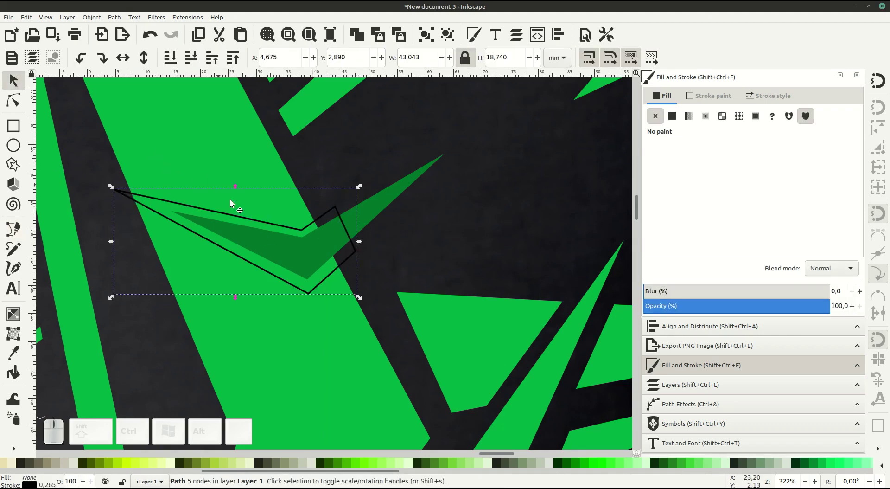
# - Subtract the polygon from the big green V with Path > Difference and select the V's nodes
pyautogui.click(270, 175)
pyautogui.click(117, 22)
pyautogui.click(133, 74)
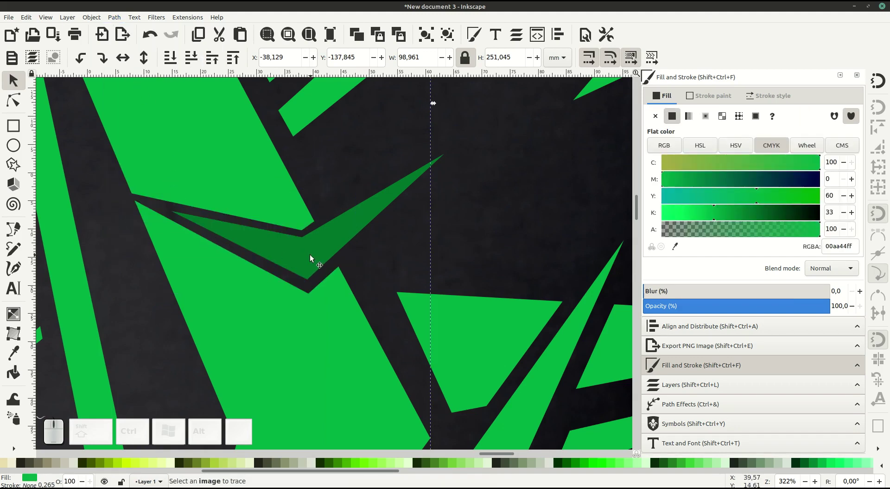
pyautogui.click(314, 257)
pyautogui.click(678, 249)
pyautogui.click(360, 332)
pyautogui.click(16, 102)
pyautogui.click(254, 205)
# - Move the gap's inner corner nodes so the dark chevron gap has an even width
pyautogui.middleClick(284, 223)
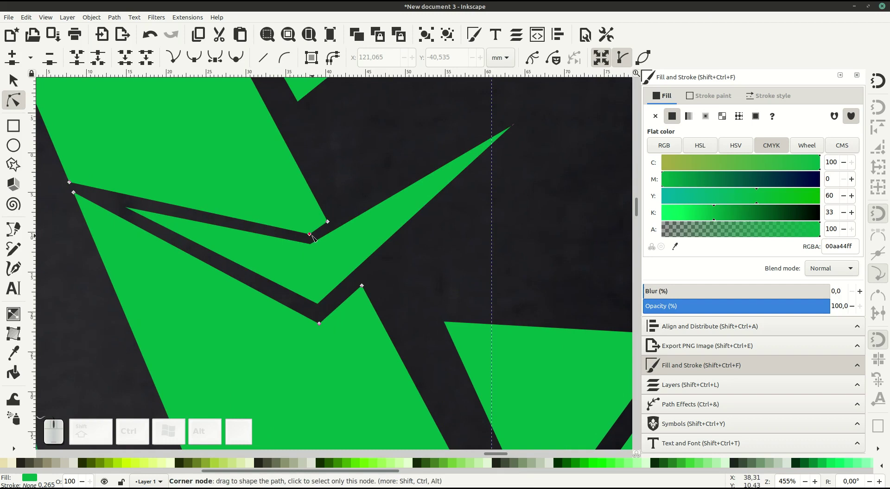
pyautogui.click(344, 219)
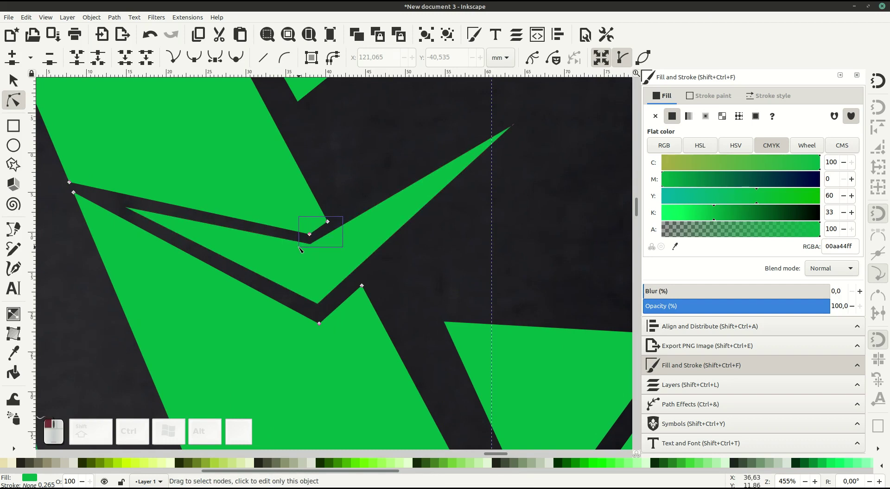
pyautogui.moveTo(331, 224); pyautogui.dragTo(341, 207)
pyautogui.click(340, 208)
pyautogui.click(304, 221)
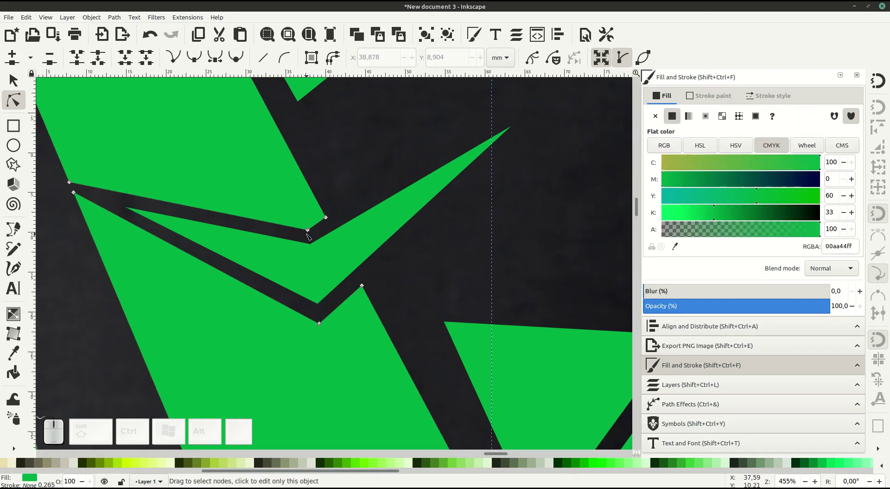
pyautogui.moveTo(311, 233); pyautogui.dragTo(340, 304)
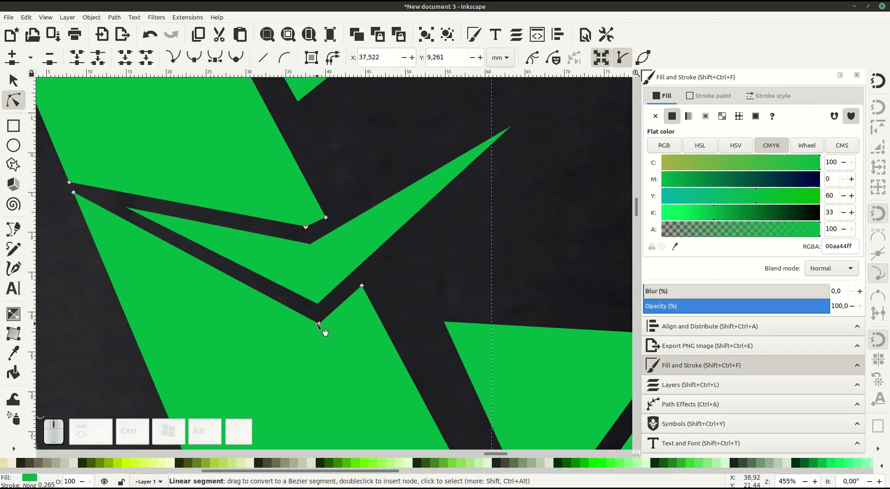
# - Sharpen the gap's lower corner, undoing an accidental curve, and zoom out to the whole shirt
pyautogui.moveTo(319, 325); pyautogui.dragTo(321, 327)
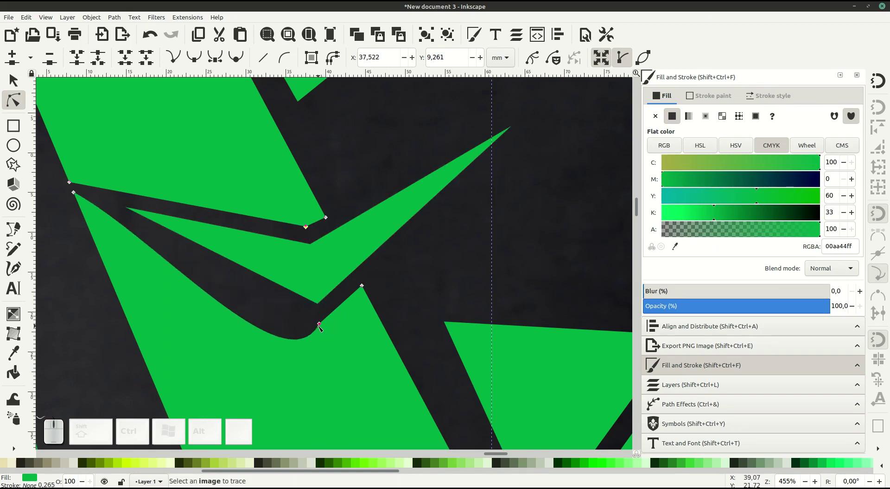
pyautogui.press('ctrl+z')
pyautogui.click(321, 323)
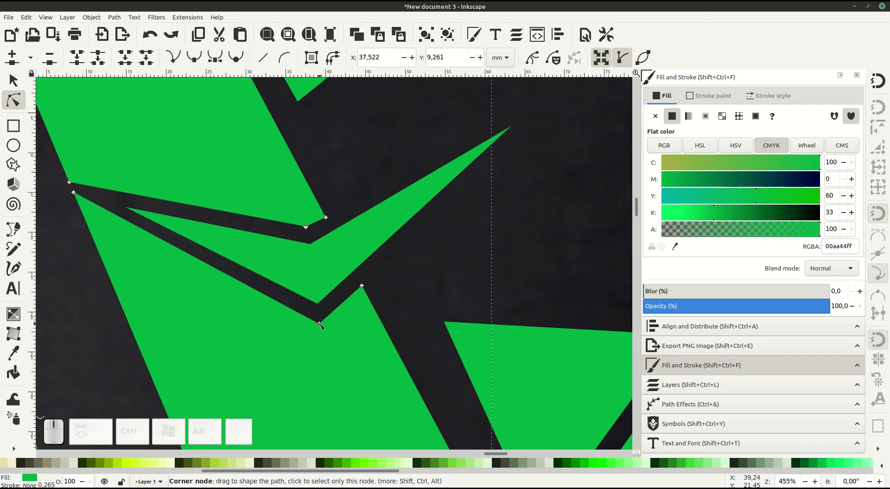
pyautogui.moveTo(321, 325); pyautogui.dragTo(398, 319)
pyautogui.click(403, 312)
pyautogui.press('-')
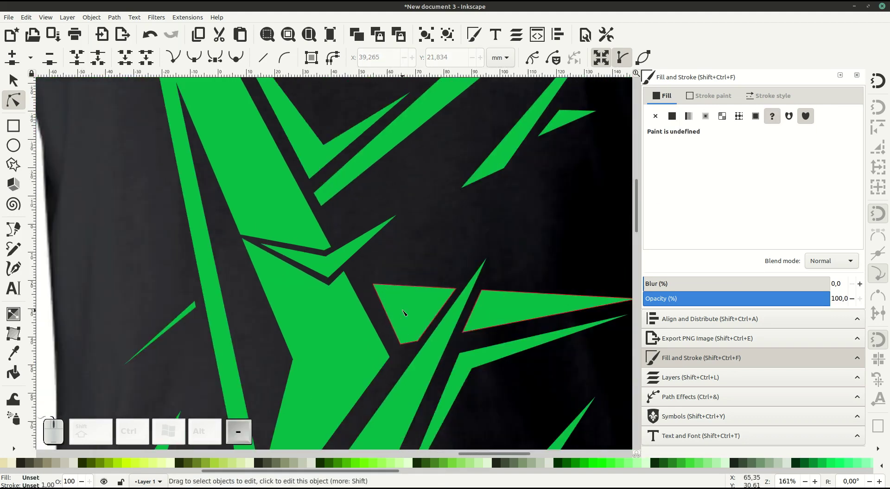
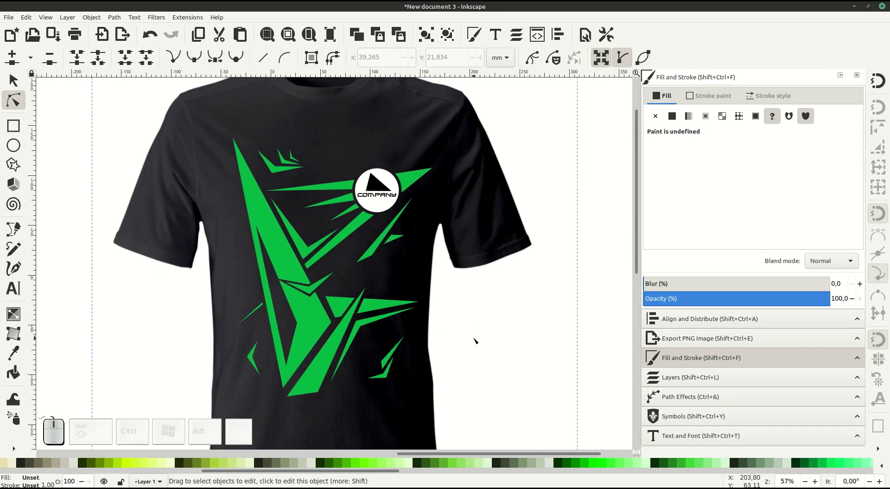
# - Draw a closed chevron highlight shape inside the shard right of the COMPANY logo
pyautogui.middleClick(322, 284)
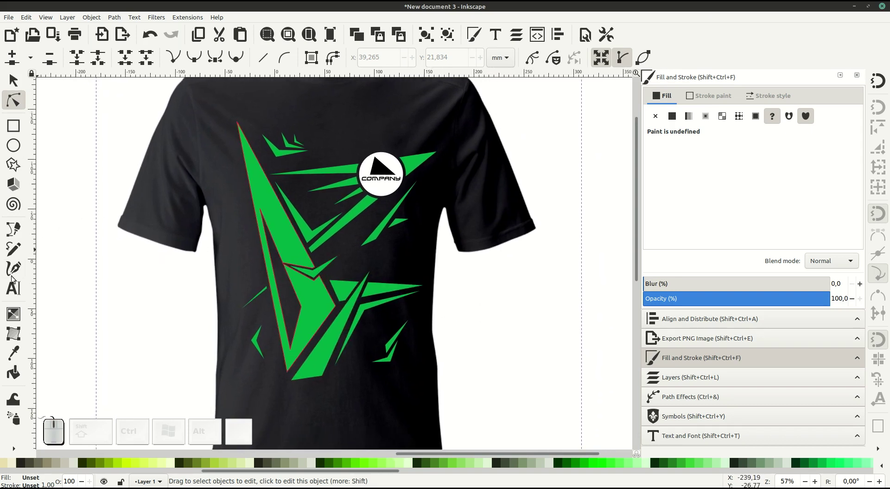
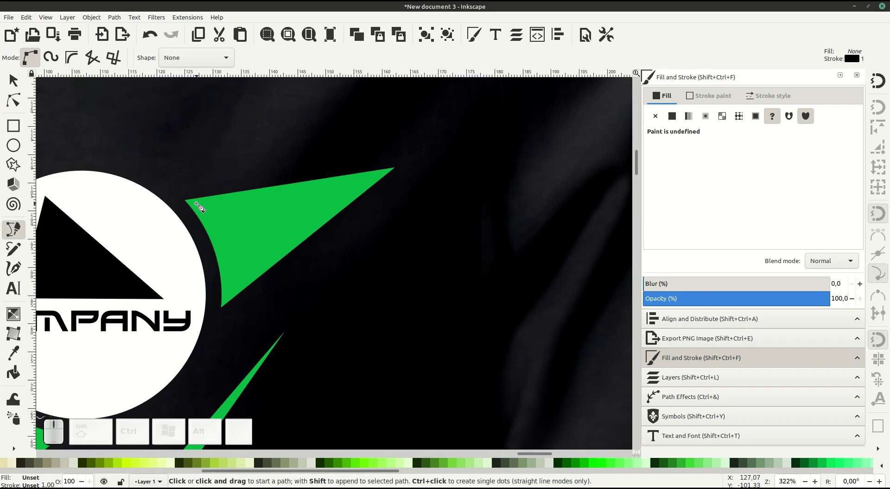
pyautogui.click(201, 206)
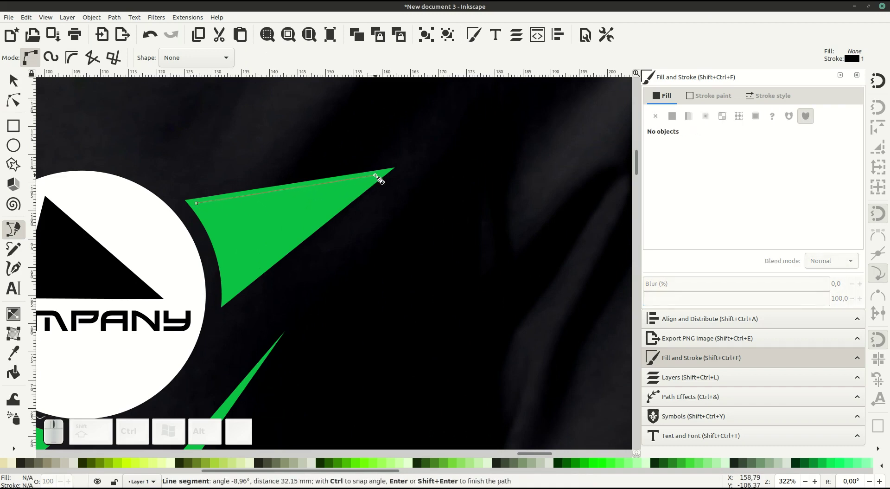
pyautogui.click(382, 176)
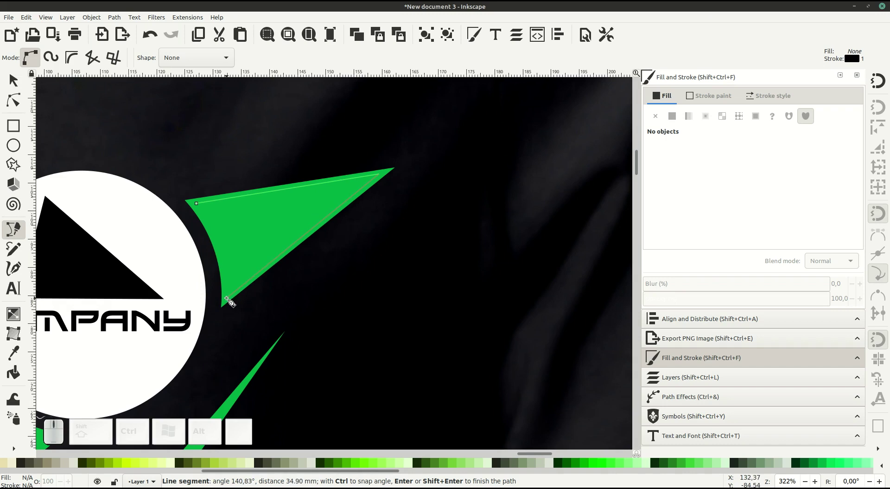
pyautogui.click(230, 300)
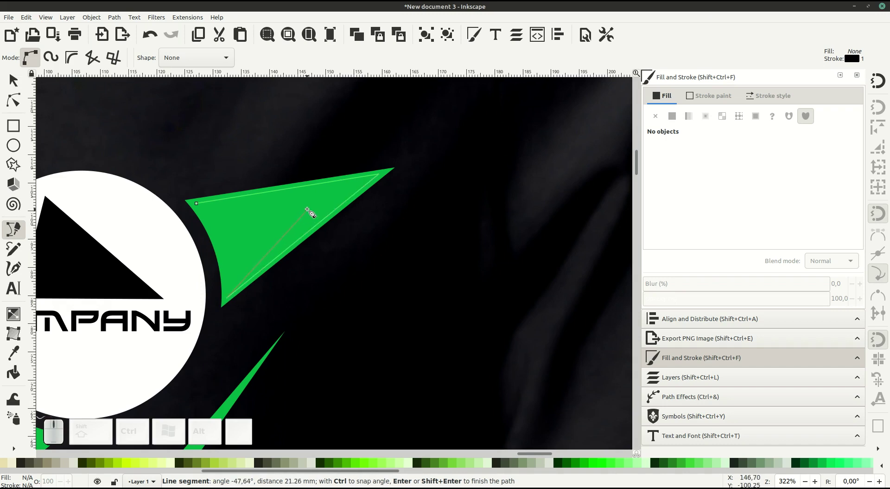
pyautogui.click(315, 210)
pyautogui.click(203, 207)
# - Give the new highlight no stroke and a flat green fill in Fill and Stroke
pyautogui.click(723, 99)
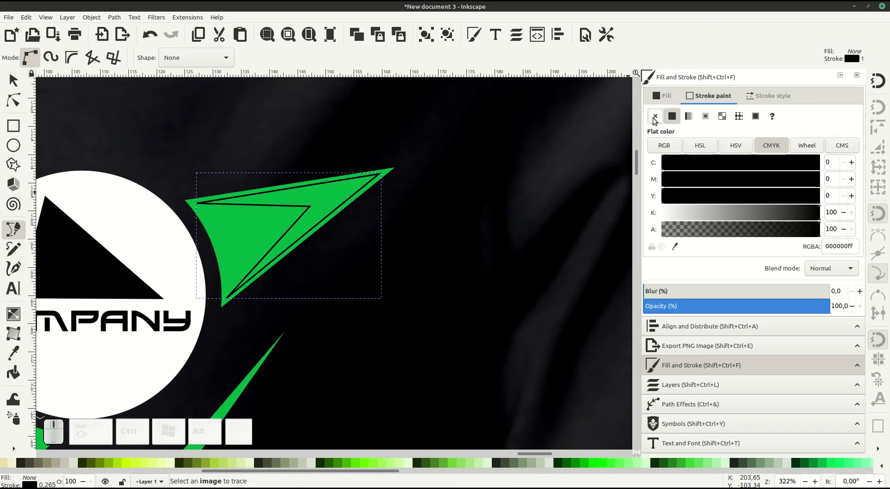
pyautogui.click(656, 120)
pyautogui.click(669, 98)
pyautogui.click(676, 116)
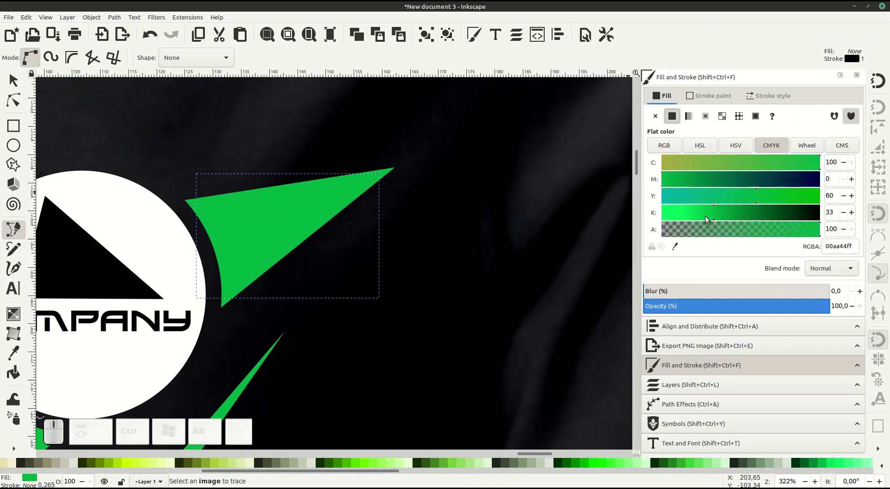
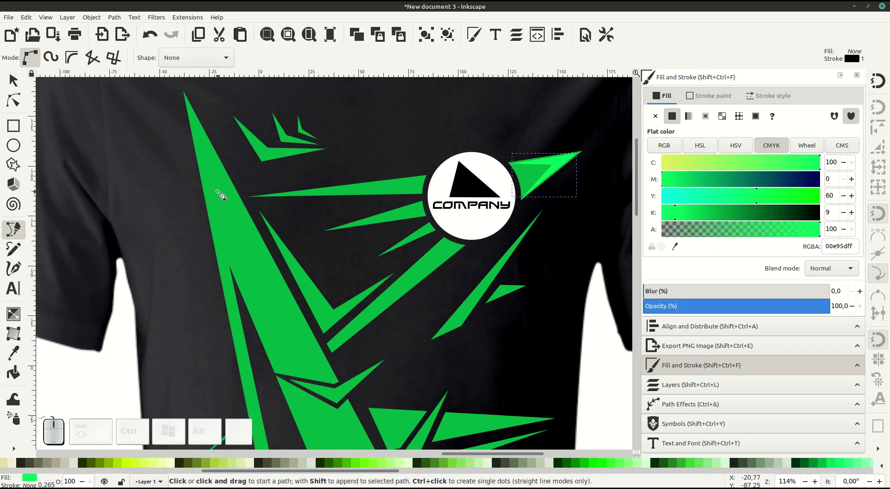
# - Draw a thin closed accent strip along the inner edge of the long left shard
pyautogui.middleClick(225, 201)
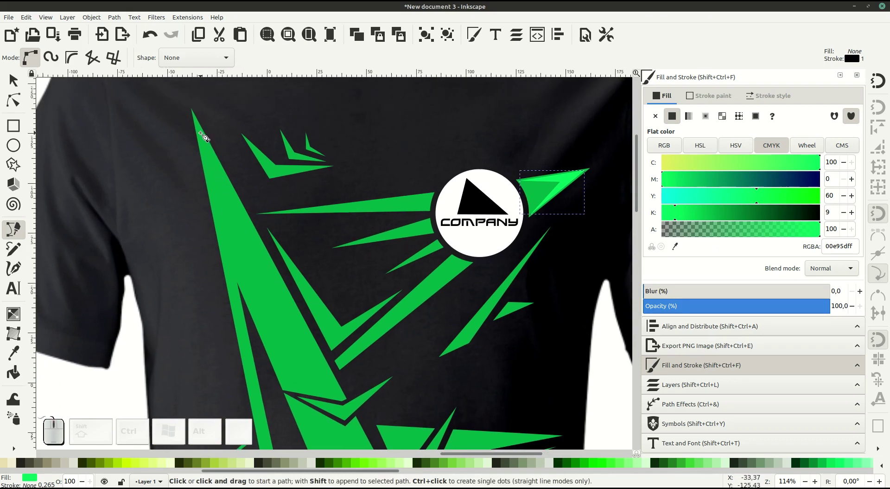
pyautogui.click(204, 135)
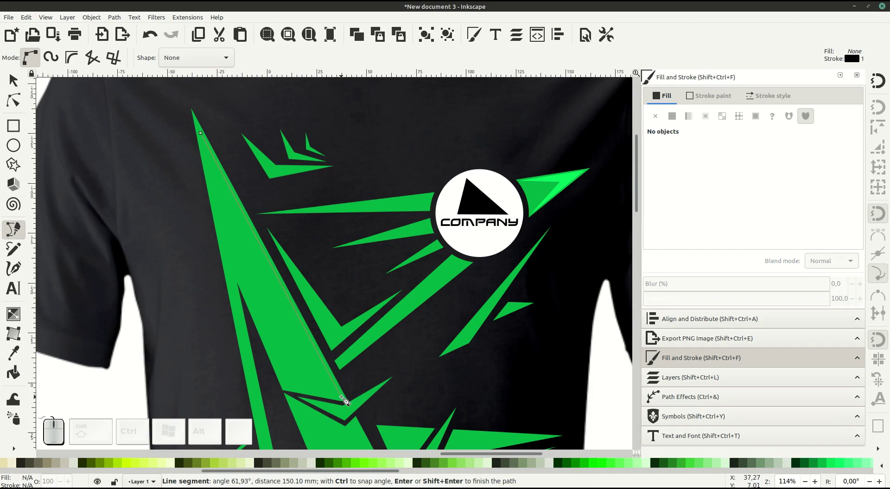
pyautogui.click(345, 399)
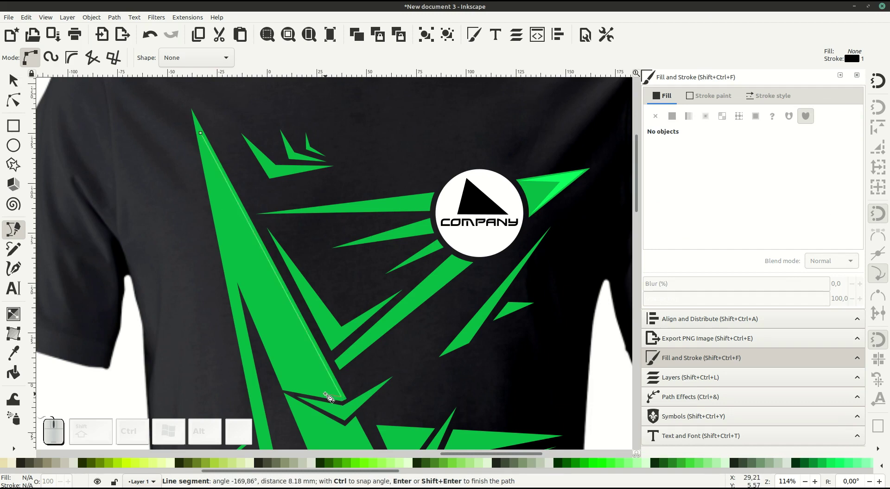
pyautogui.click(323, 394)
pyautogui.click(204, 136)
pyautogui.click(718, 98)
# - Remove the strip's stroke and fill it mint green #00e95d, then zoom toward the arrowhead
pyautogui.click(654, 117)
pyautogui.click(664, 98)
pyautogui.click(675, 116)
pyautogui.scroll(-3)
pyautogui.middleClick(376, 271)
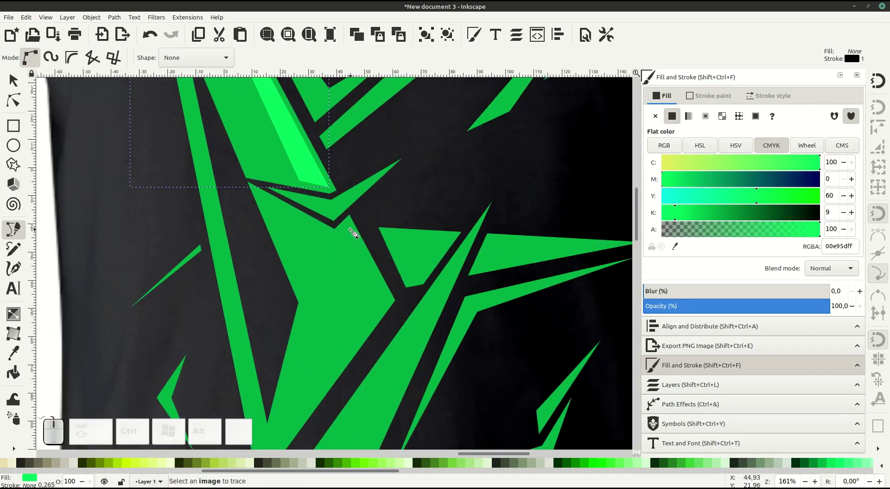
# - Draw a closed chevron highlight path along the right edge of the large green arrowhead
pyautogui.click(352, 228)
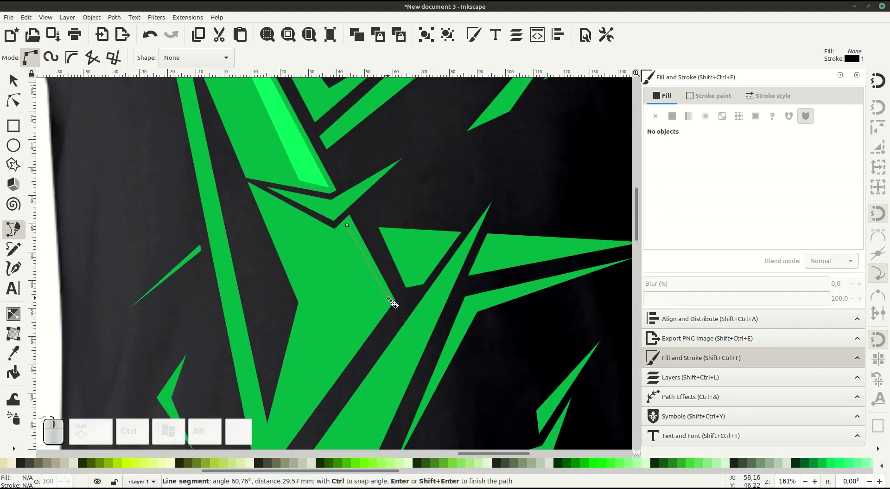
pyautogui.click(394, 302)
pyautogui.scroll(-3)
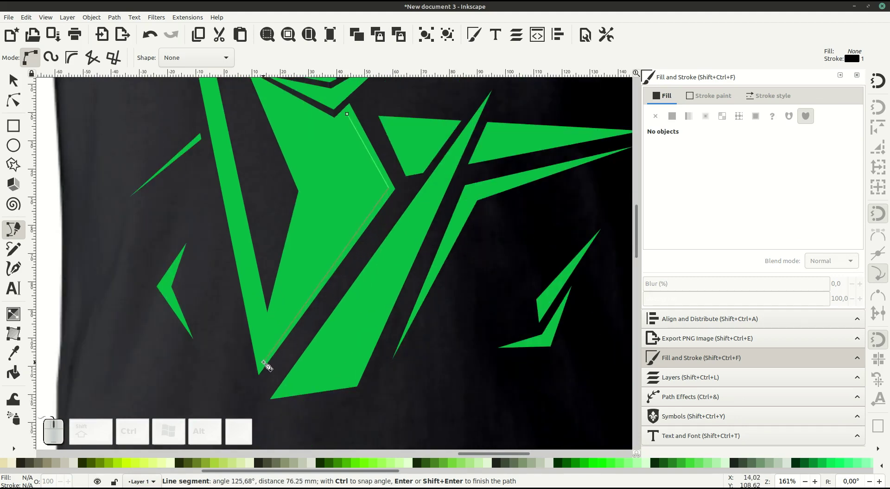
pyautogui.click(268, 365)
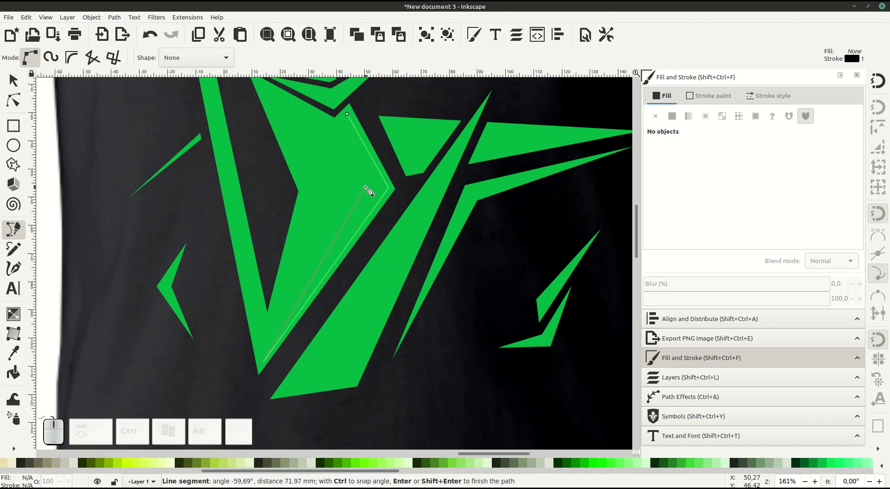
pyautogui.click(373, 190)
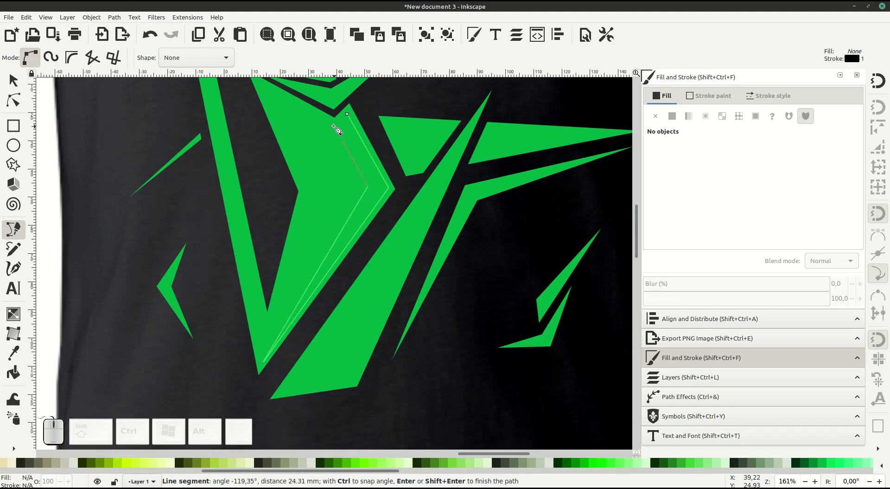
pyautogui.middleClick(325, 133)
pyautogui.click(313, 152)
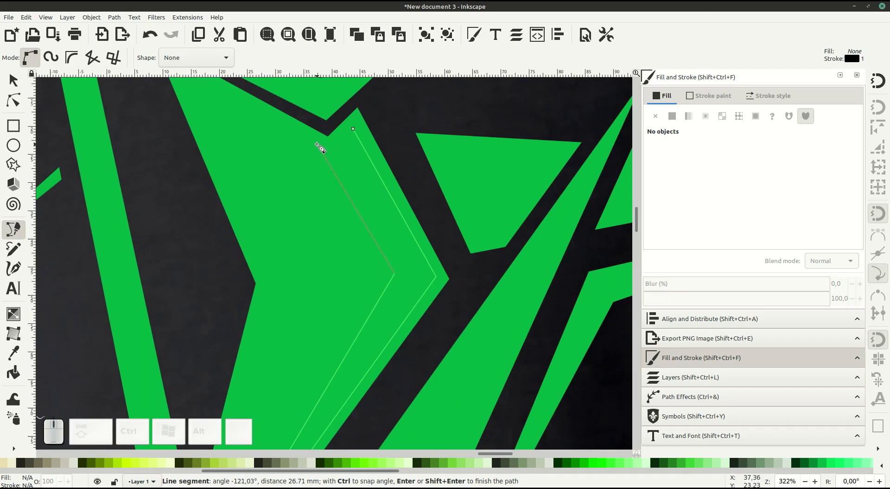
pyautogui.click(321, 147)
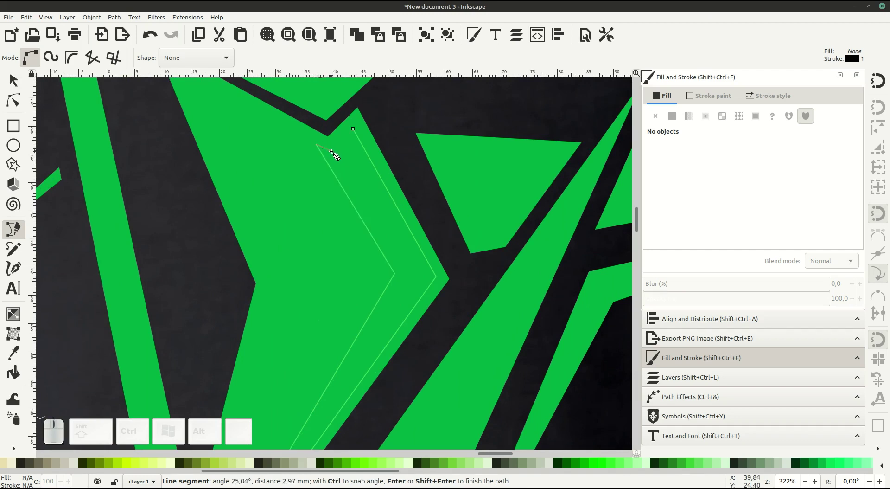
pyautogui.click(334, 155)
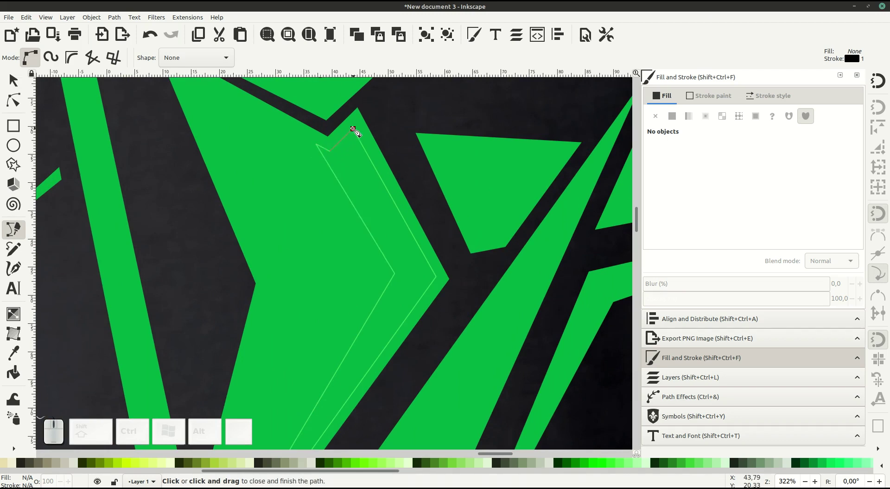
pyautogui.click(357, 132)
# - Set the chevron's stroke to none and give it a flat #00e95d fill
pyautogui.click(711, 99)
pyautogui.click(651, 119)
pyautogui.click(670, 100)
pyautogui.click(675, 119)
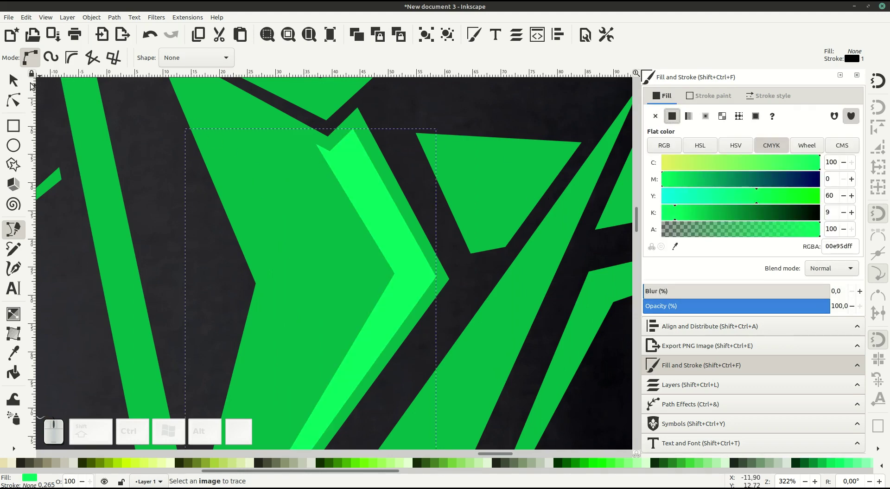
# - Zoom out to review the shirt and select the small V-shaped shard near the collar
pyautogui.click(18, 84)
pyautogui.click(189, 187)
pyautogui.press('-')
pyautogui.click(354, 241)
pyautogui.press('-')
pyautogui.click(347, 259)
pyautogui.click(339, 262)
pyautogui.middleClick(342, 257)
pyautogui.middleClick(342, 256)
pyautogui.click(343, 282)
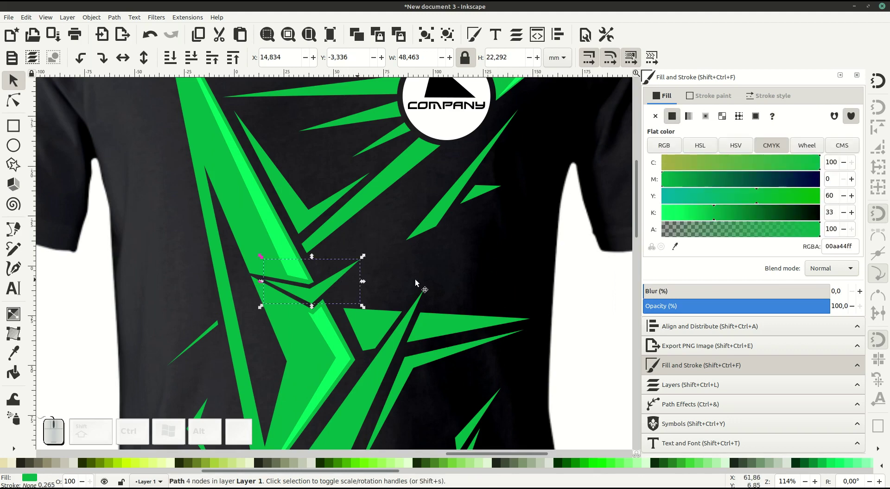
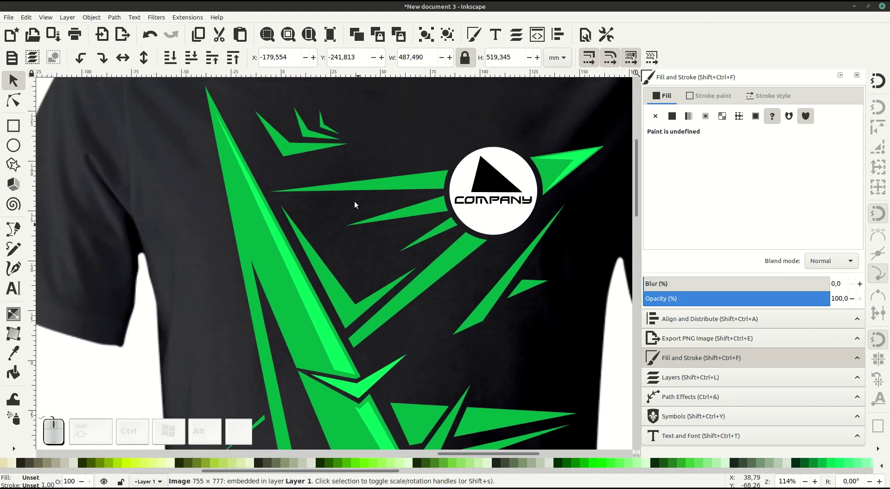
# - Recolour the small collar chevrons with the mint #00e95d picked up by the Dropper tool
pyautogui.click(338, 148)
pyautogui.click(277, 151)
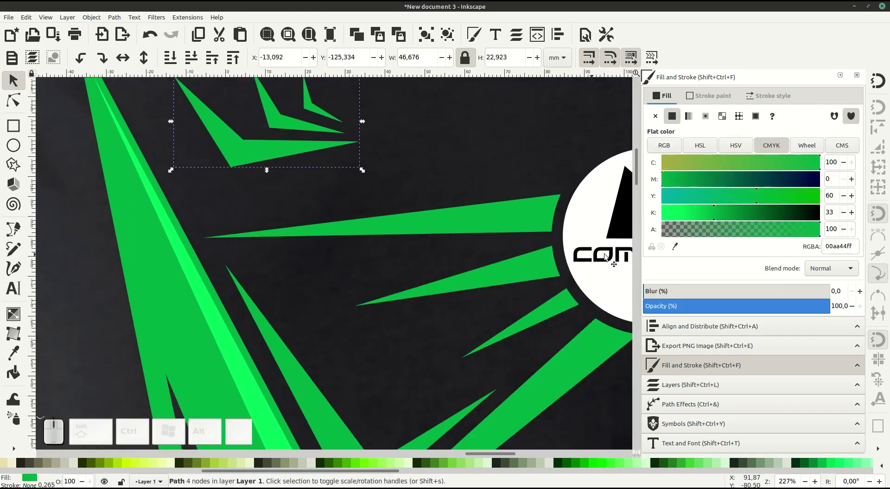
pyautogui.click(679, 248)
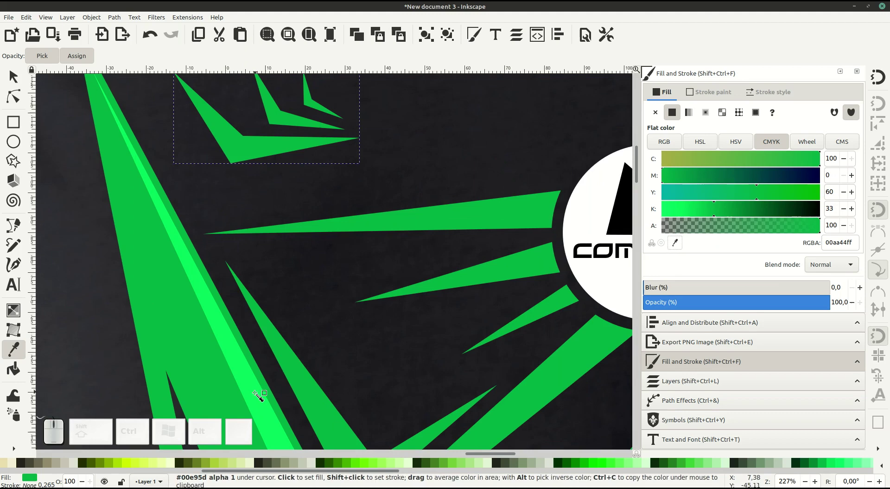
pyautogui.click(254, 395)
pyautogui.click(302, 204)
pyautogui.click(322, 188)
pyautogui.click(296, 147)
# - Deselect and zoom out to view the whole shirt design
pyautogui.click(729, 213)
pyautogui.click(426, 172)
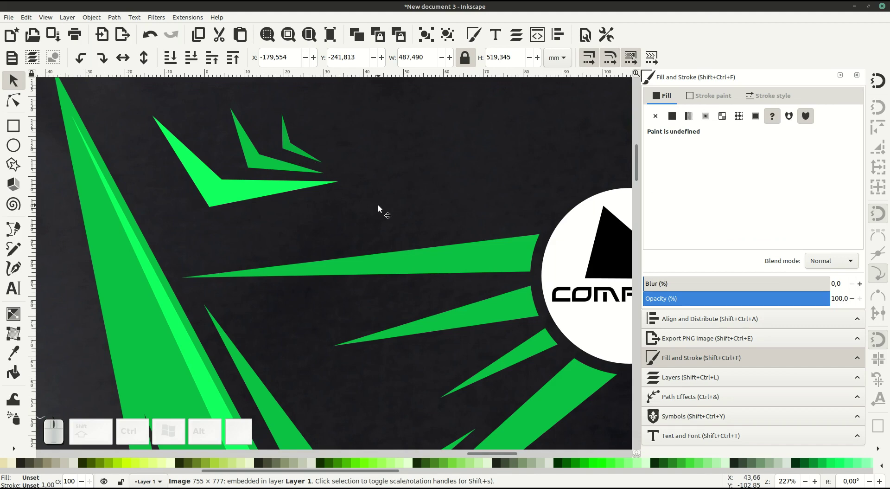
pyautogui.press('-')
pyautogui.click(326, 285)
pyautogui.click(406, 309)
pyautogui.middleClick(397, 328)
pyautogui.click(396, 322)
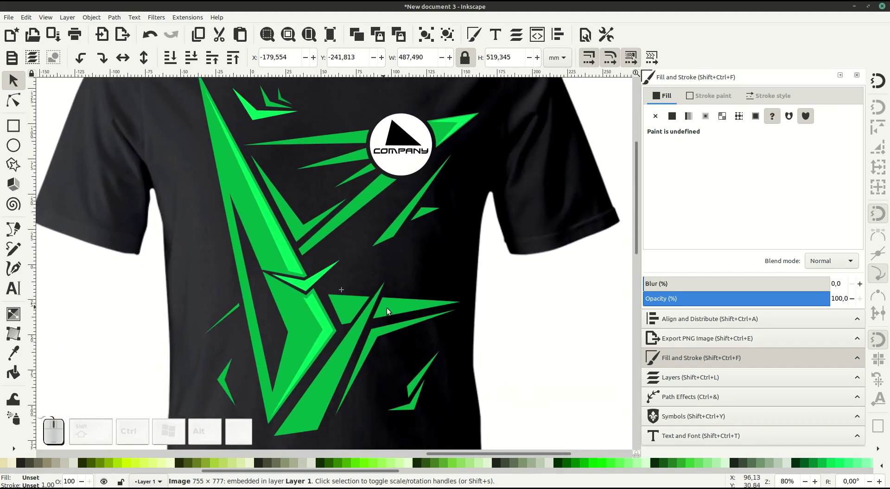
pyautogui.click(393, 304)
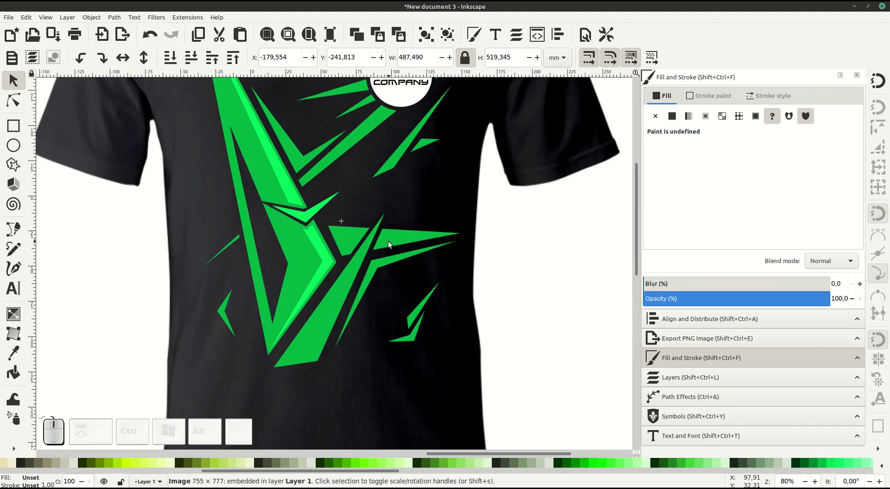
# - Draw a thin closed sliver along the top edge of the spear shard beside the V
pyautogui.click(17, 235)
pyautogui.click(362, 286)
pyautogui.middleClick(362, 285)
pyautogui.middleClick(340, 241)
pyautogui.click(339, 241)
pyautogui.click(356, 239)
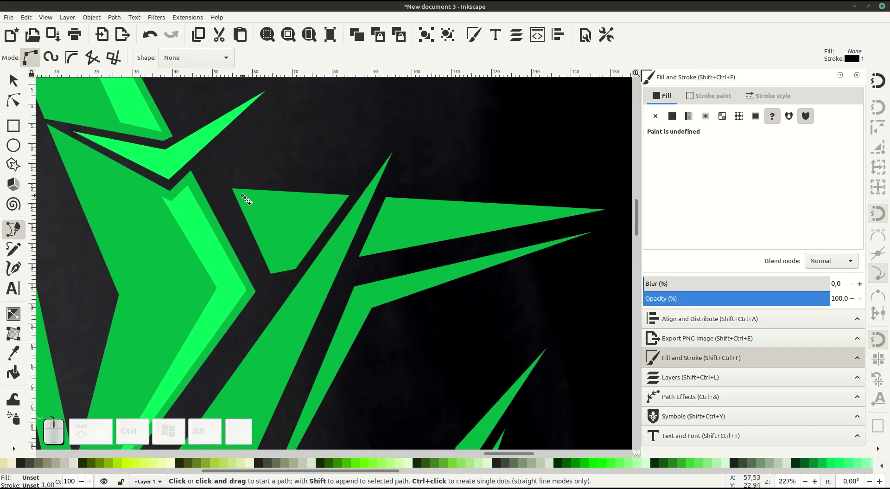
pyautogui.click(246, 198)
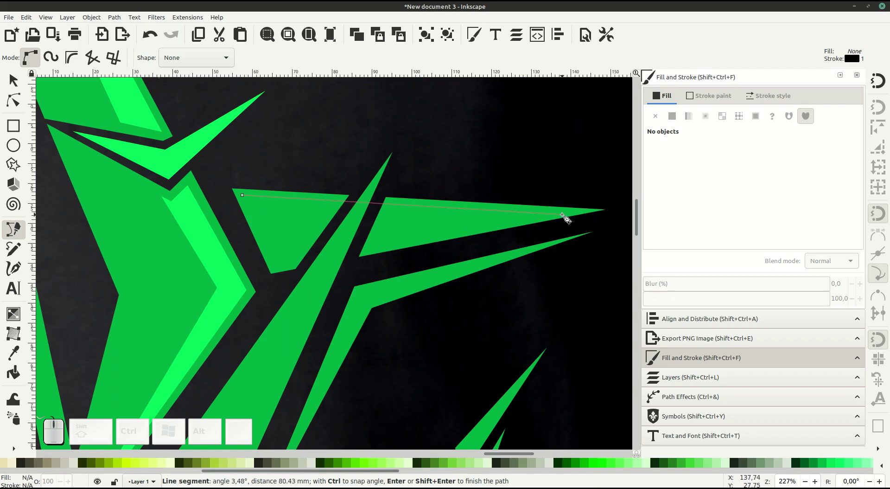
pyautogui.click(556, 216)
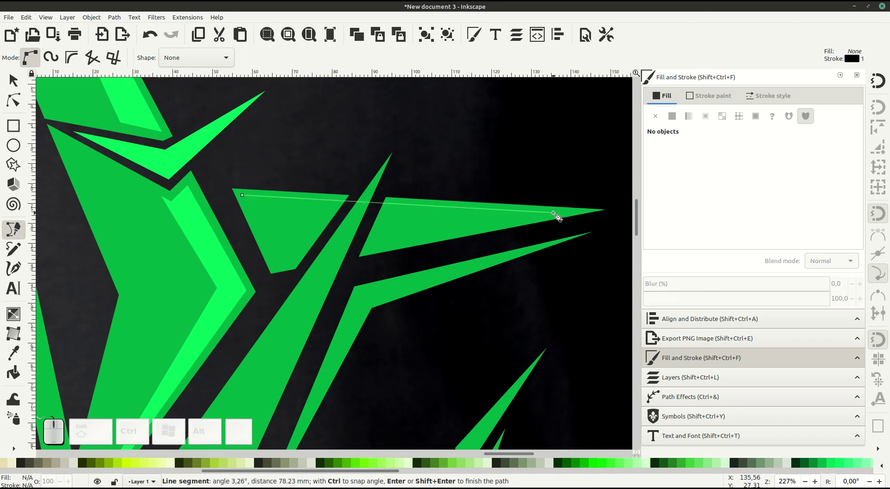
pyautogui.click(513, 224)
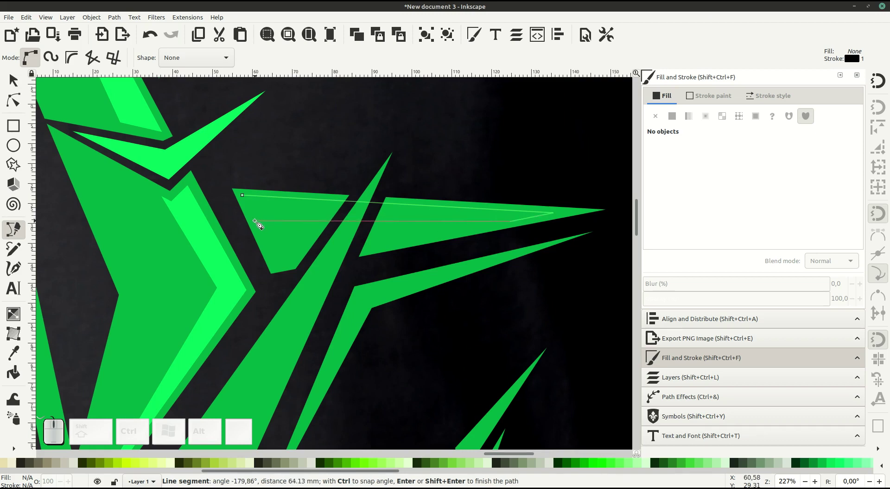
pyautogui.click(257, 223)
pyautogui.click(246, 197)
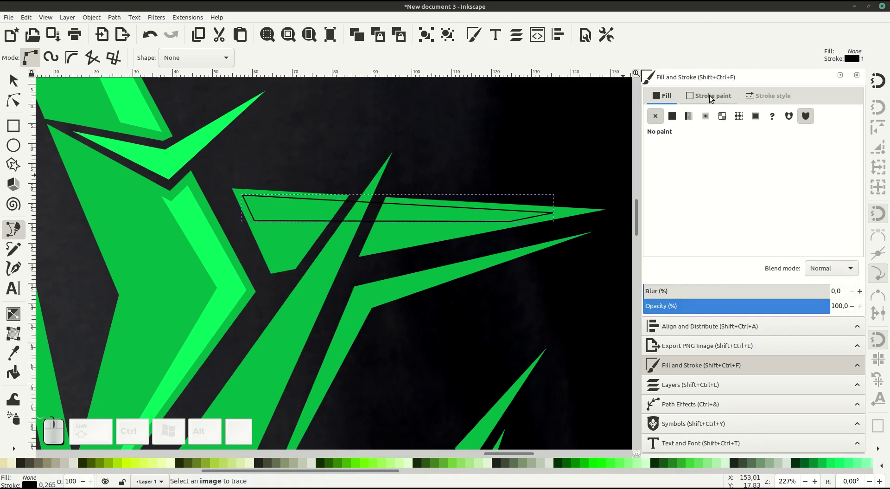
# - Remove the sliver's stroke, give it a flat fill and sample a green from the artwork
pyautogui.click(713, 97)
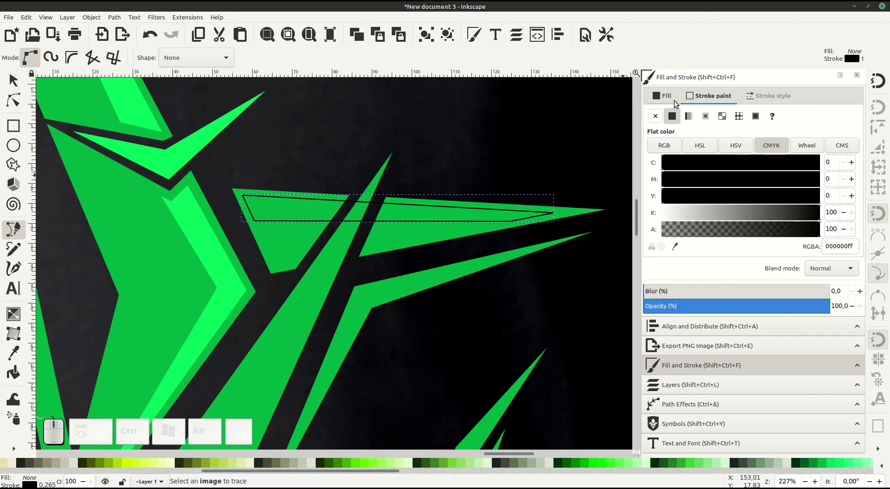
pyautogui.click(656, 118)
pyautogui.click(665, 98)
pyautogui.click(676, 118)
pyautogui.click(678, 246)
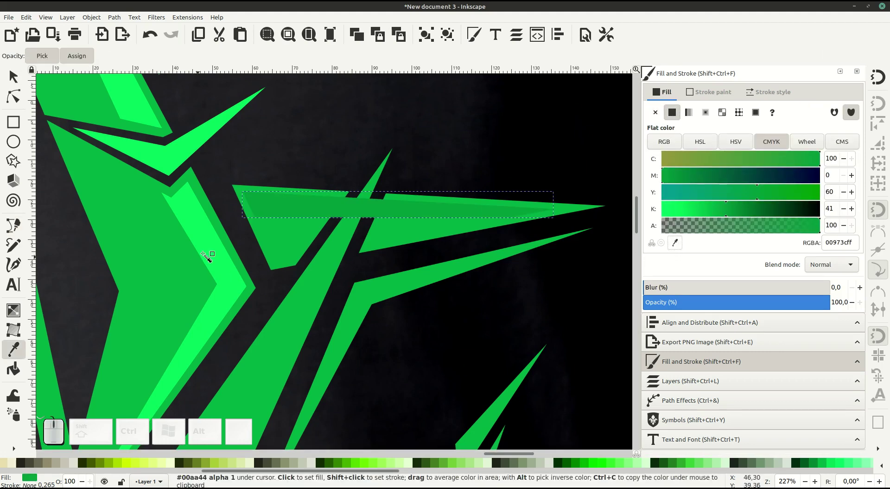
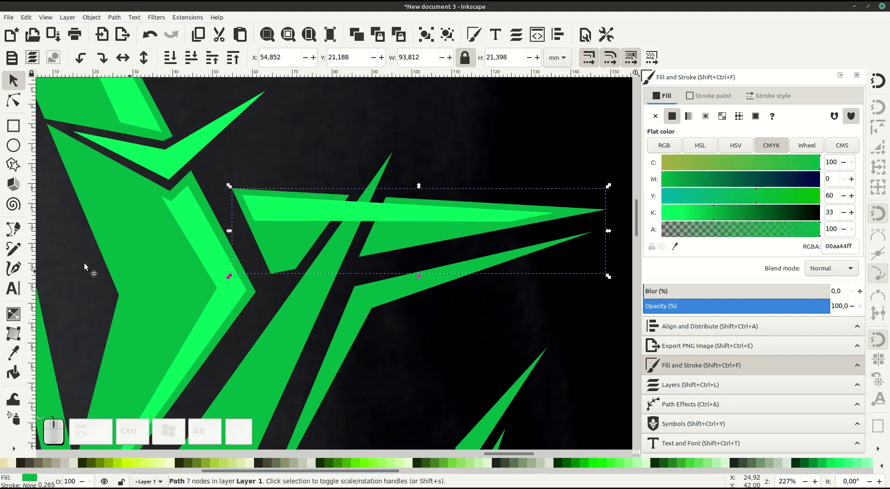
# - Draw a closed parallelogram over the spot where the V's arm crosses the mint strip
pyautogui.click(16, 235)
pyautogui.middleClick(333, 228)
pyautogui.click(309, 233)
pyautogui.click(364, 155)
pyautogui.click(462, 159)
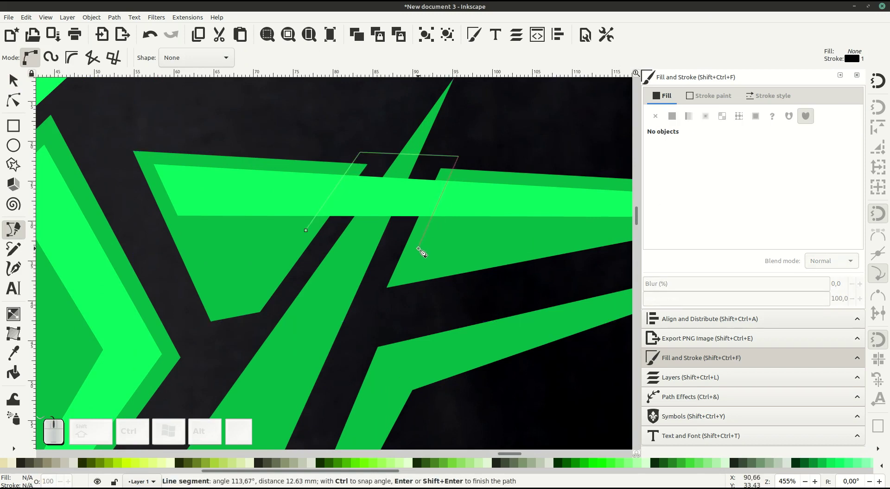
pyautogui.click(421, 251)
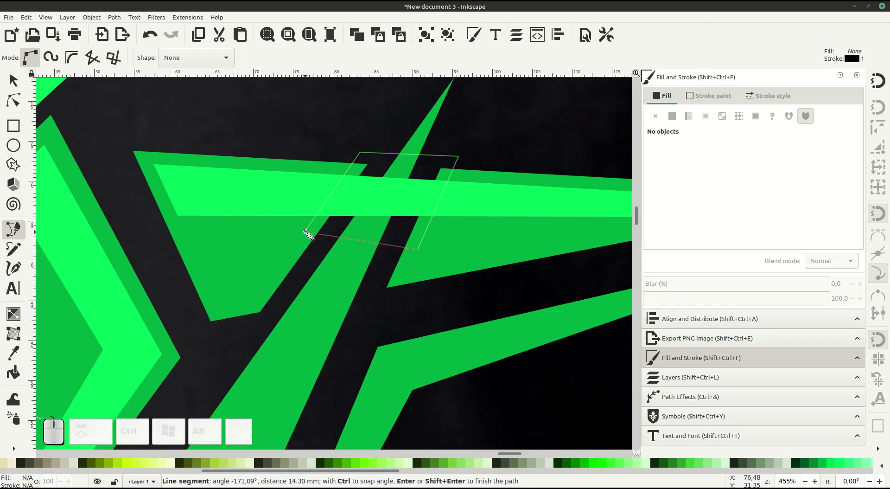
pyautogui.click(309, 233)
# - Cut the parallelogram out of the highlight strip with Path > Difference and zoom back out
pyautogui.click(10, 82)
pyautogui.click(223, 199)
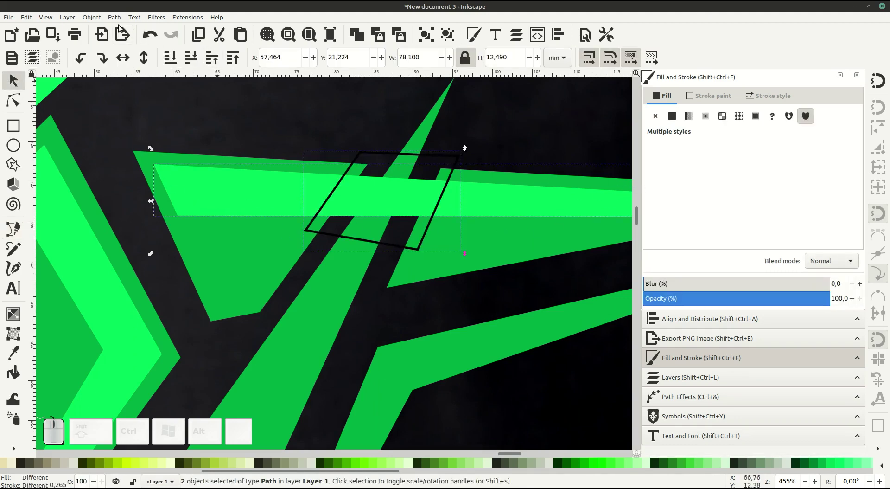
pyautogui.click(113, 21)
pyautogui.click(125, 71)
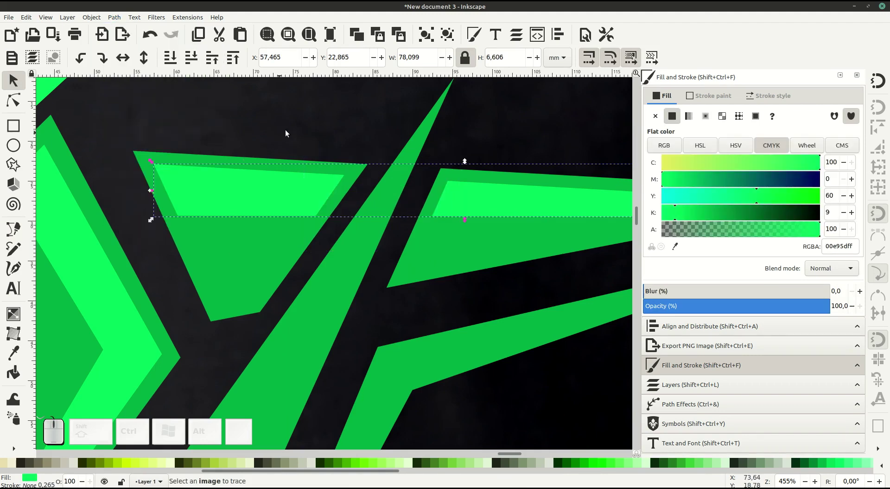
pyautogui.click(296, 130)
pyautogui.press('-')
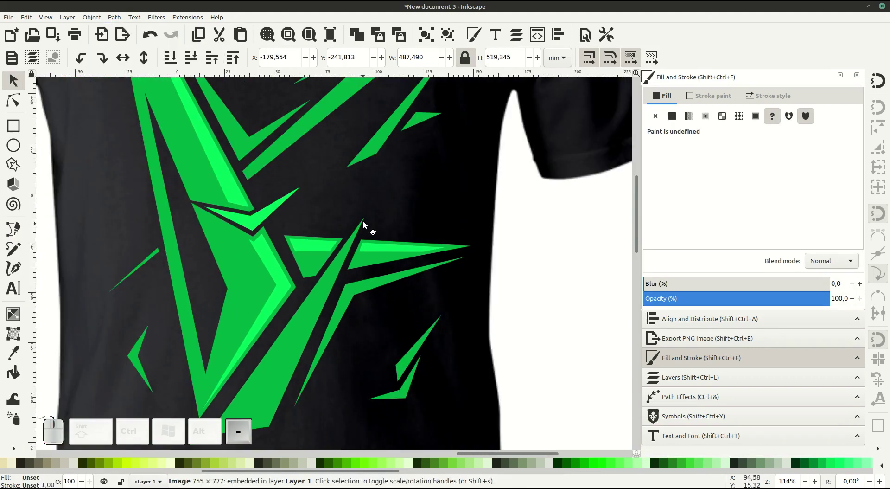
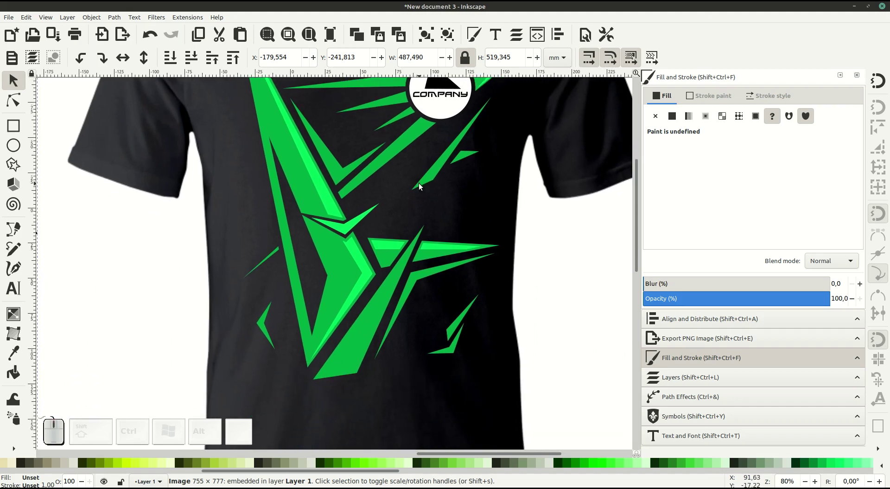
# - Draw a closed thin sliver along the long diagonal arm of the big green V with the Bezier tool
pyautogui.click(14, 234)
pyautogui.moveTo(353, 248); pyautogui.dragTo(356, 311)
pyautogui.moveTo(352, 366); pyautogui.dragTo(353, 308)
pyautogui.click(353, 307)
pyautogui.middleClick(353, 307)
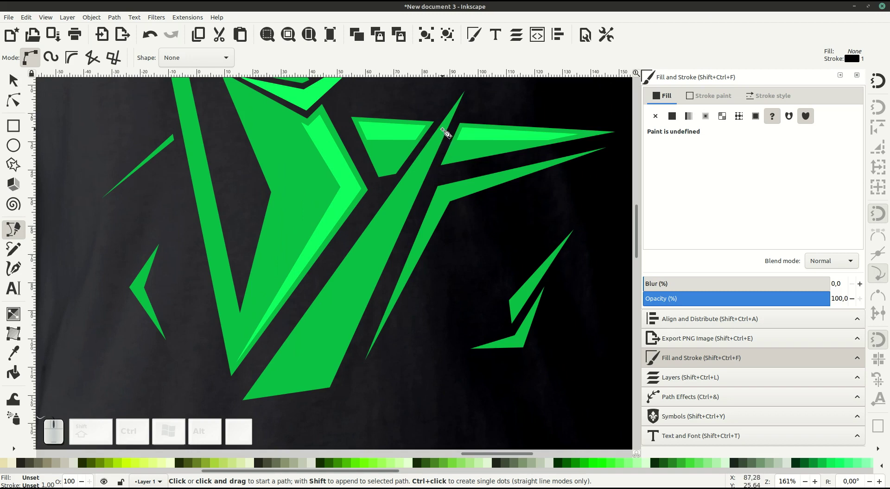
pyautogui.click(446, 132)
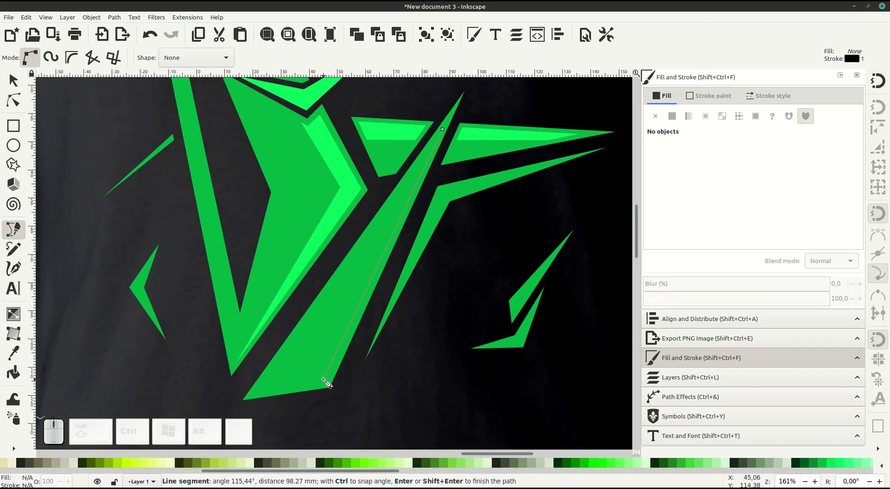
pyautogui.click(327, 382)
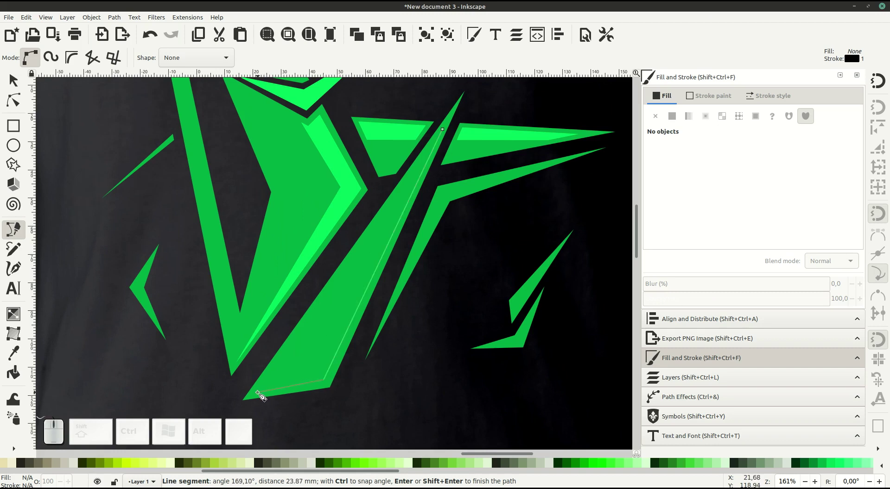
pyautogui.click(261, 395)
pyautogui.click(322, 373)
pyautogui.click(446, 130)
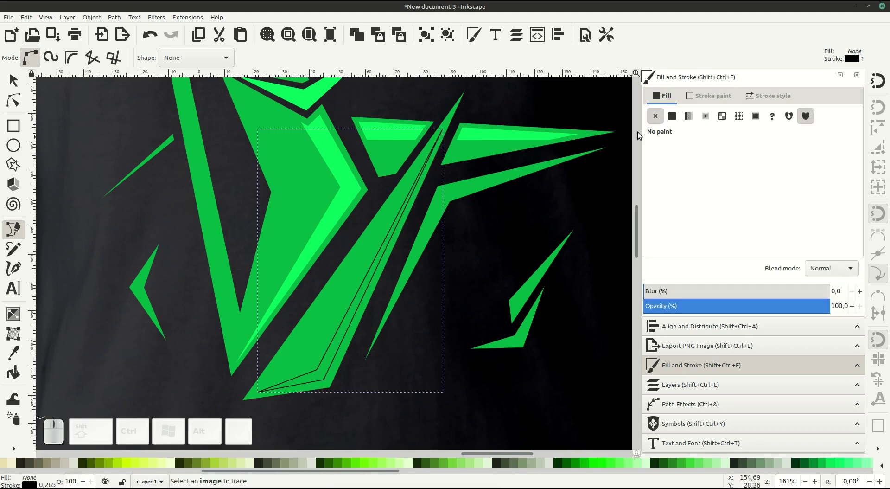
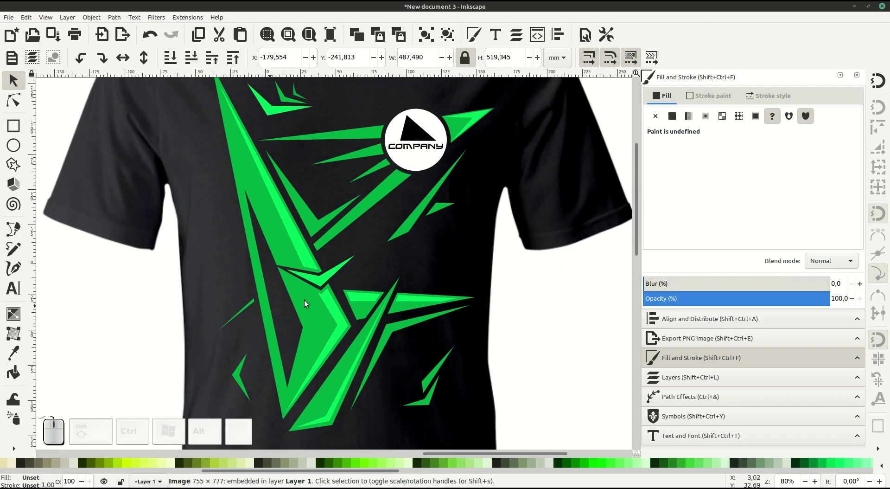
pyautogui.click(340, 314)
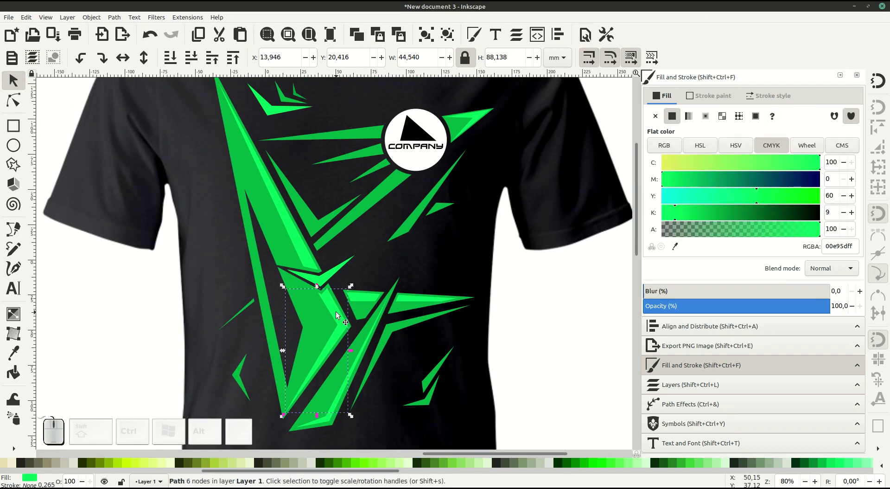
pyautogui.click(303, 251)
pyautogui.click(366, 297)
pyautogui.click(475, 117)
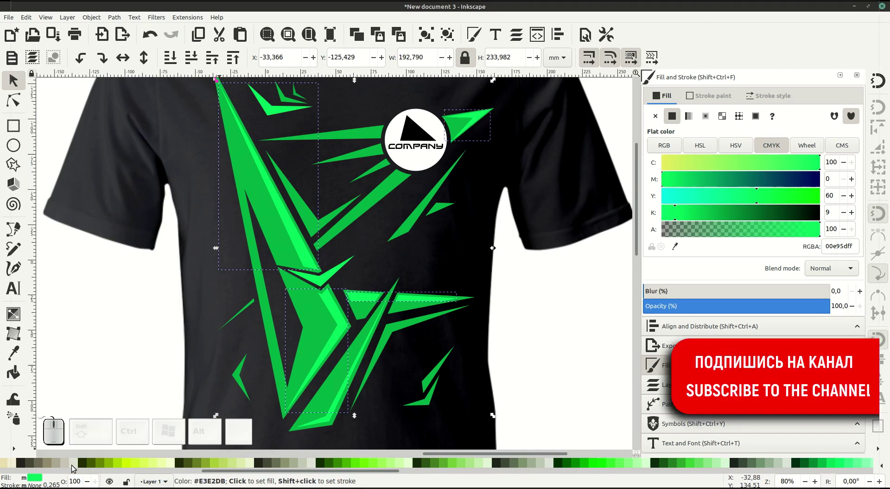
pyautogui.scroll(3)
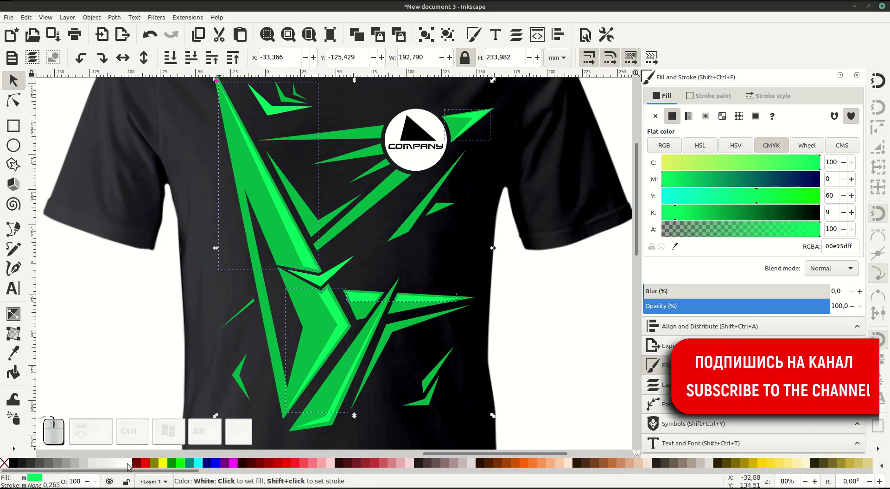
pyautogui.click(130, 466)
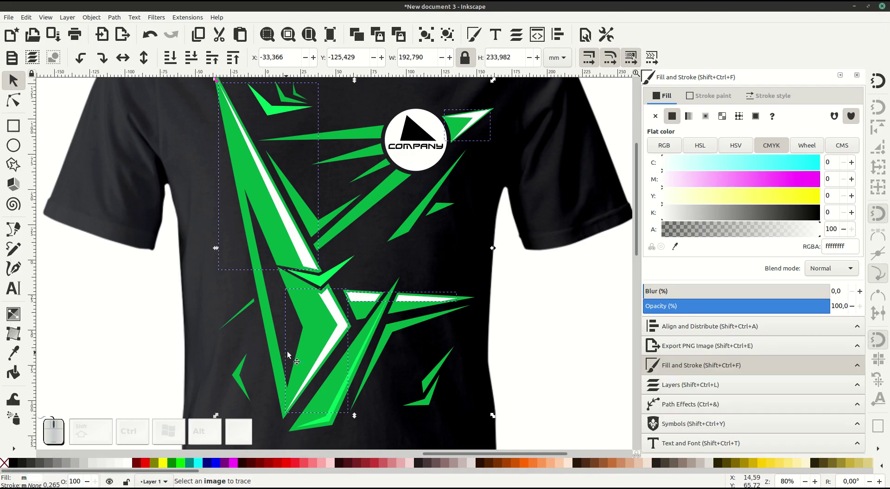
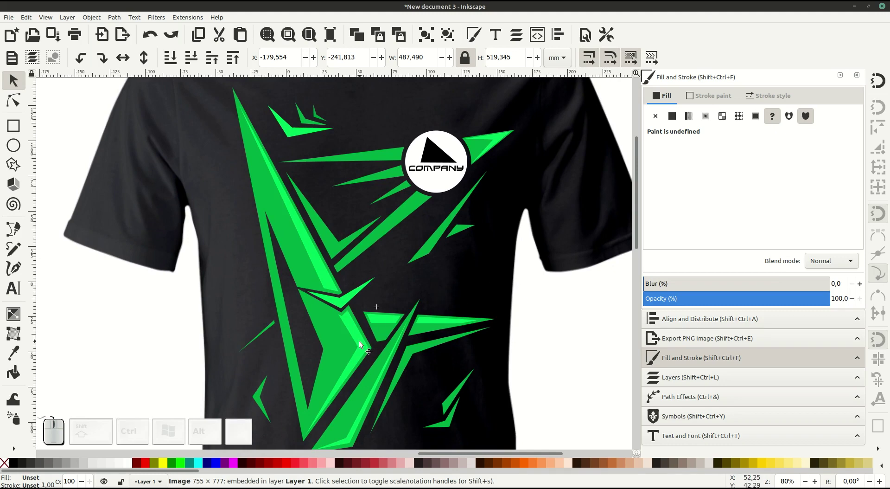
# - Shift-select all seven highlight slivers across the shirt
pyautogui.click(363, 343)
pyautogui.click(328, 281)
pyautogui.click(499, 138)
pyautogui.click(296, 131)
pyautogui.click(348, 302)
pyautogui.click(386, 318)
pyautogui.click(360, 425)
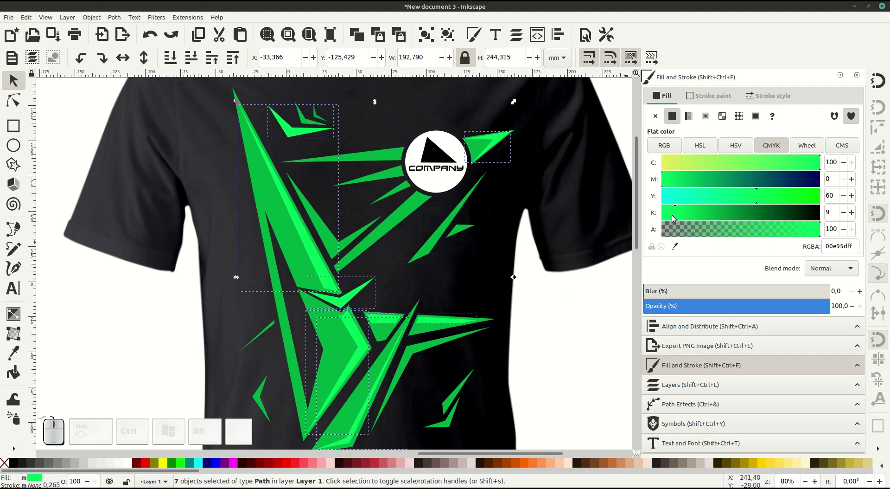
# - Shift the slivers to a paler mint with K 0 on the hue wheel, then deselect and zoom out
pyautogui.click(673, 215)
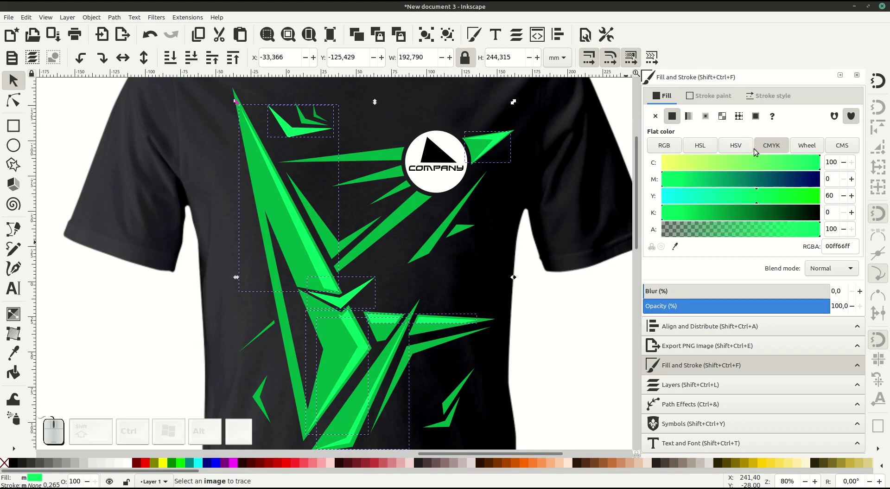
pyautogui.click(803, 146)
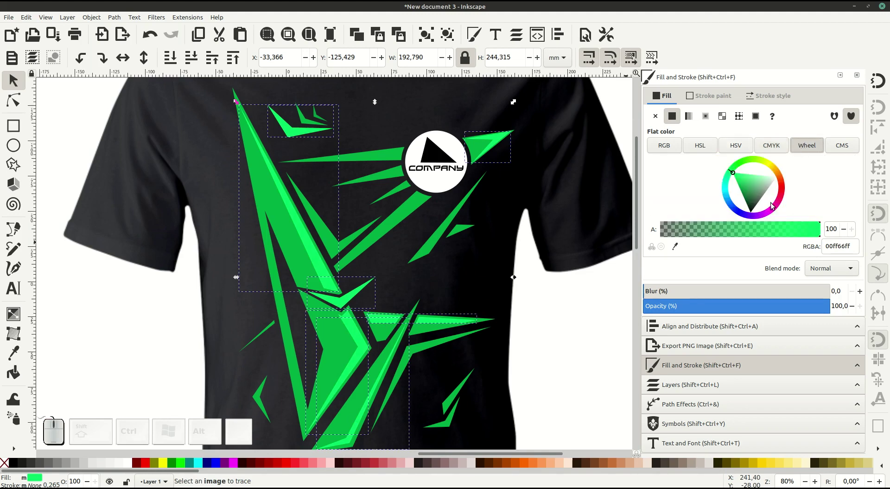
pyautogui.moveTo(744, 181); pyautogui.dragTo(740, 168)
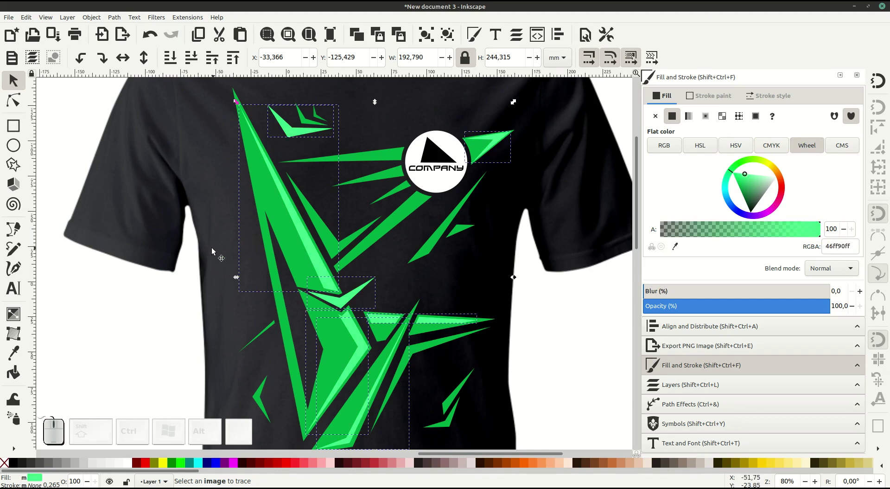
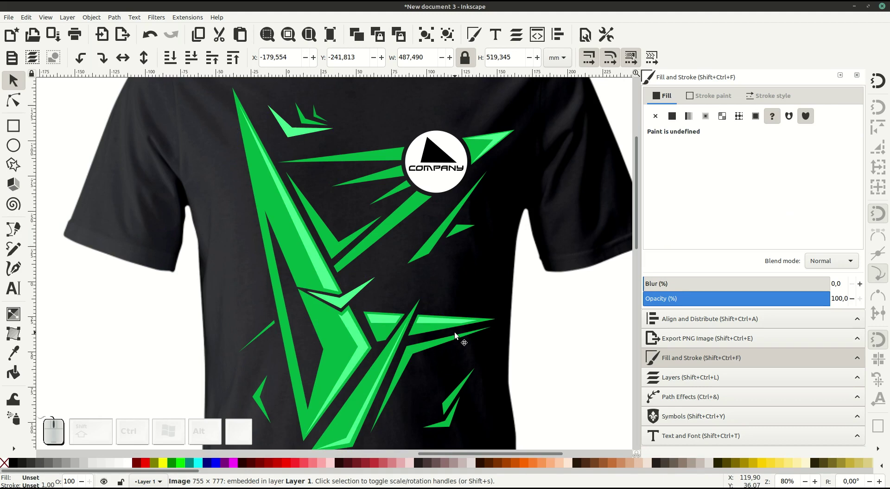
pyautogui.scroll(-3)
pyautogui.press('-')
pyautogui.click(419, 238)
pyautogui.press('-')
pyautogui.moveTo(421, 249); pyautogui.dragTo(540, 299)
pyautogui.click(576, 314)
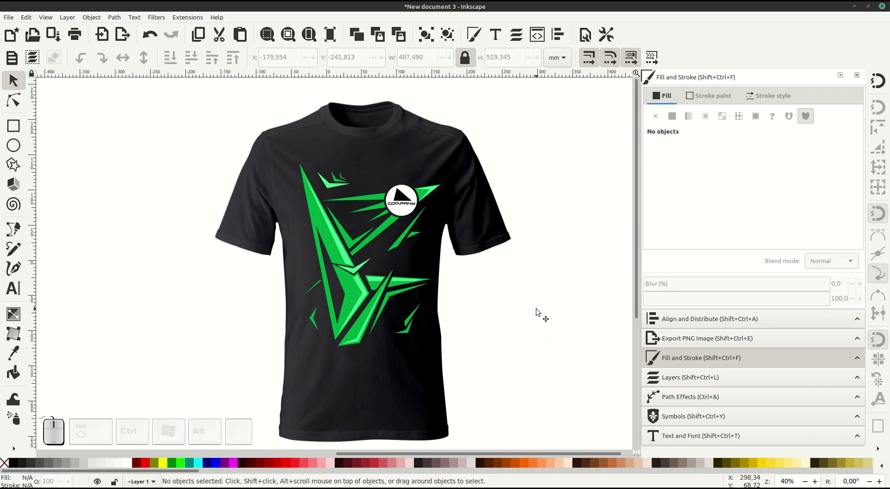